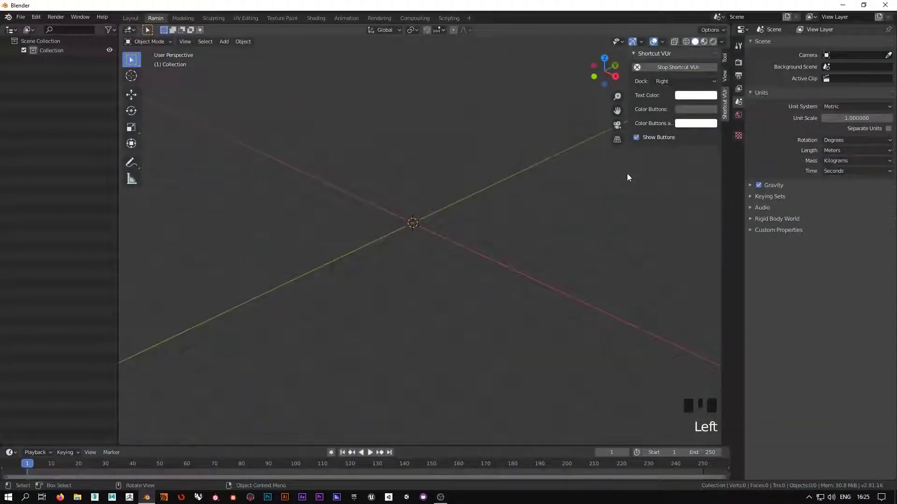
# - Orbit, zoom and pan around the empty scene so the origin sits lower in view
pyautogui.click(610, 182)
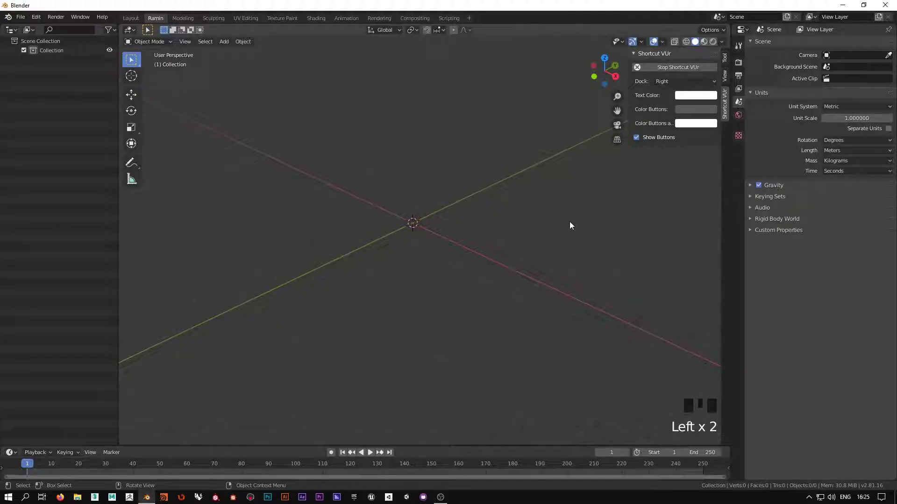
pyautogui.moveTo(543, 268); pyautogui.dragTo(560, 253)
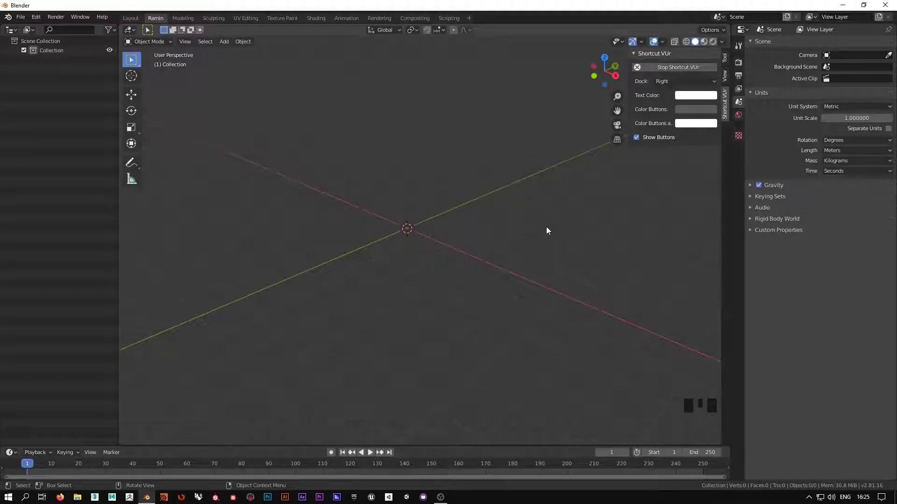
pyautogui.moveTo(490, 273); pyautogui.dragTo(439, 246)
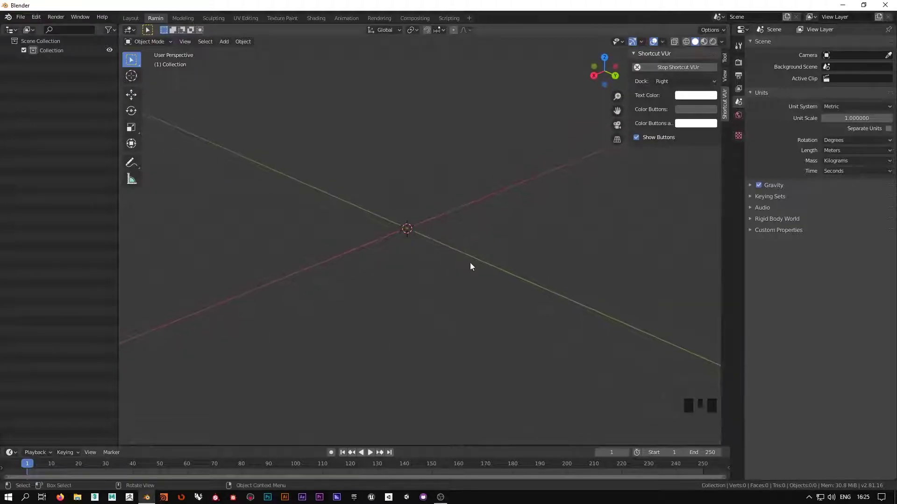
pyautogui.scroll(-3)
pyautogui.scroll(3)
pyautogui.moveTo(438, 263); pyautogui.dragTo(700, 420)
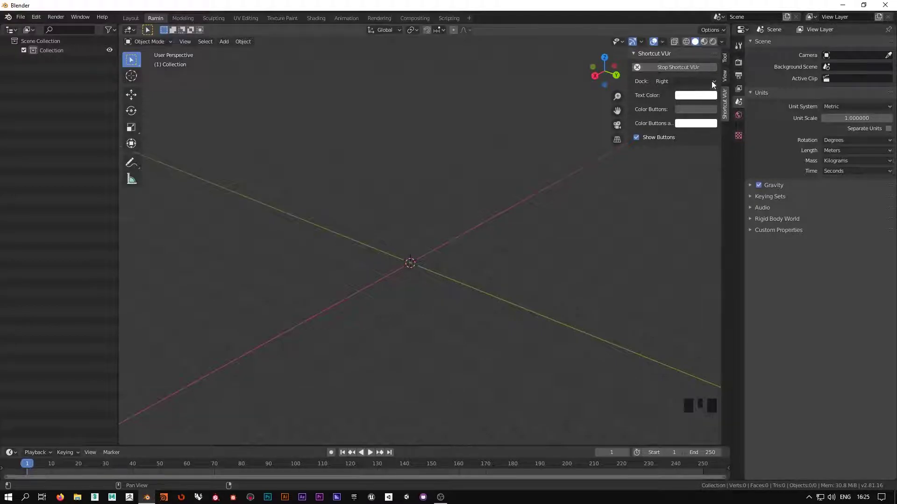
# - Show the sidebar's View, View Lock and 3D Cursor settings and recentre the origin
pyautogui.click(729, 79)
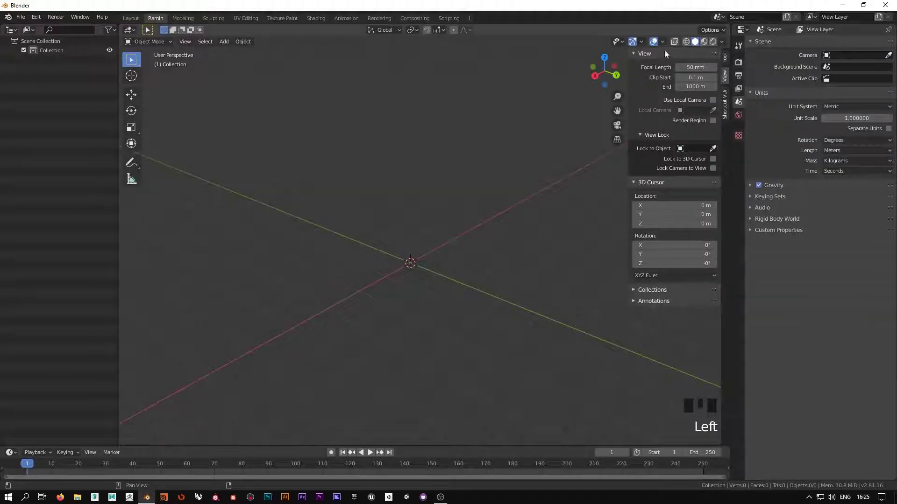
pyautogui.moveTo(520, 249); pyautogui.dragTo(243, 46)
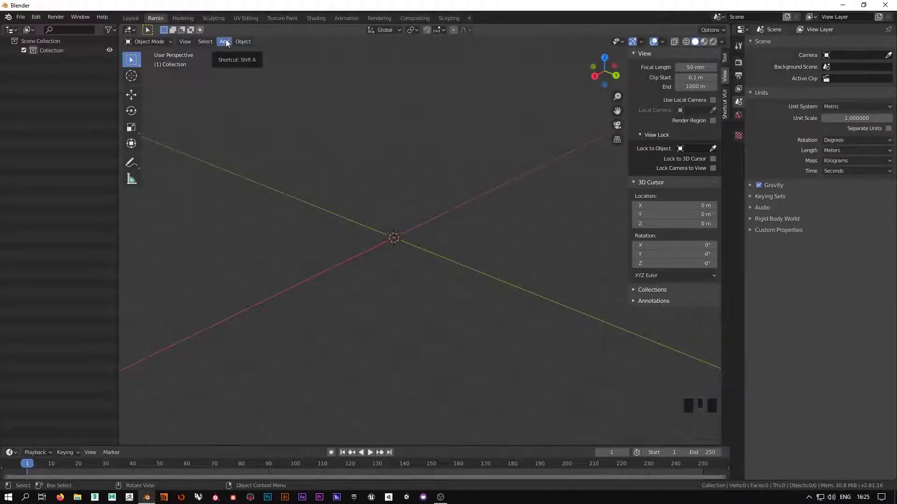
pyautogui.moveTo(229, 44); pyautogui.dragTo(252, 55)
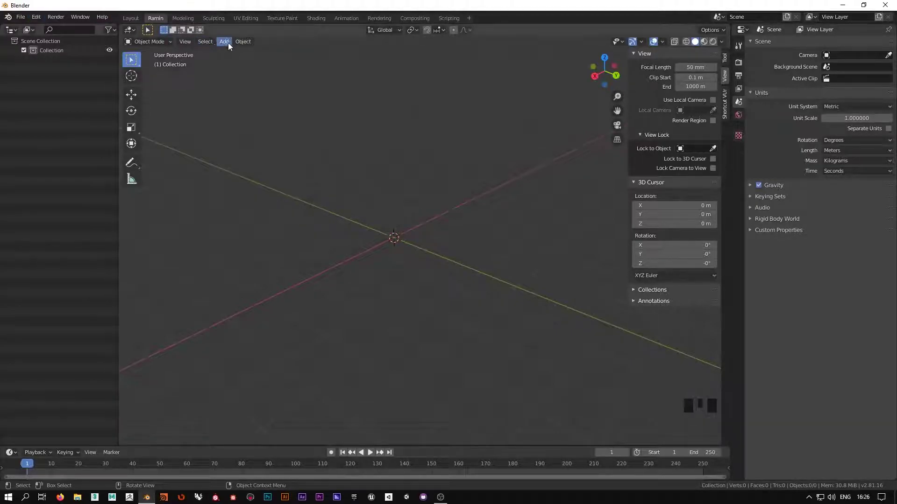
pyautogui.moveTo(231, 46); pyautogui.dragTo(315, 50)
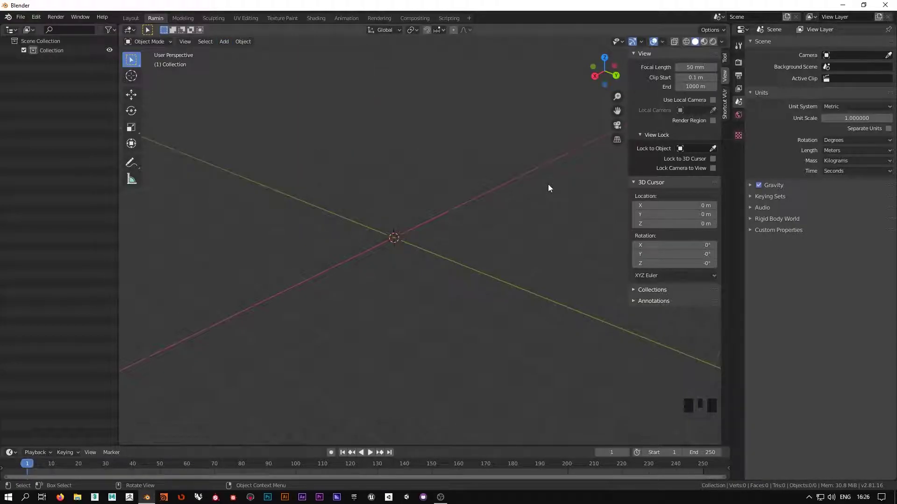
pyautogui.moveTo(505, 219); pyautogui.dragTo(725, 45)
# - Reset the 3D cursor to the origin via Viewport Overlays and add a default 2 m cube there
pyautogui.click(724, 45)
pyautogui.moveTo(664, 47); pyautogui.dragTo(671, 111)
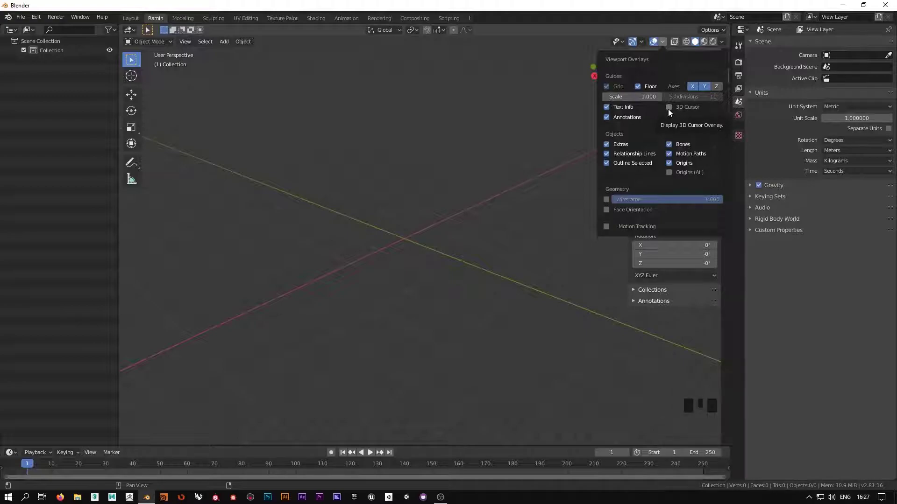
pyautogui.click(535, 188)
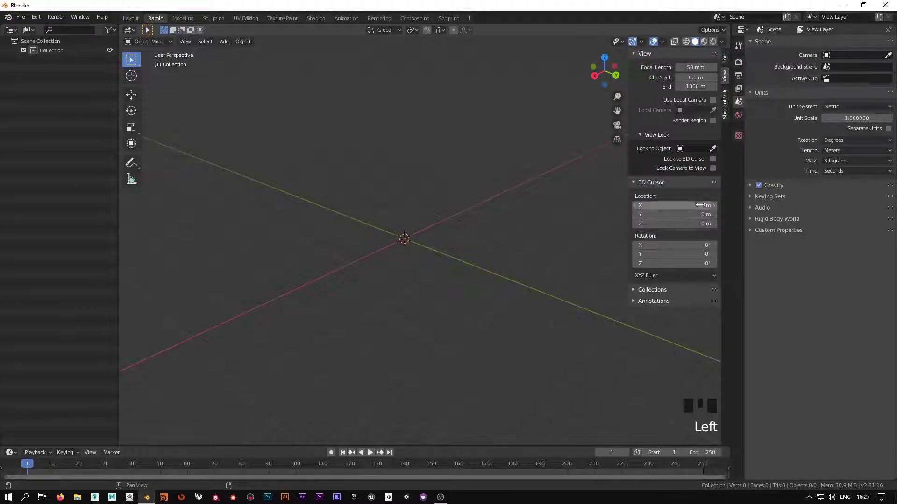
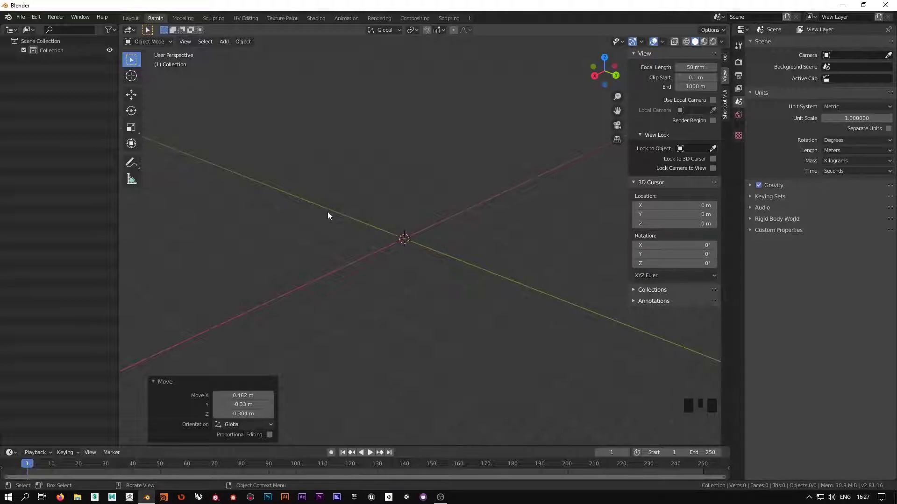
pyautogui.click(341, 186)
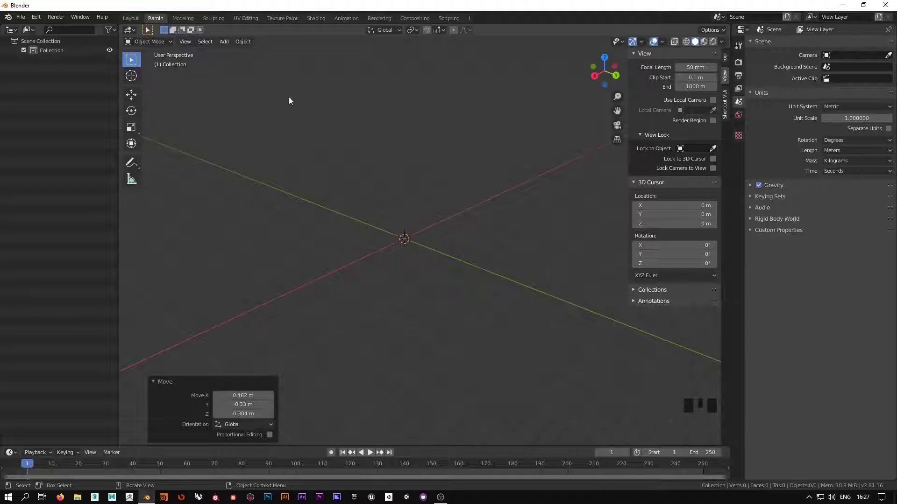
pyautogui.moveTo(223, 45); pyautogui.dragTo(509, 263)
pyautogui.moveTo(508, 263); pyautogui.dragTo(486, 176)
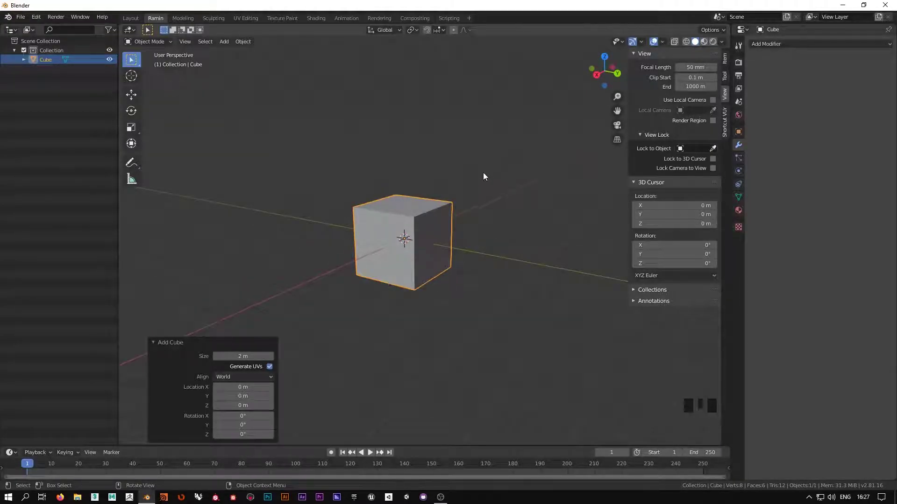
pyautogui.scroll(3)
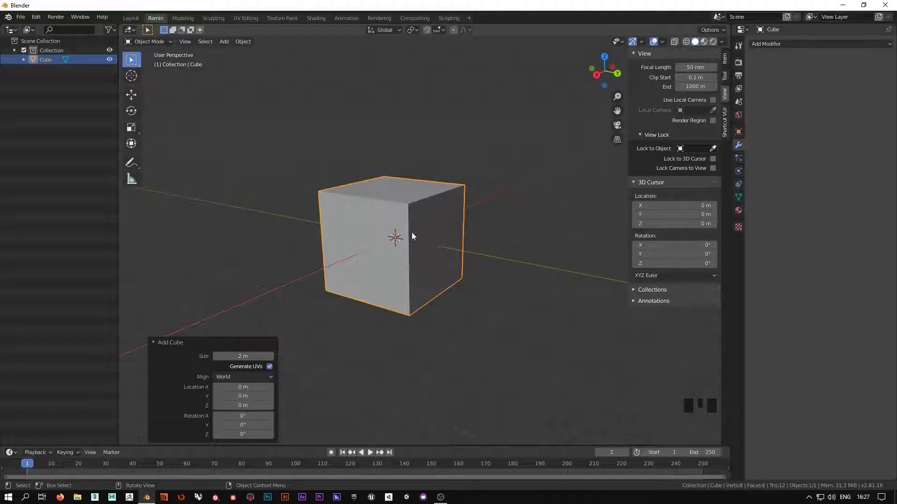
pyautogui.moveTo(162, 347); pyautogui.dragTo(195, 424)
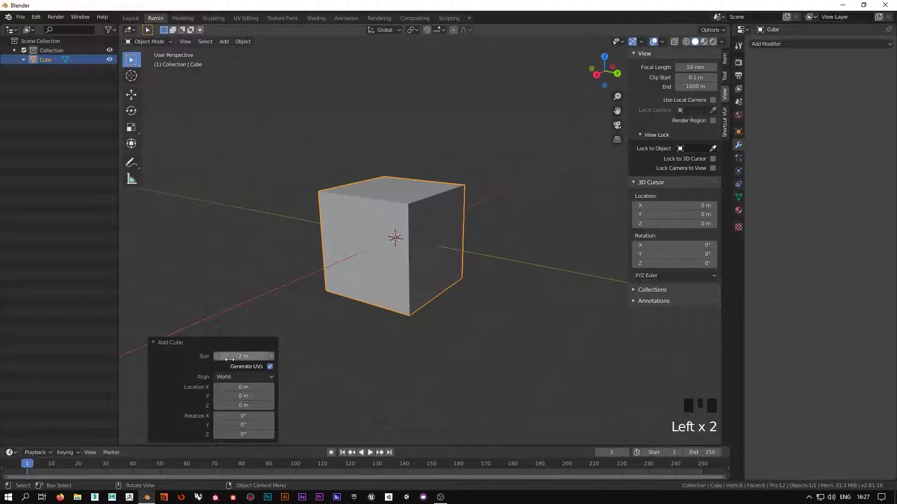
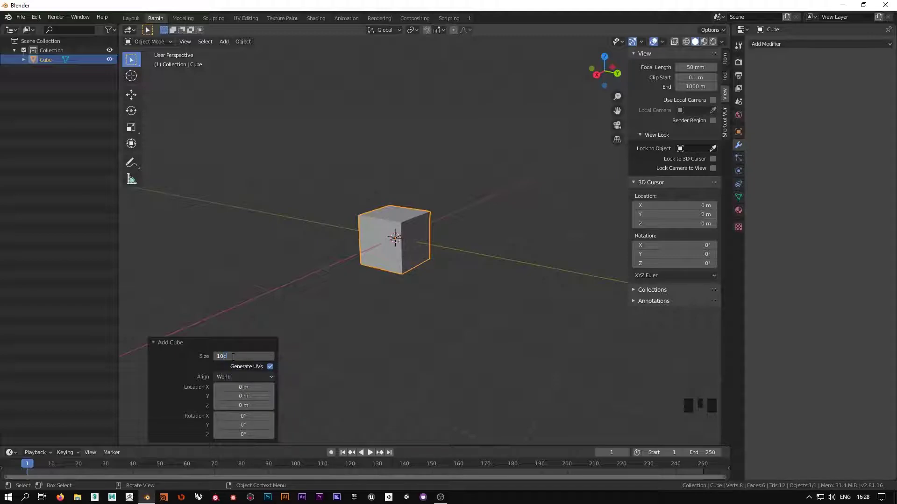
pyautogui.scroll(3)
pyautogui.scroll(-3)
pyautogui.moveTo(334, 261); pyautogui.dragTo(433, 243)
pyautogui.scroll(3)
pyautogui.moveTo(464, 255); pyautogui.dragTo(433, 299)
pyautogui.scroll(-3)
pyautogui.moveTo(417, 327); pyautogui.dragTo(444, 250)
pyautogui.scroll(3)
pyautogui.moveTo(440, 278); pyautogui.dragTo(440, 275)
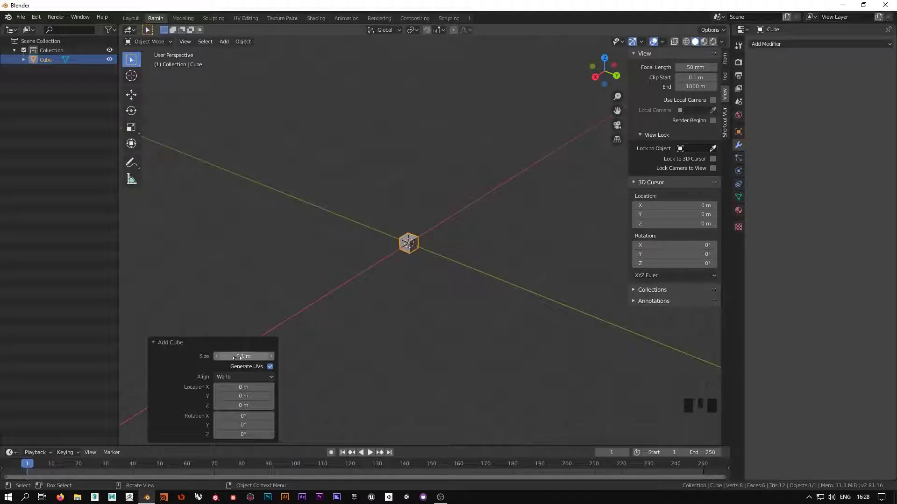
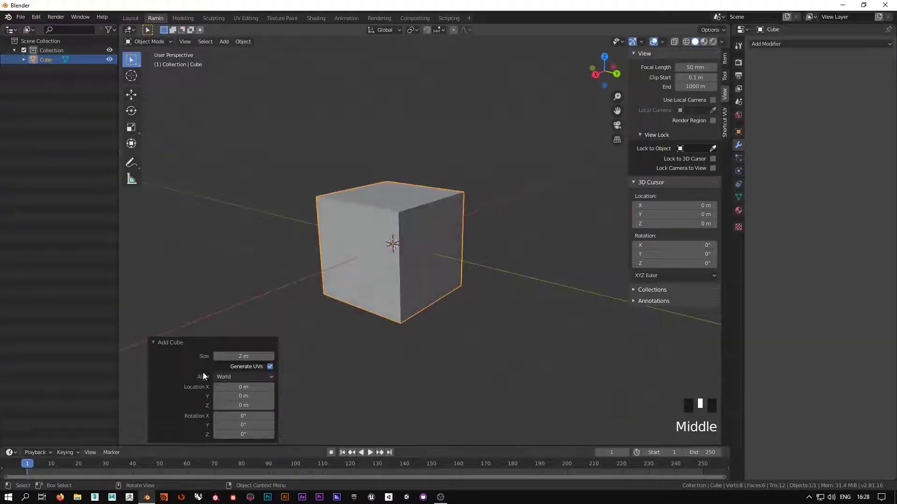
# - Tilt the cube with a 46.6° Y cursor rotation, reset it, and select the cube for deletion
pyautogui.click(233, 380)
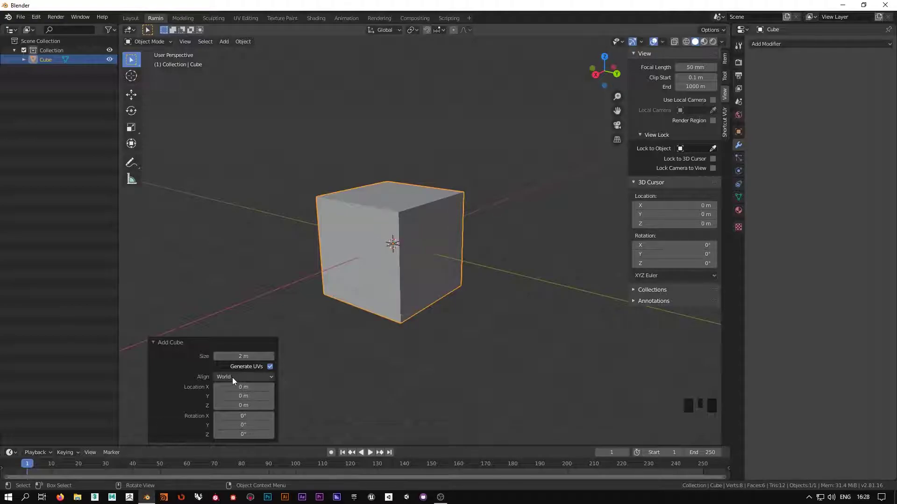
pyautogui.moveTo(237, 383); pyautogui.dragTo(457, 200)
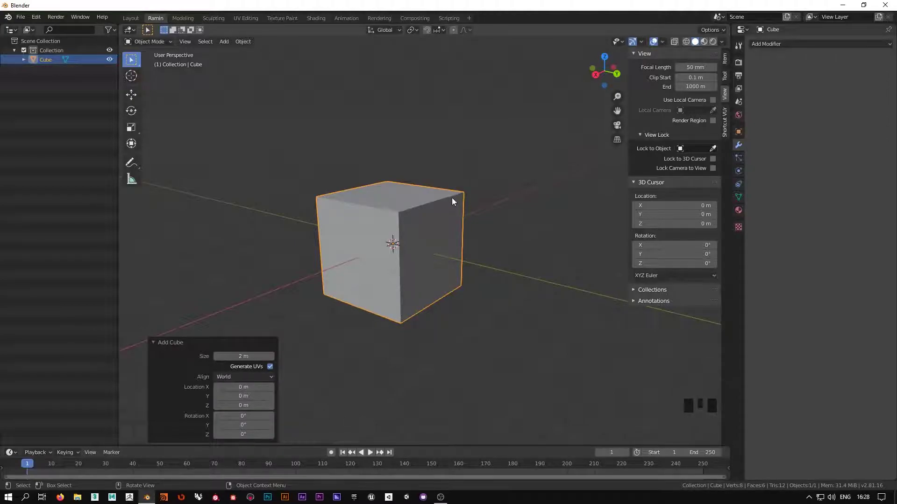
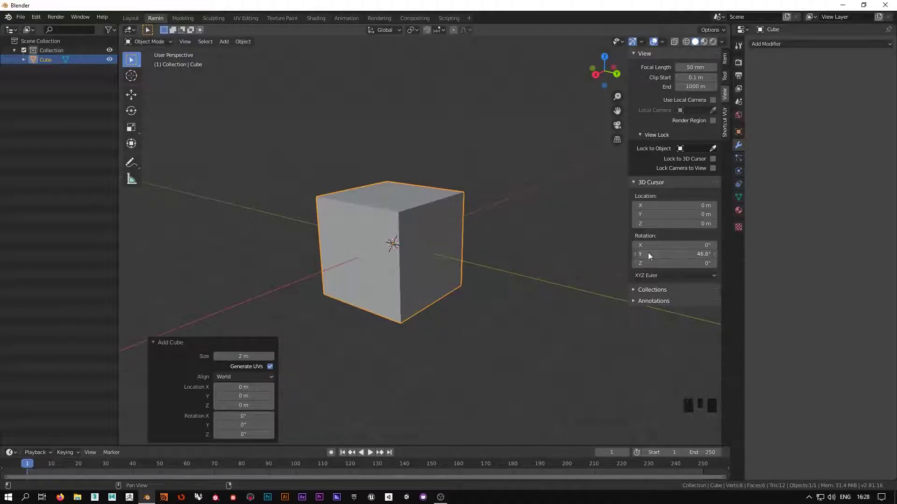
pyautogui.moveTo(255, 377); pyautogui.dragTo(477, 324)
pyautogui.moveTo(477, 324); pyautogui.dragTo(468, 320)
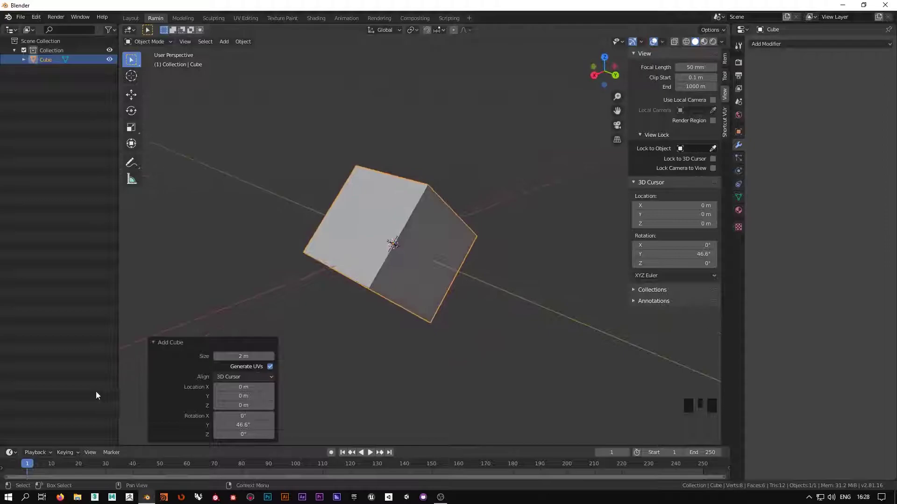
pyautogui.moveTo(232, 382); pyautogui.dragTo(453, 354)
pyautogui.moveTo(453, 354); pyautogui.dragTo(435, 270)
pyautogui.click(434, 271)
# - Delete the cube and add a UV sphere with 20 segments, 20 rings and 1 m radius at the origin
pyautogui.press('x')
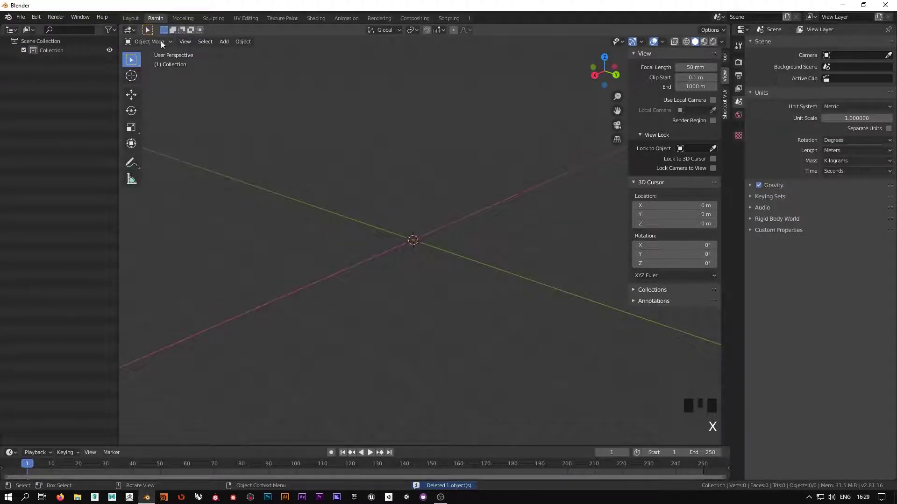
pyautogui.moveTo(225, 48); pyautogui.dragTo(249, 29)
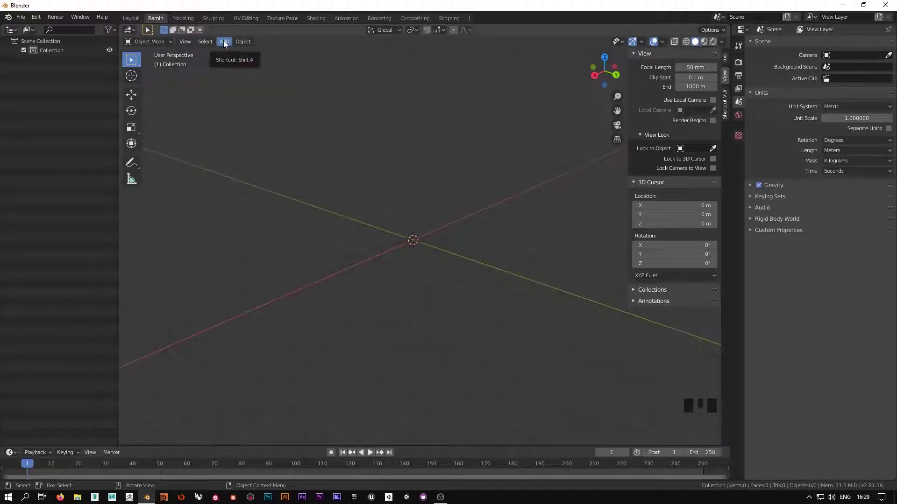
pyautogui.press('shift+a')
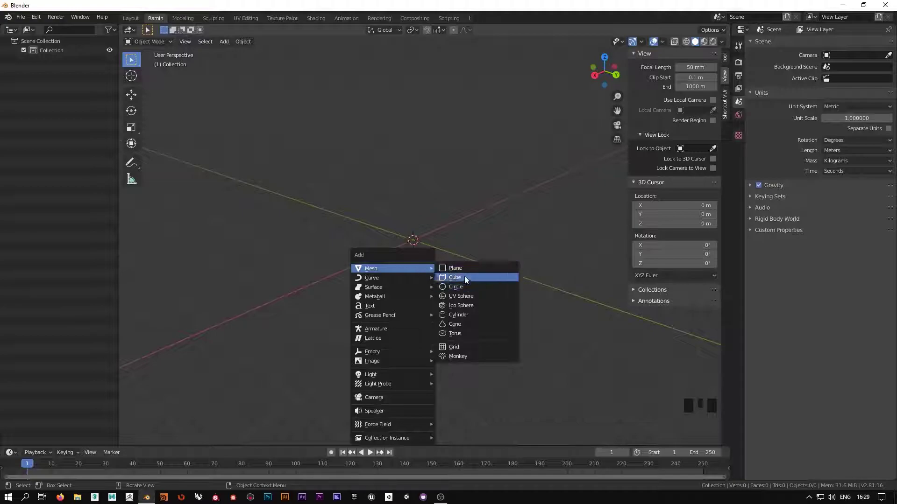
pyautogui.moveTo(463, 350); pyautogui.dragTo(468, 275)
pyautogui.scroll(3)
pyautogui.moveTo(476, 315); pyautogui.dragTo(476, 377)
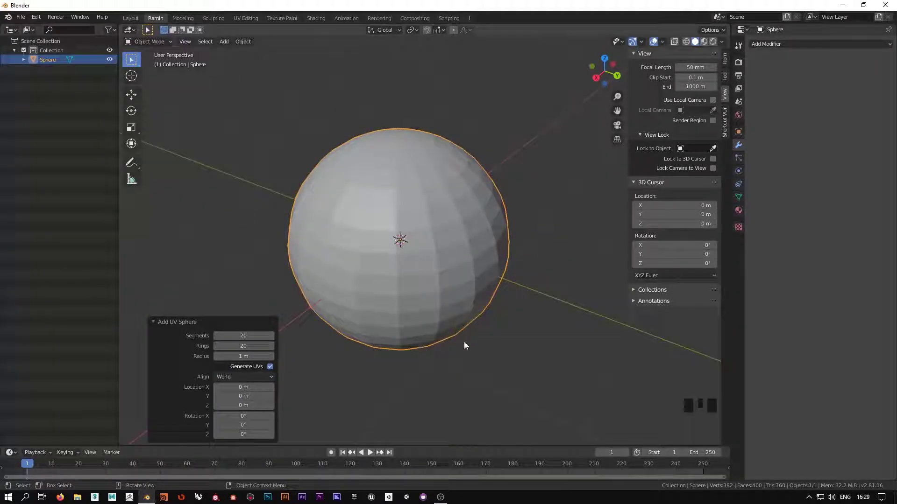
pyautogui.moveTo(478, 367); pyautogui.dragTo(476, 341)
pyautogui.scroll(-3)
pyautogui.moveTo(487, 337); pyautogui.dragTo(430, 320)
pyautogui.scroll(-3)
pyautogui.moveTo(492, 336); pyautogui.dragTo(498, 330)
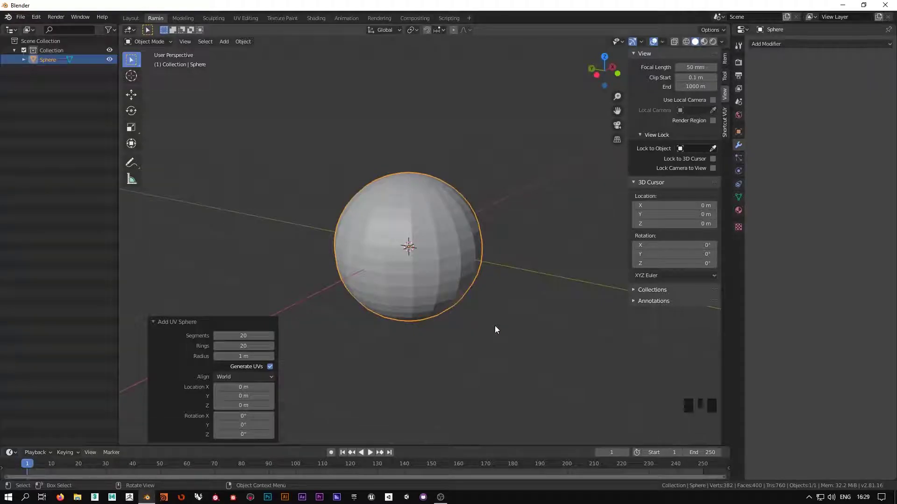
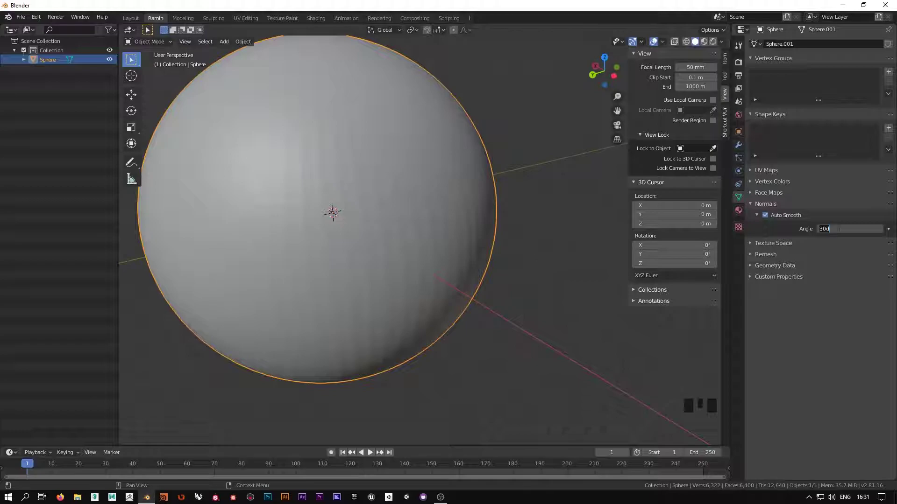
# - Subdivide the sphere to 6,400 faces and shade it smooth with Auto Smooth at 30°
pyautogui.moveTo(553, 277); pyautogui.dragTo(510, 259)
pyautogui.scroll(3)
pyautogui.moveTo(514, 262); pyautogui.dragTo(549, 273)
pyautogui.scroll(3)
pyautogui.scroll(3)
pyautogui.scroll(3)
pyautogui.moveTo(515, 237); pyautogui.dragTo(496, 224)
pyautogui.scroll(-3)
pyautogui.click(471, 231)
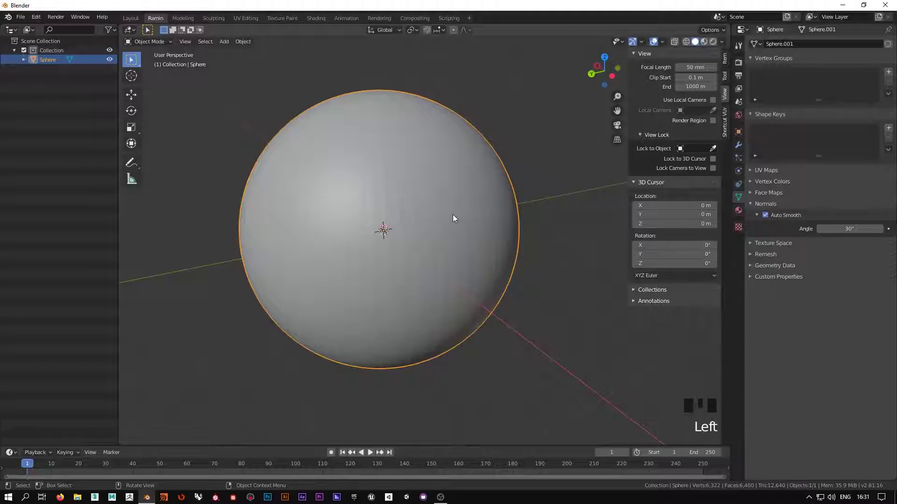
# - Enter Edit Mode on the dense sphere to work on its vertices and faces
pyautogui.press('Tab')
pyautogui.press('Tab')
pyautogui.moveTo(152, 46); pyautogui.dragTo(284, 126)
pyautogui.press('Tab')
pyautogui.press('Tab')
pyautogui.press('Tab')
pyautogui.press('Tab')
pyautogui.click(200, 49)
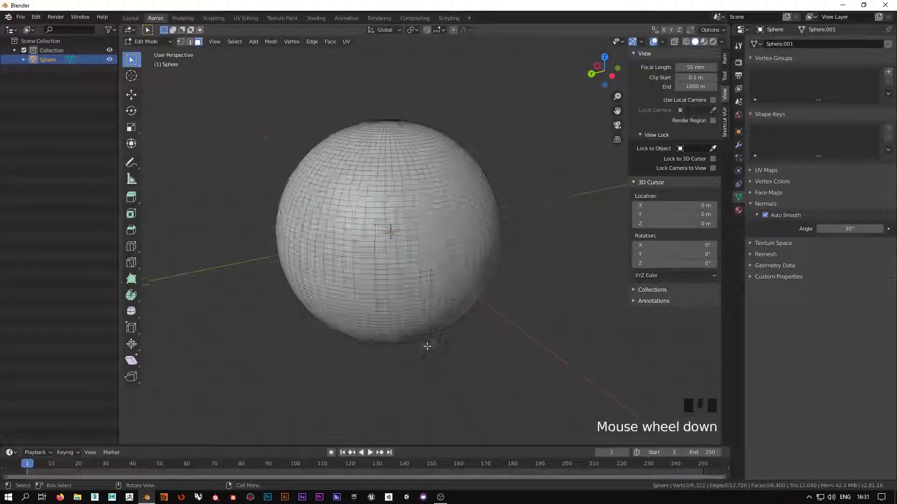
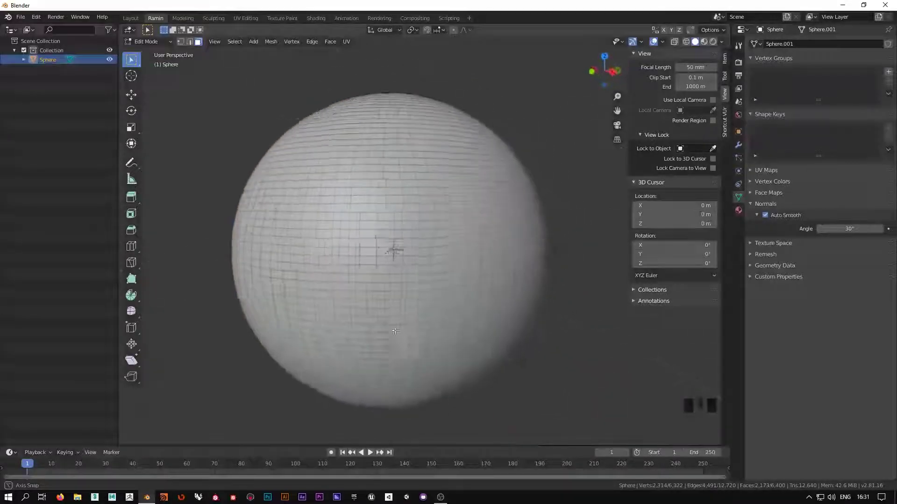
# - Select the sphere's mesh elements and bring up the viewport shading pie menu (Z)
pyautogui.moveTo(536, 348); pyautogui.dragTo(557, 303)
pyautogui.click(556, 303)
pyautogui.press('a')
pyautogui.click(582, 226)
pyautogui.moveTo(567, 240); pyautogui.dragTo(540, 226)
pyautogui.press('z')
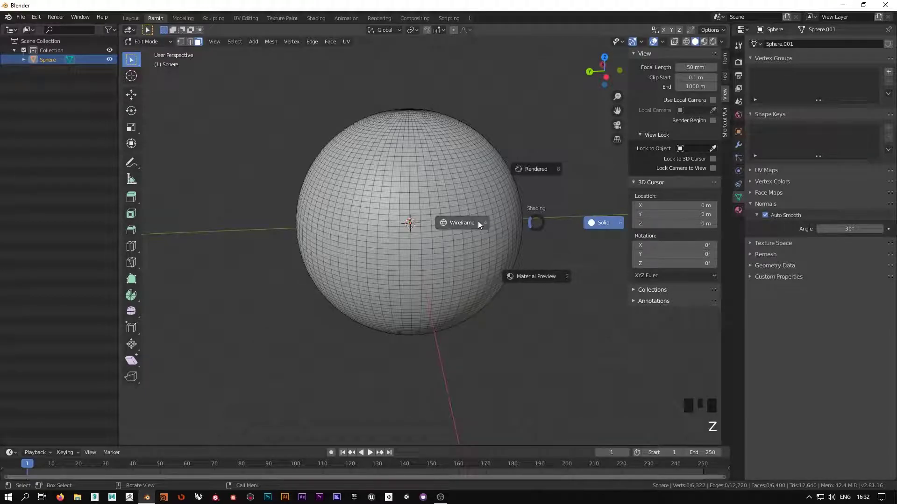
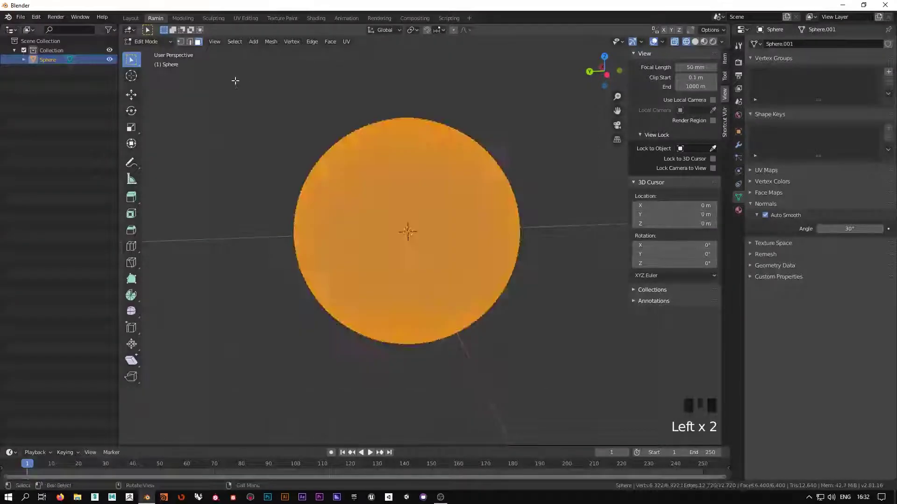
# - Cycle the viewport shading back to solid and return the sphere to Object Mode
pyautogui.moveTo(571, 254); pyautogui.dragTo(552, 272)
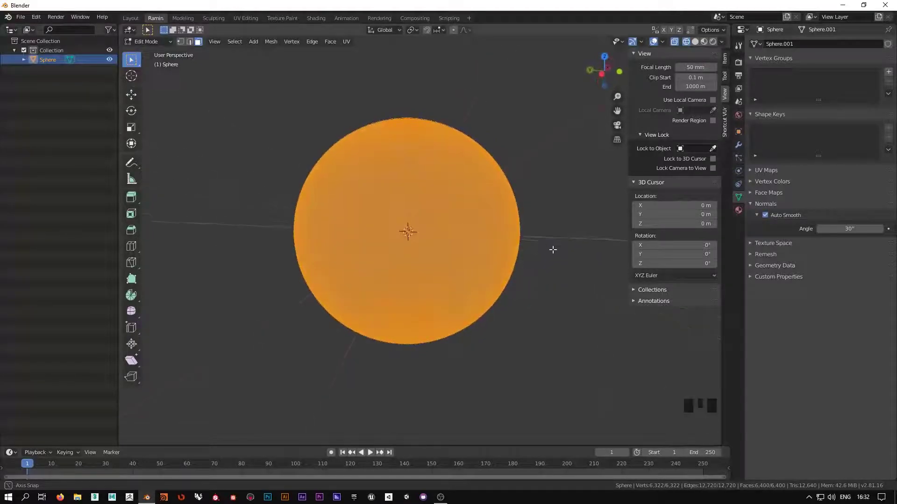
pyautogui.moveTo(572, 266); pyautogui.dragTo(561, 265)
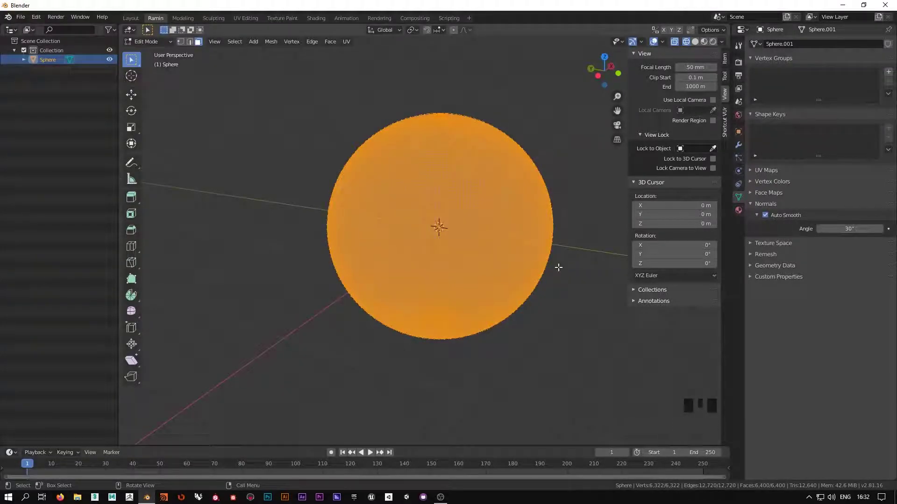
pyautogui.moveTo(575, 320); pyautogui.dragTo(540, 320)
pyautogui.click(219, 79)
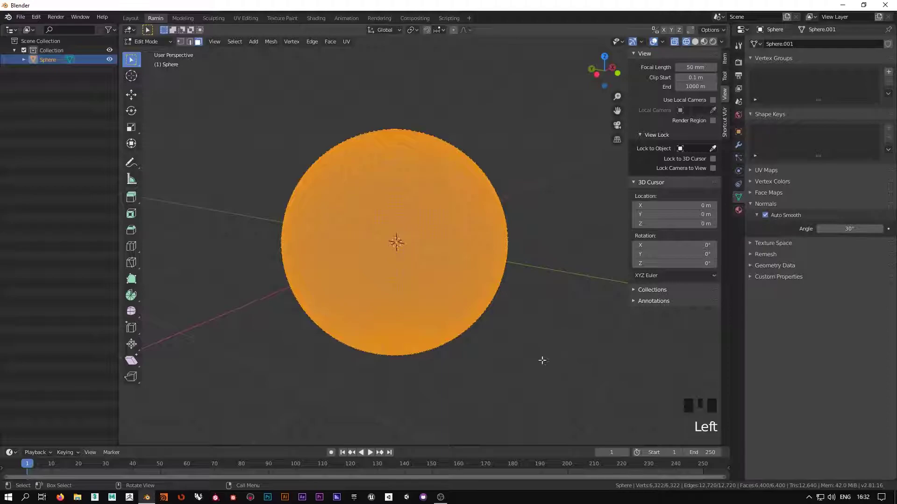
pyautogui.moveTo(500, 399); pyautogui.dragTo(549, 146)
pyautogui.click(550, 147)
pyautogui.press('z')
pyautogui.press('z')
pyautogui.press('z')
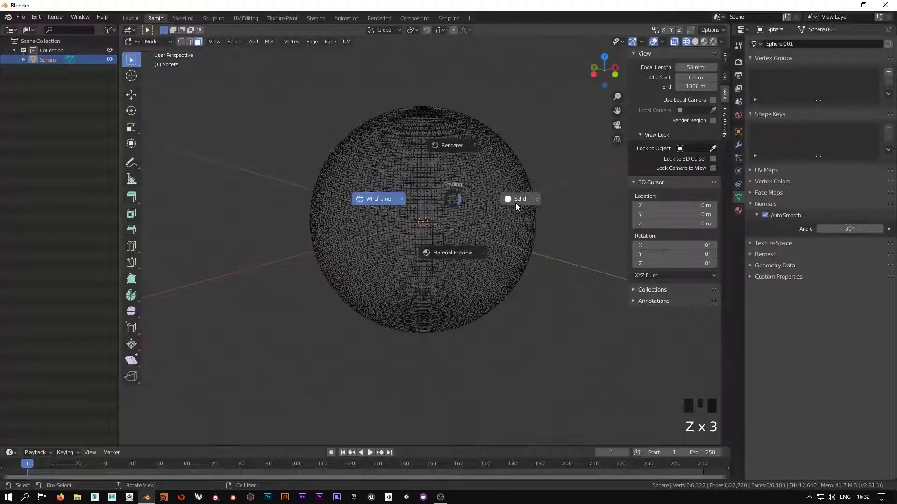
pyautogui.press('a')
pyautogui.moveTo(488, 194); pyautogui.dragTo(574, 290)
pyautogui.click(574, 290)
pyautogui.press('Tab')
pyautogui.click(574, 300)
# - Duplicate the sphere as Sphere.001 and move it about 2.73 m along the Y axis
pyautogui.moveTo(531, 343); pyautogui.dragTo(484, 302)
pyautogui.scroll(-3)
pyautogui.moveTo(481, 340); pyautogui.dragTo(268, 145)
pyautogui.scroll(3)
pyautogui.moveTo(306, 201); pyautogui.dragTo(297, 209)
pyautogui.scroll(-3)
pyautogui.moveTo(317, 222); pyautogui.dragTo(354, 211)
pyautogui.click(353, 211)
pyautogui.moveTo(476, 275); pyautogui.dragTo(374, 258)
pyautogui.press('shift+d')
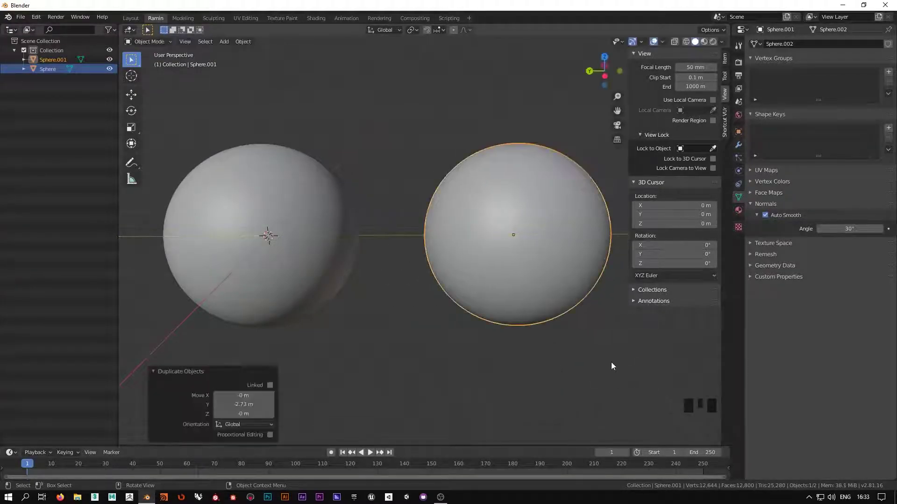
# - Select the Sphere.001 copy while looking over both spheres
pyautogui.moveTo(613, 357); pyautogui.dragTo(526, 355)
pyautogui.scroll(-3)
pyautogui.moveTo(556, 345); pyautogui.dragTo(545, 336)
pyautogui.click(546, 336)
pyautogui.scroll(3)
pyautogui.click(487, 239)
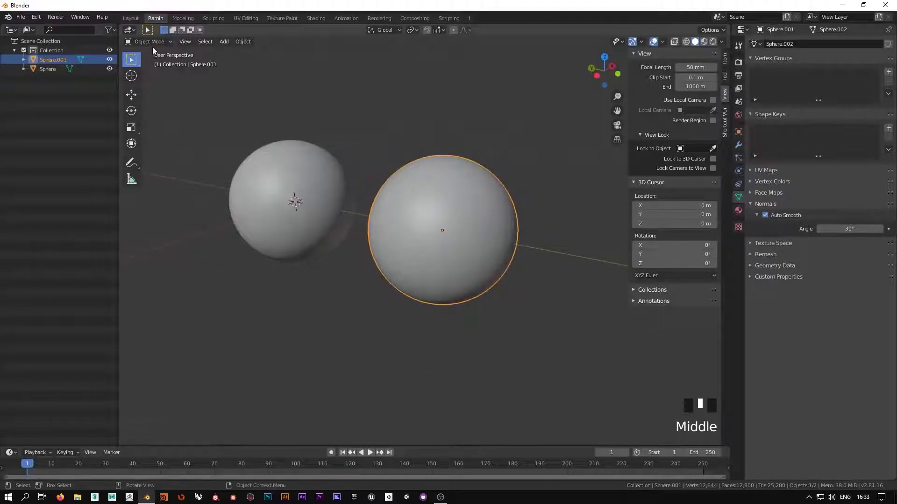
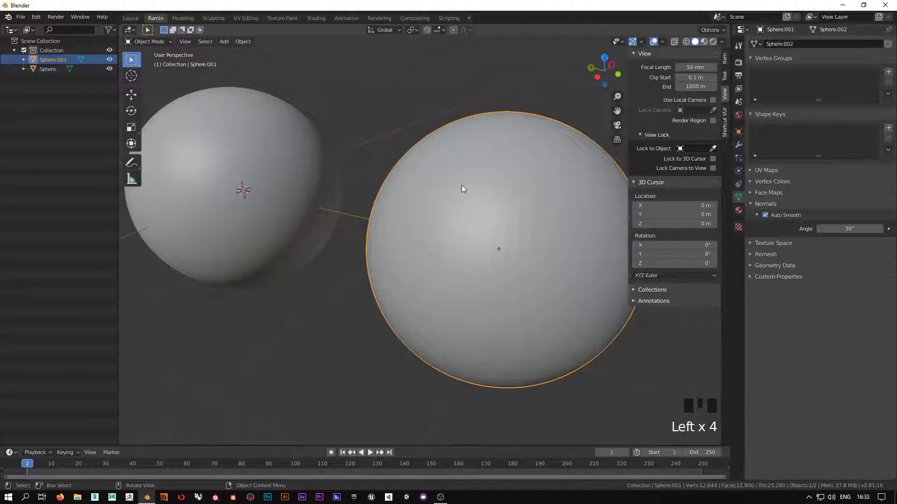
pyautogui.scroll(-3)
pyautogui.scroll(3)
pyautogui.moveTo(468, 313); pyautogui.dragTo(376, 230)
pyautogui.scroll(3)
pyautogui.moveTo(367, 275); pyautogui.dragTo(360, 343)
pyautogui.click(360, 343)
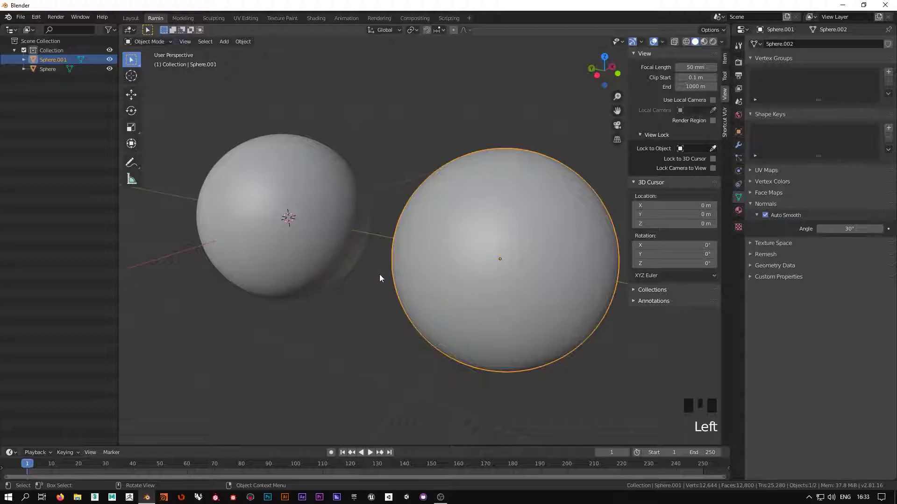
# - Box-select both spheres together and delete them, leaving the scene empty
pyautogui.click(357, 309)
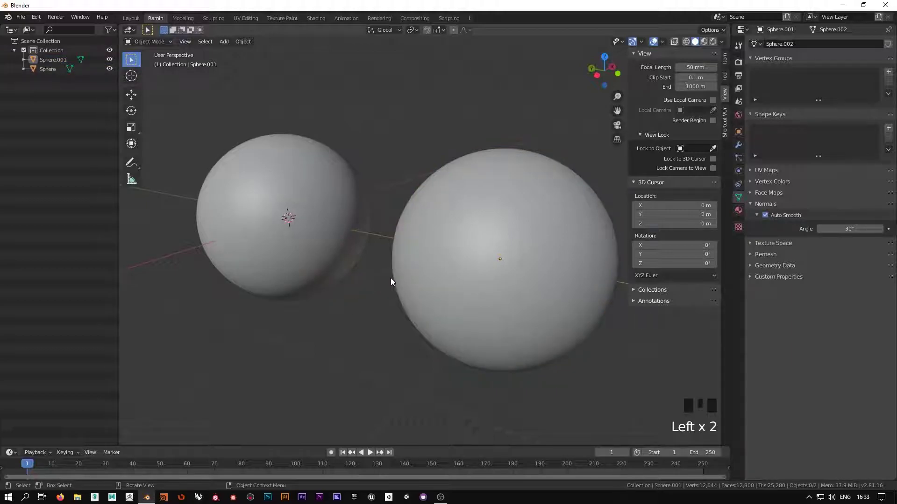
pyautogui.click(420, 261)
pyautogui.scroll(-3)
pyautogui.moveTo(412, 323); pyautogui.dragTo(466, 256)
pyautogui.press('x')
# - Bring up the Add > Mesh list of shapes from the viewport header
pyautogui.moveTo(390, 308); pyautogui.dragTo(441, 282)
pyautogui.click(441, 282)
pyautogui.scroll(-3)
pyautogui.moveTo(462, 318); pyautogui.dragTo(425, 315)
pyautogui.press('x')
pyautogui.moveTo(228, 47); pyautogui.dragTo(312, 61)
pyautogui.moveTo(227, 45); pyautogui.dragTo(336, 95)
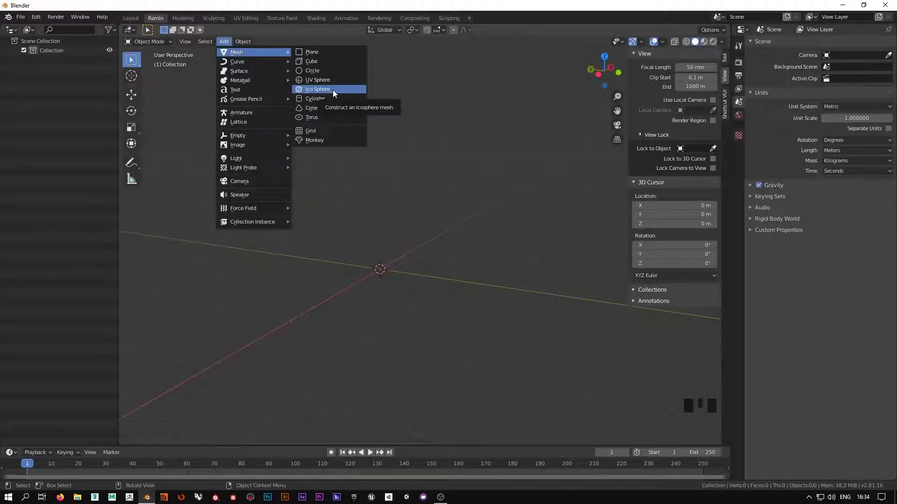
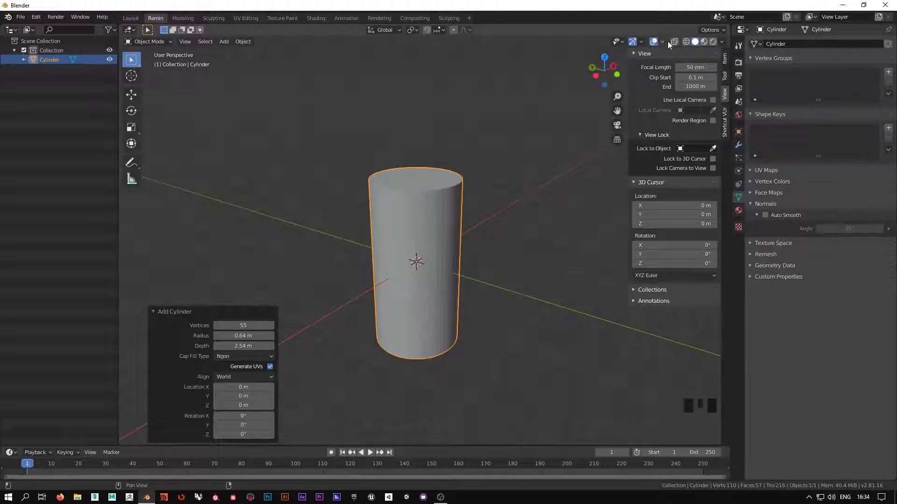
pyautogui.moveTo(728, 45); pyautogui.dragTo(483, 348)
pyautogui.moveTo(484, 349); pyautogui.dragTo(529, 280)
pyautogui.click(530, 280)
pyautogui.scroll(3)
pyautogui.moveTo(508, 205); pyautogui.dragTo(507, 211)
pyautogui.scroll(-3)
pyautogui.moveTo(507, 217); pyautogui.dragTo(445, 207)
pyautogui.scroll(3)
pyautogui.moveTo(444, 197); pyautogui.dragTo(438, 213)
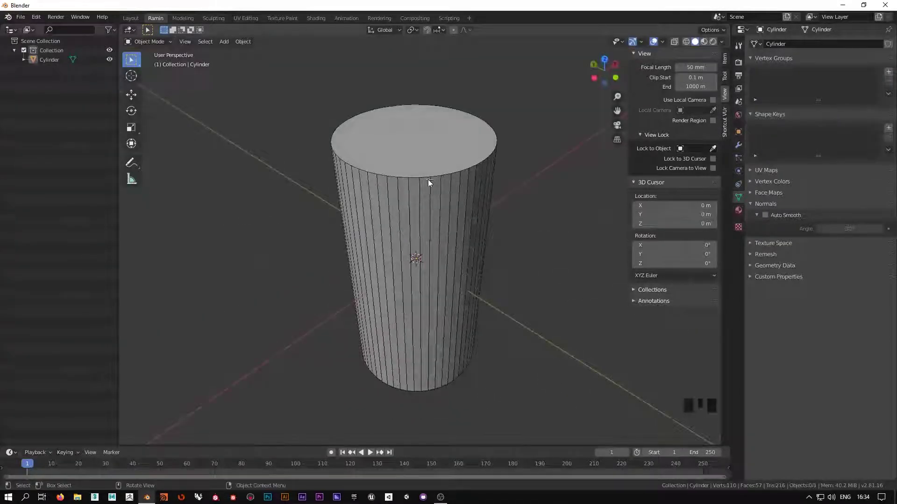
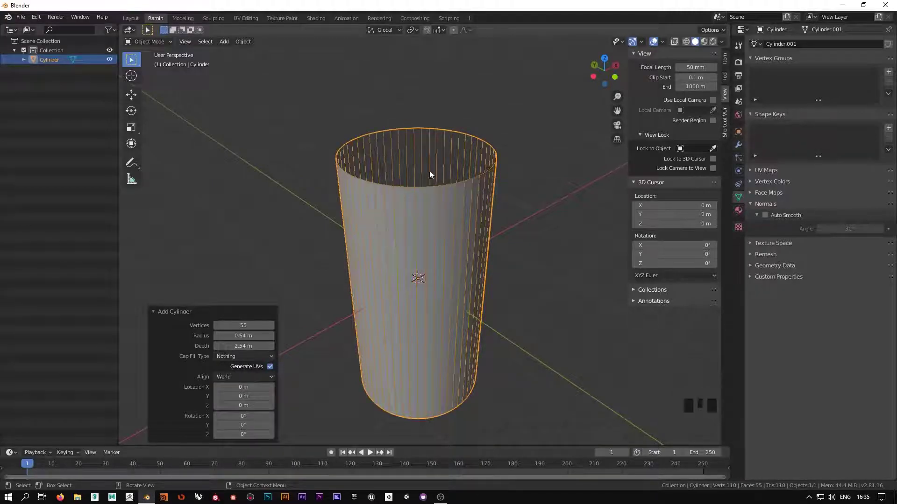
# - Inspect the open 55-sided cylinder's cap from above with Cap Fill Type set to Nothing
pyautogui.moveTo(239, 359); pyautogui.dragTo(489, 239)
pyautogui.middleClick(489, 238)
pyautogui.scroll(3)
pyautogui.middleClick(411, 321)
pyautogui.scroll(-3)
pyautogui.moveTo(421, 275); pyautogui.dragTo(521, 262)
pyautogui.scroll(-3)
pyautogui.scroll(3)
pyautogui.moveTo(523, 258); pyautogui.dragTo(391, 172)
pyautogui.scroll(-3)
pyautogui.scroll(3)
pyautogui.moveTo(400, 179); pyautogui.dragTo(464, 237)
pyautogui.scroll(-3)
pyautogui.middleClick(479, 275)
# - Return to the side view and set Cap Fill Type to Triangle Fan with UVs generated
pyautogui.moveTo(241, 361); pyautogui.dragTo(474, 177)
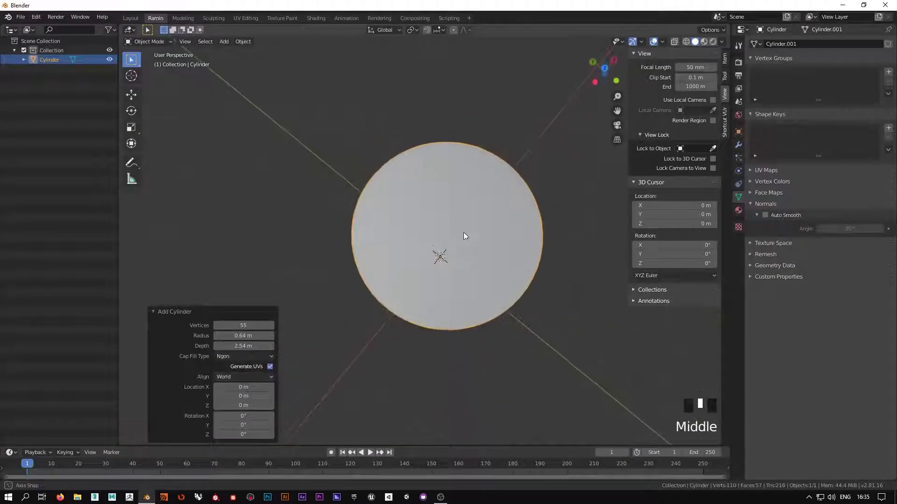
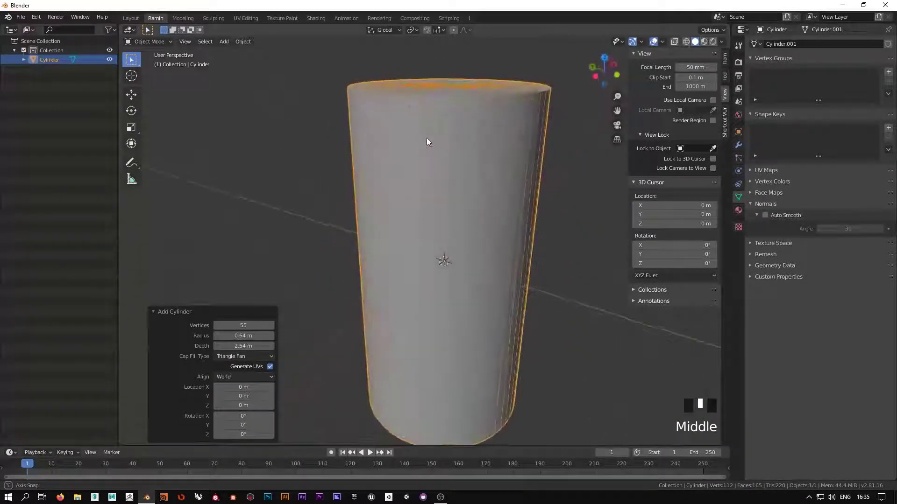
pyautogui.scroll(-3)
pyautogui.scroll(-3)
pyautogui.scroll(-3)
pyautogui.scroll(-3)
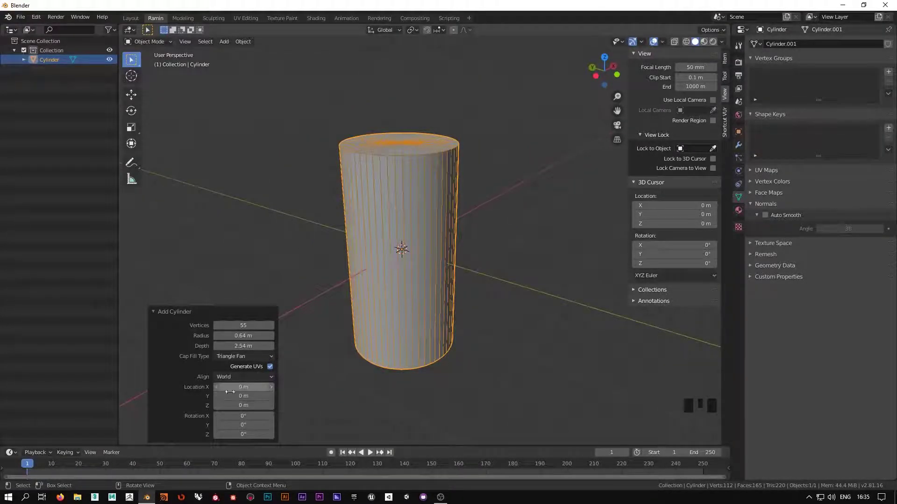
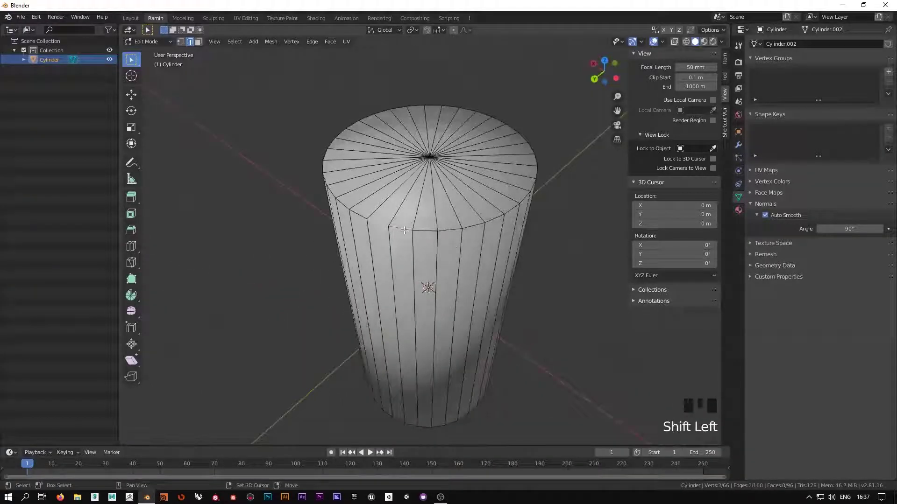
# - Select the loop of edges around the 32-sided cylinder's top rim in Edit Mode
pyautogui.click(425, 226)
pyautogui.click(454, 227)
pyautogui.click(478, 222)
pyautogui.click(495, 217)
pyautogui.click(508, 209)
pyautogui.middleClick(566, 270)
pyautogui.click(568, 250)
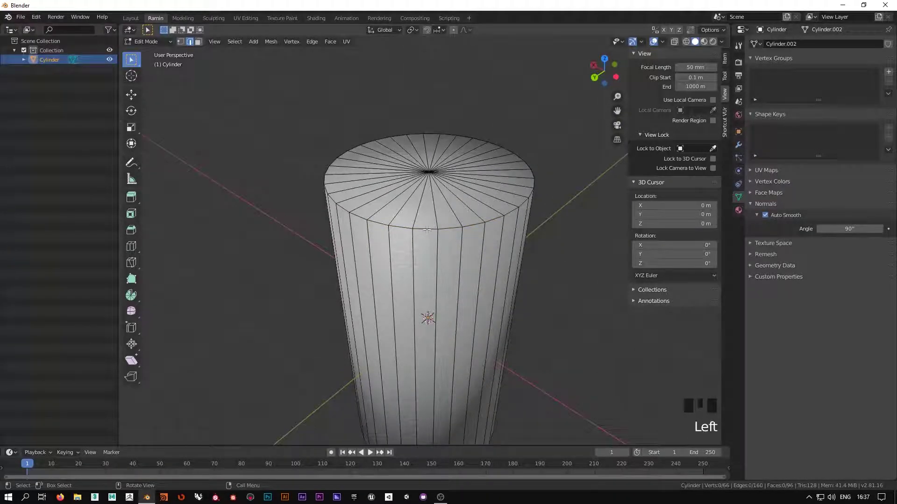
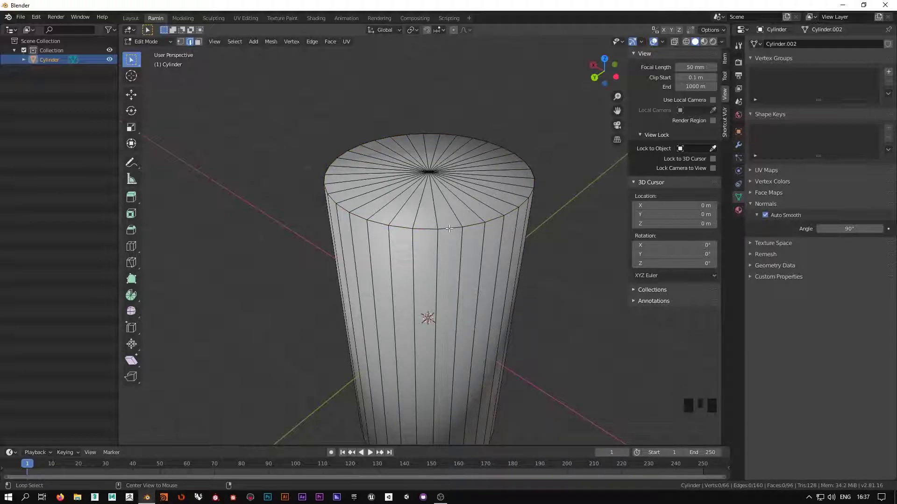
pyautogui.click(452, 225)
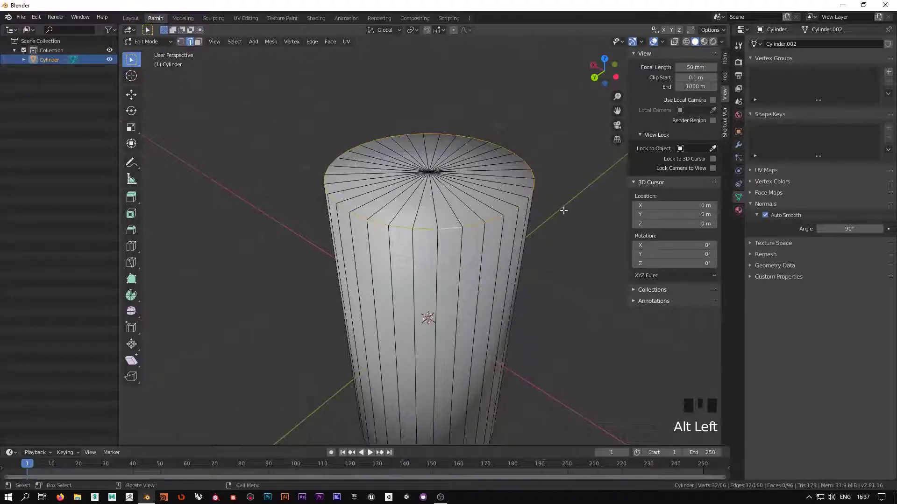
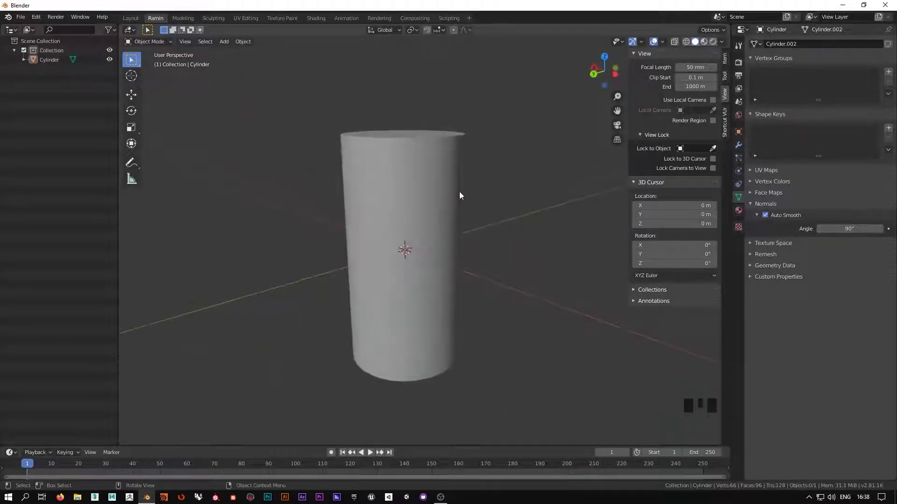
# - Select the 32-sided cylinder and delete it, leaving the scene empty
pyautogui.scroll(3)
pyautogui.moveTo(498, 156); pyautogui.dragTo(557, 159)
pyautogui.scroll(-3)
pyautogui.moveTo(553, 186); pyautogui.dragTo(470, 224)
pyautogui.click(470, 225)
pyautogui.press('x')
pyautogui.moveTo(438, 318); pyautogui.dragTo(462, 324)
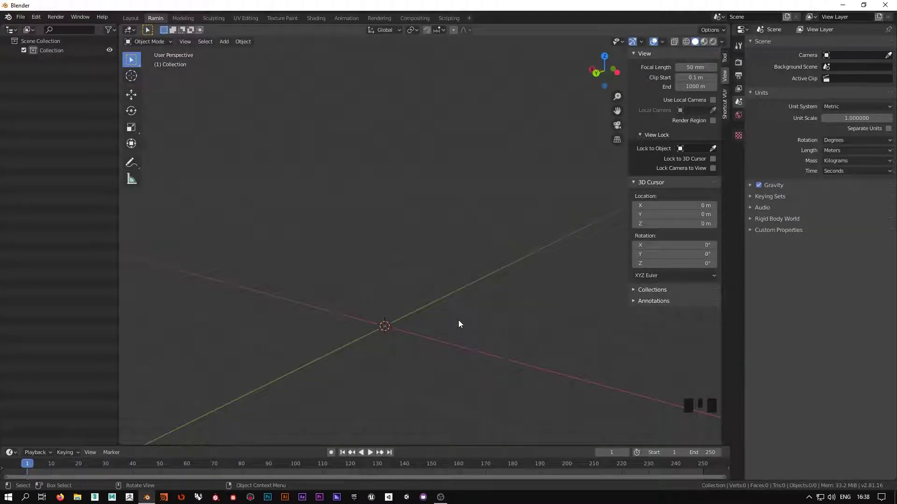
# - Bring up the Shift+A add-object list to start adding a new mesh cylinder
pyautogui.moveTo(420, 305); pyautogui.dragTo(432, 256)
pyautogui.press('shift+a')
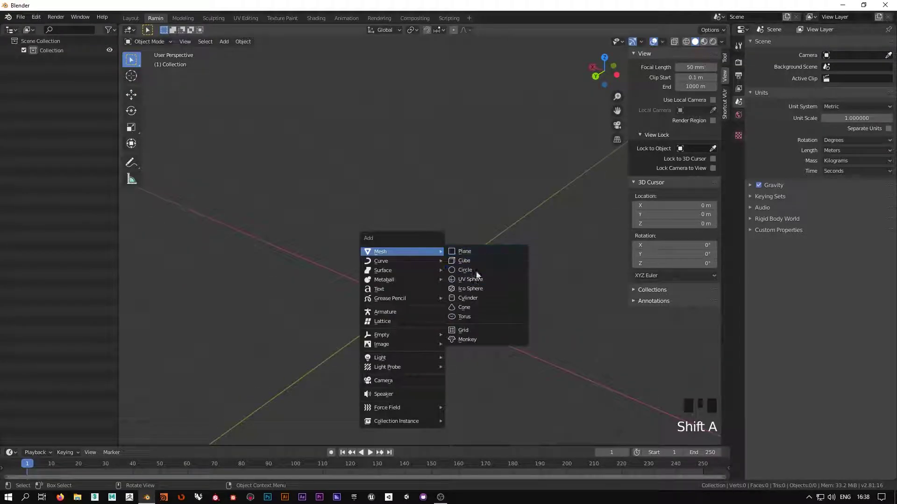
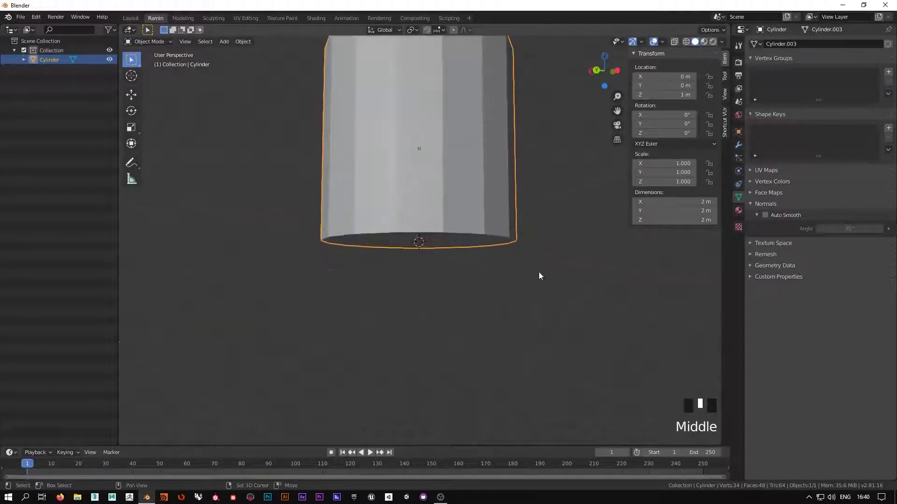
# - Zoom the view out around the newly added 2 m cylinder
pyautogui.scroll(-3)
pyautogui.scroll(-3)
pyautogui.scroll(-3)
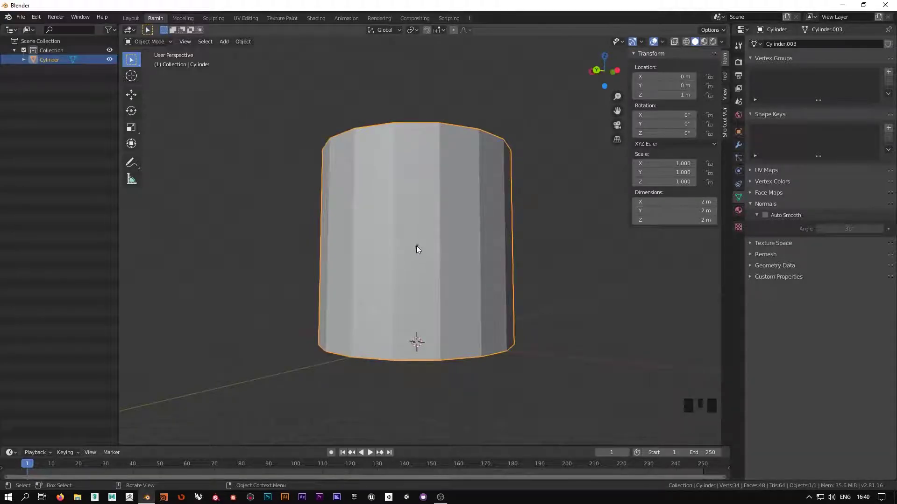
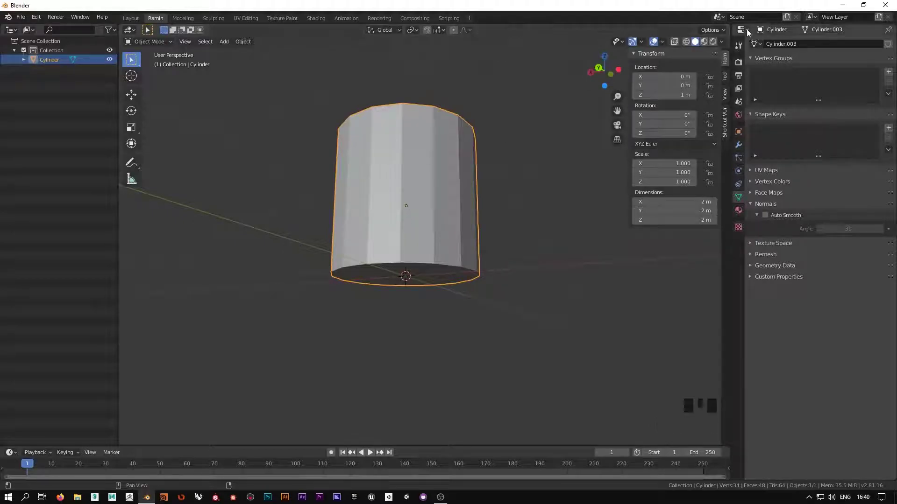
# - Enable Affect Only Origins in the transform options and dismiss the dropdown
pyautogui.click(715, 34)
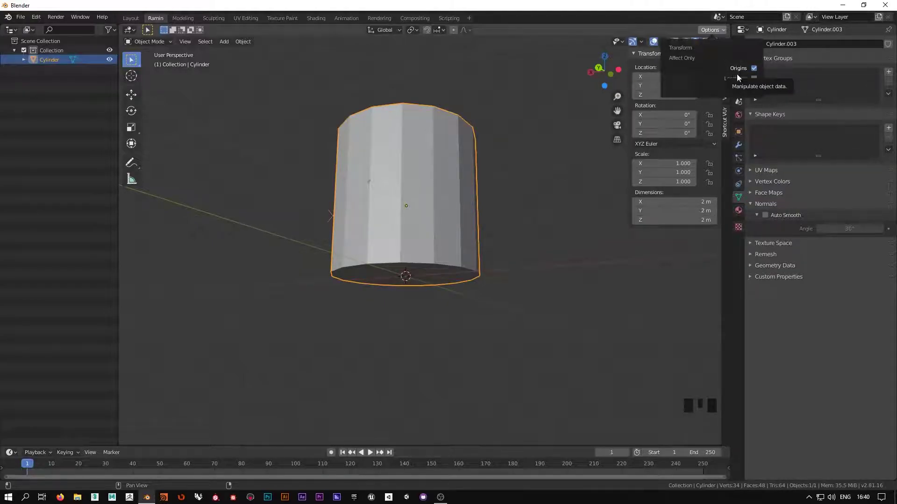
pyautogui.click(528, 296)
pyautogui.click(407, 209)
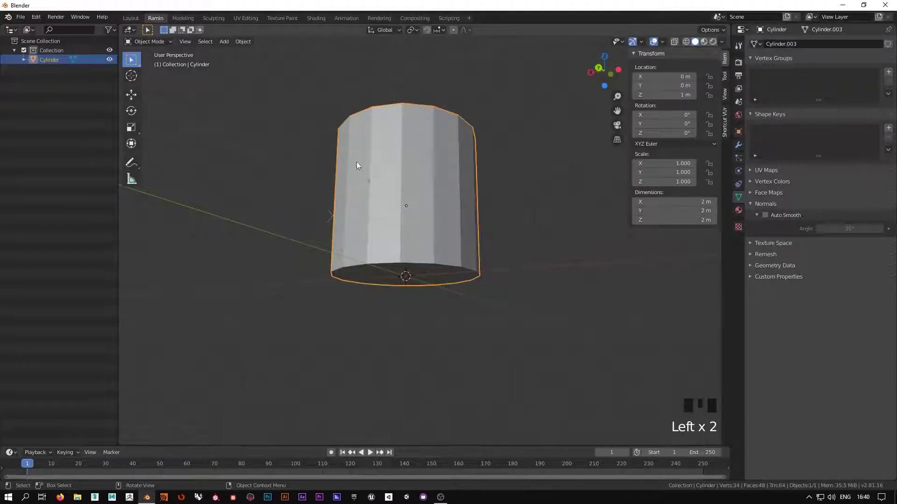
# - Show the cylinder as wireframe and orbit to see its origin axes
pyautogui.moveTo(369, 212); pyautogui.dragTo(434, 231)
pyautogui.press('z')
pyautogui.moveTo(515, 291); pyautogui.dragTo(378, 202)
pyautogui.moveTo(504, 239); pyautogui.dragTo(442, 253)
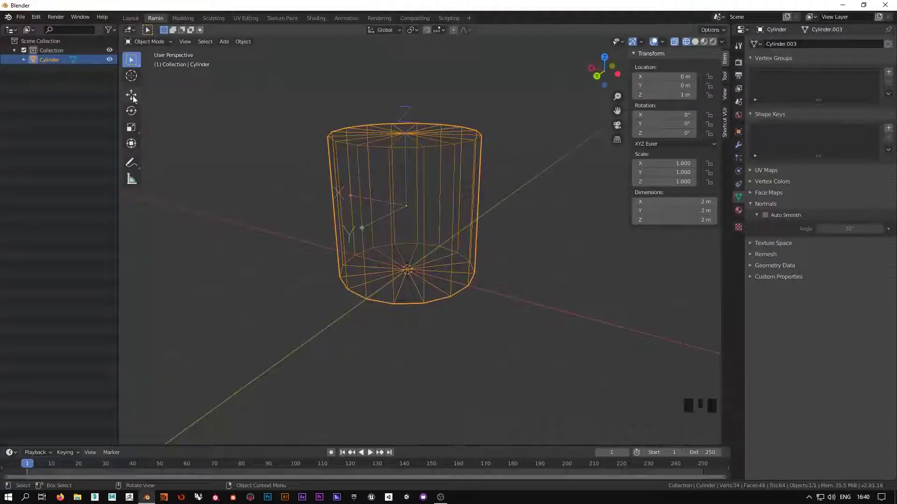
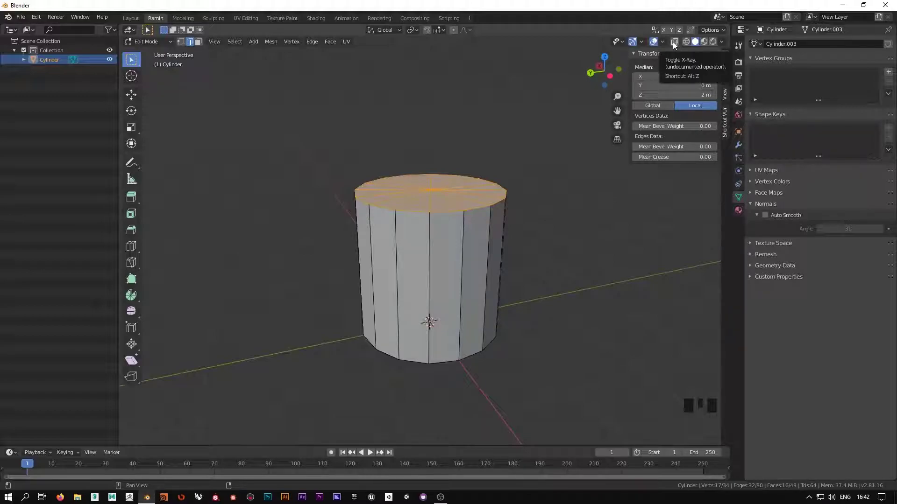
# - Clear the face selection and toggle X-ray to look through the cylinder mesh
pyautogui.press('alt+z')
pyautogui.press('alt+z')
pyautogui.press('alt+z')
pyautogui.click(551, 224)
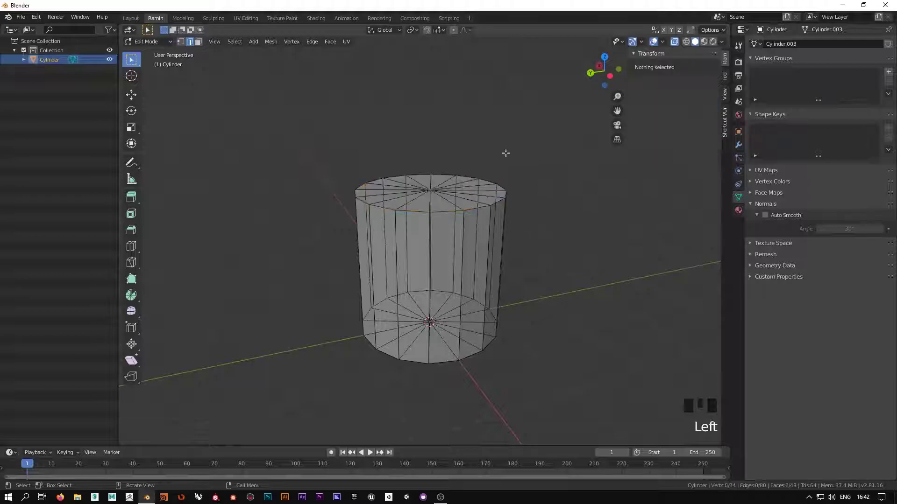
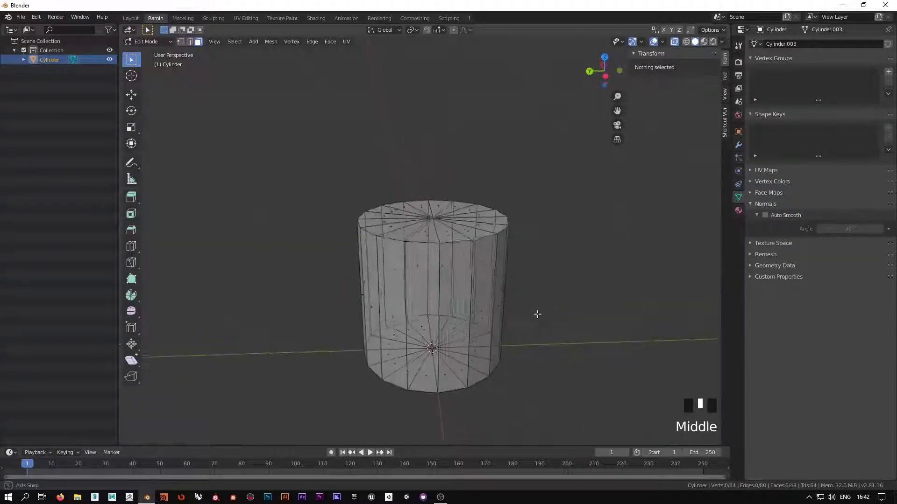
pyautogui.scroll(3)
pyautogui.moveTo(528, 351); pyautogui.dragTo(595, 323)
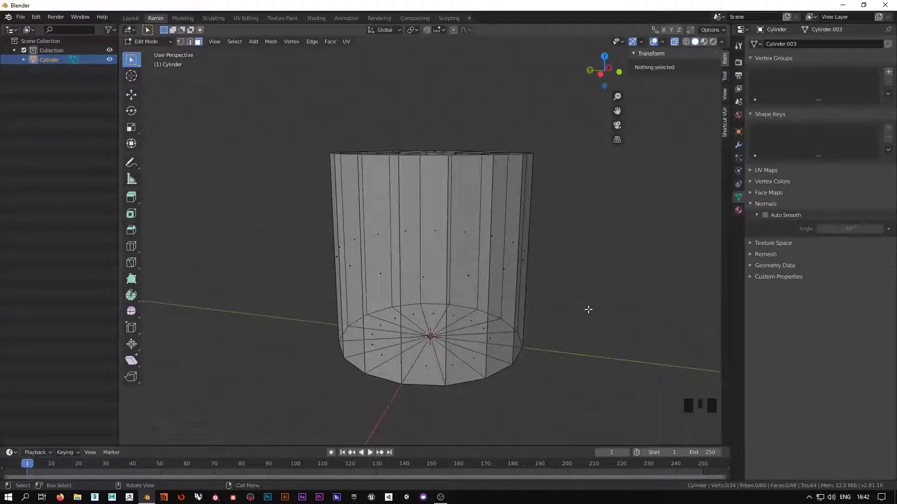
pyautogui.moveTo(581, 347); pyautogui.dragTo(677, 44)
pyautogui.click(677, 44)
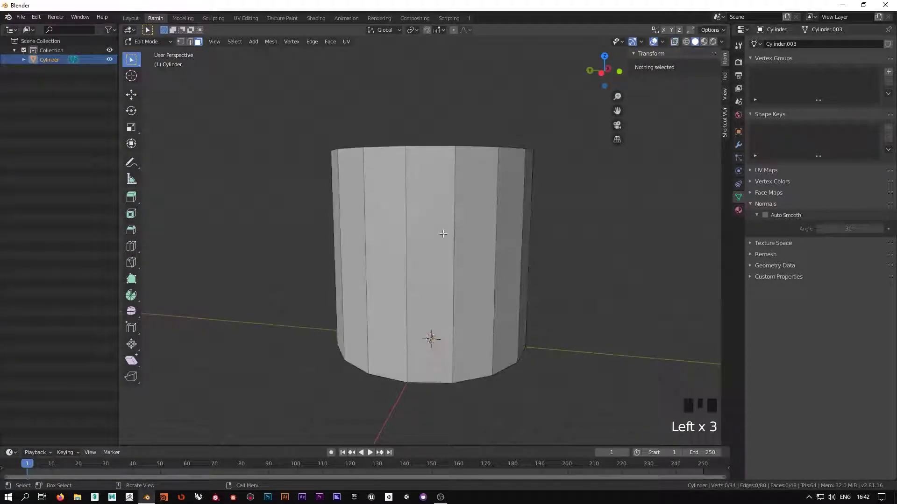
# - Cycle wireframe and X-ray display off again so the mesh shows solid
pyautogui.press('z')
pyautogui.press('z')
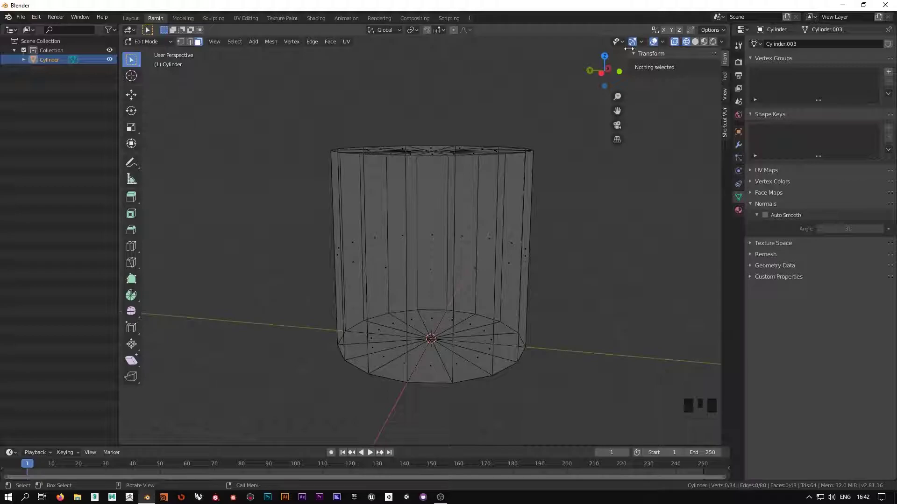
pyautogui.click(678, 44)
pyautogui.press('alt+z')
pyautogui.moveTo(480, 261); pyautogui.dragTo(493, 236)
pyautogui.press('alt+z')
pyautogui.press('alt+z')
pyautogui.press('z')
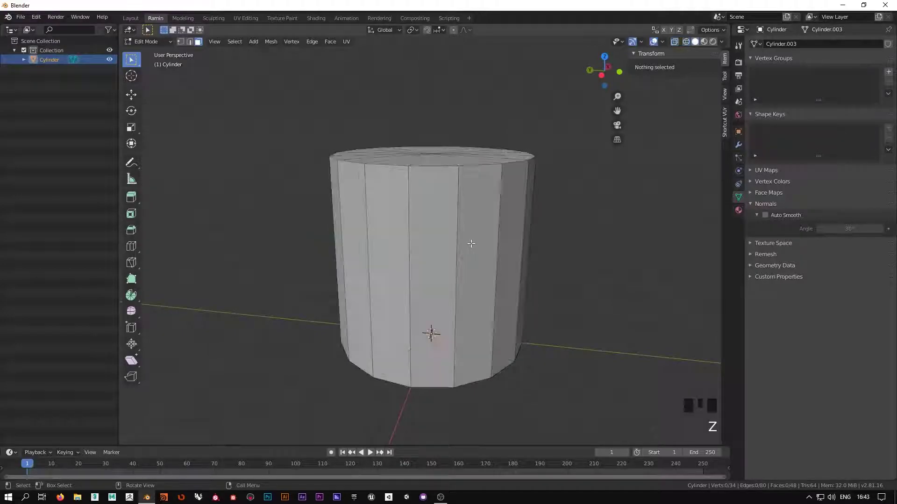
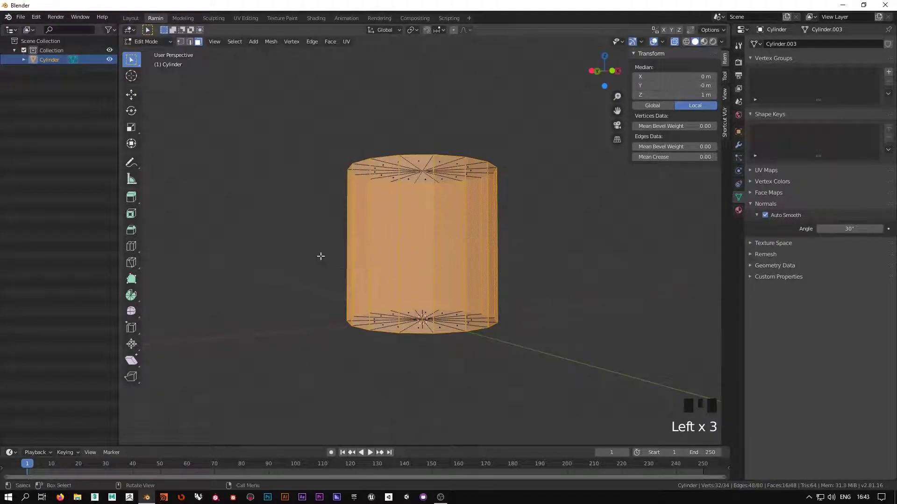
# - Frame the cylinder in the viewport and Tab into Edit Mode
pyautogui.moveTo(483, 231); pyautogui.dragTo(525, 236)
pyautogui.moveTo(525, 236); pyautogui.dragTo(523, 243)
pyautogui.click(523, 243)
pyautogui.scroll(3)
pyautogui.middleClick(486, 236)
pyautogui.press('alt+z')
pyautogui.middleClick(482, 240)
pyautogui.press('Tab')
# - Select the cylinder's top cap face, undoing a stray selection on the way
pyautogui.click(595, 244)
pyautogui.scroll(-3)
pyautogui.moveTo(471, 256); pyautogui.dragTo(429, 205)
pyautogui.scroll(3)
pyautogui.moveTo(385, 179); pyautogui.dragTo(537, 322)
pyautogui.moveTo(551, 321); pyautogui.dragTo(471, 289)
pyautogui.click(471, 290)
pyautogui.click(490, 231)
pyautogui.moveTo(496, 228); pyautogui.dragTo(509, 224)
pyautogui.click(509, 225)
pyautogui.press('ctrl+z')
pyautogui.click(514, 228)
pyautogui.click(468, 220)
pyautogui.click(134, 64)
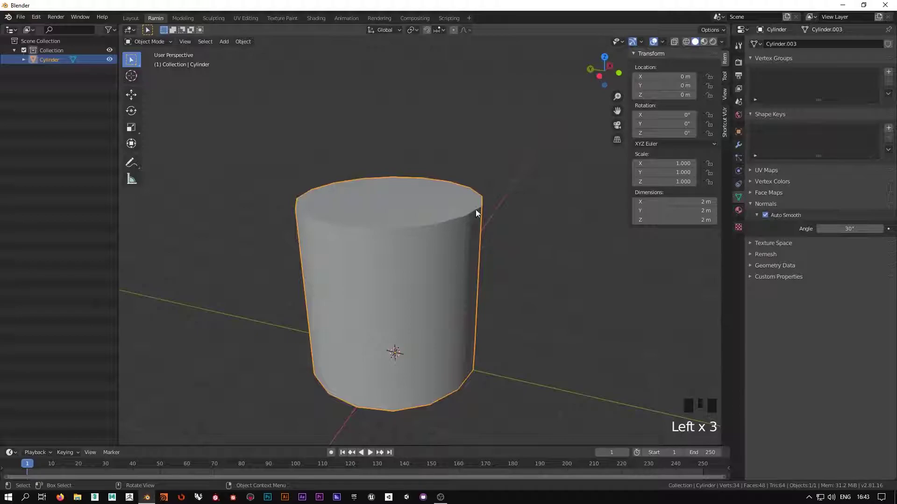
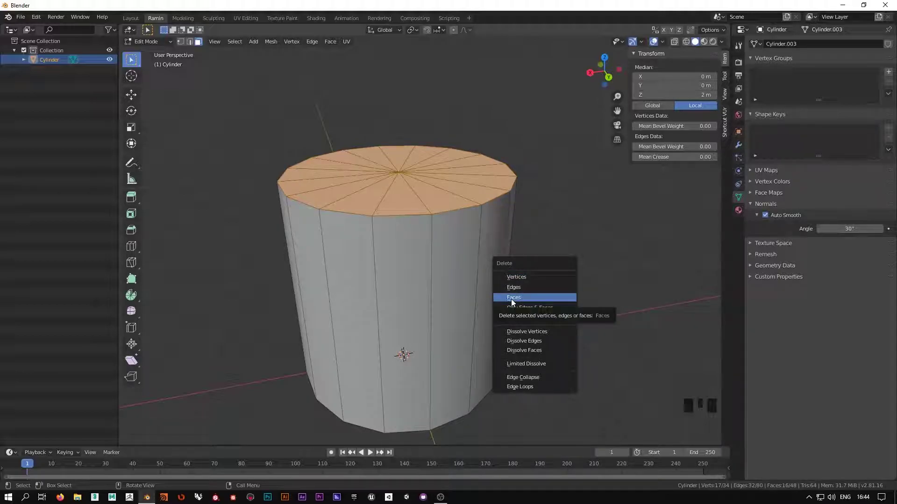
# - Delete the top cap faces and turn on Backface Culling in viewport shading
pyautogui.moveTo(554, 235); pyautogui.dragTo(723, 45)
pyautogui.moveTo(723, 45); pyautogui.dragTo(673, 223)
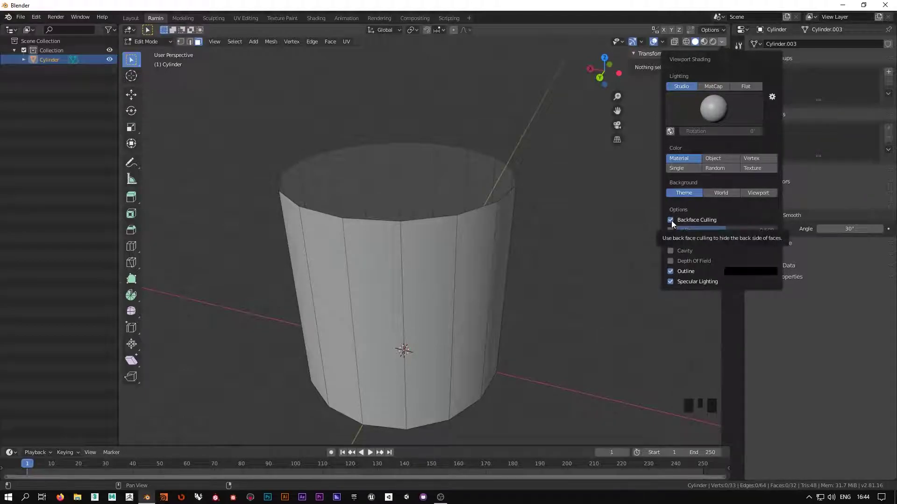
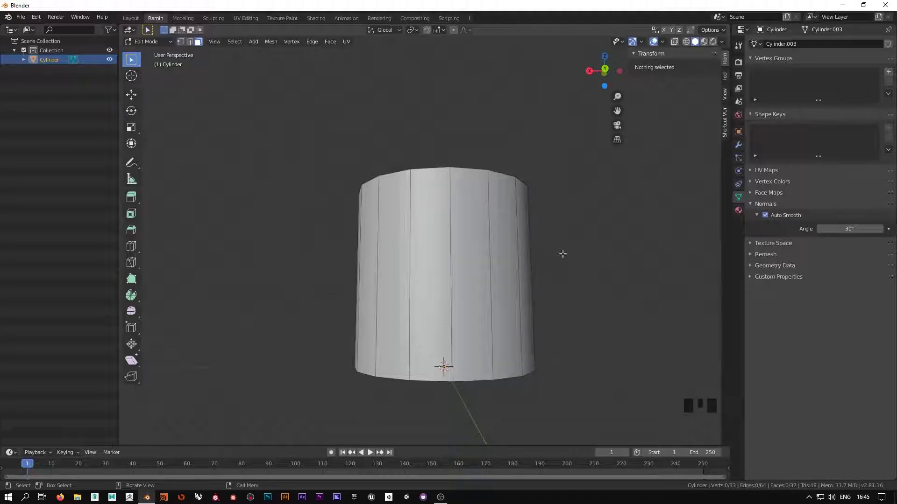
# - Switch to edge select and select the edge loop around the open top rim
pyautogui.moveTo(567, 358); pyautogui.dragTo(194, 48)
pyautogui.click(195, 48)
pyautogui.middleClick(404, 212)
pyautogui.click(426, 161)
pyautogui.click(464, 159)
pyautogui.click(484, 163)
pyautogui.click(508, 171)
pyautogui.click(537, 177)
pyautogui.click(545, 191)
pyautogui.click(559, 166)
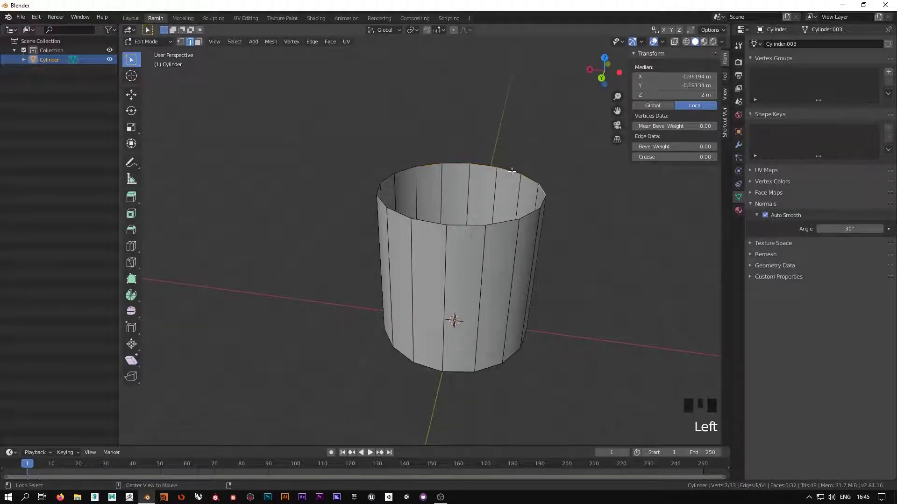
pyautogui.click(513, 168)
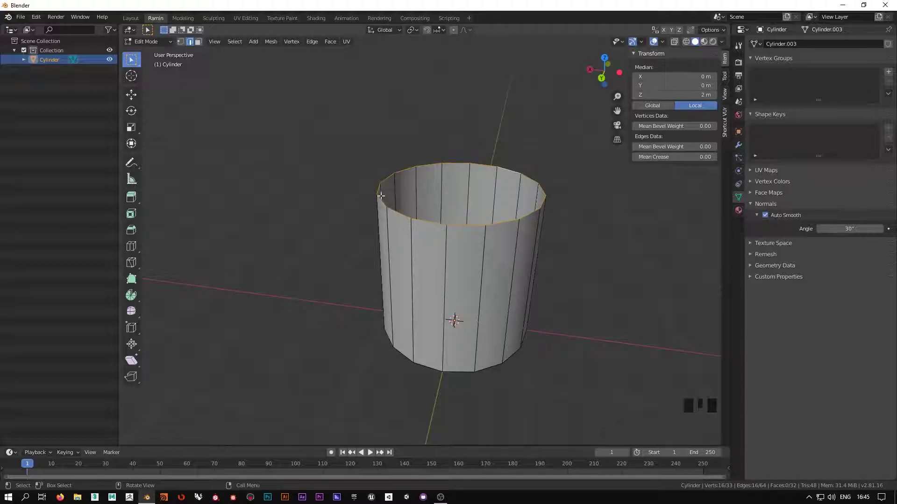
pyautogui.moveTo(571, 278); pyautogui.dragTo(565, 208)
pyautogui.scroll(3)
pyautogui.scroll(-3)
pyautogui.middleClick(554, 214)
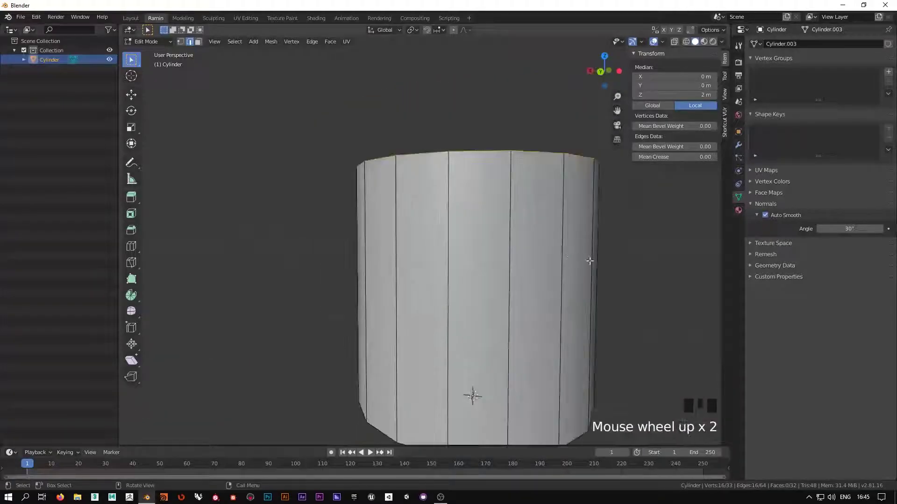
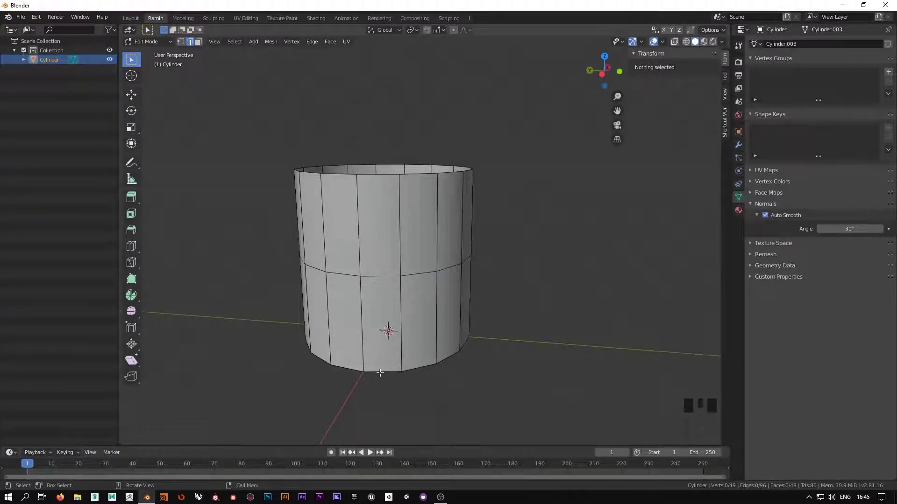
# - Pick an edge on the middle loop and use Select Loops to grab the whole ring
pyautogui.click(383, 274)
pyautogui.moveTo(238, 46); pyautogui.dragTo(334, 190)
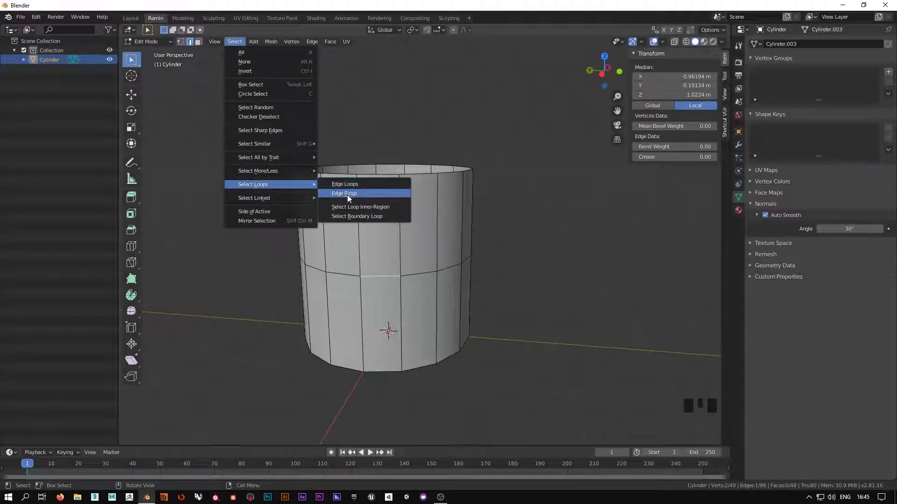
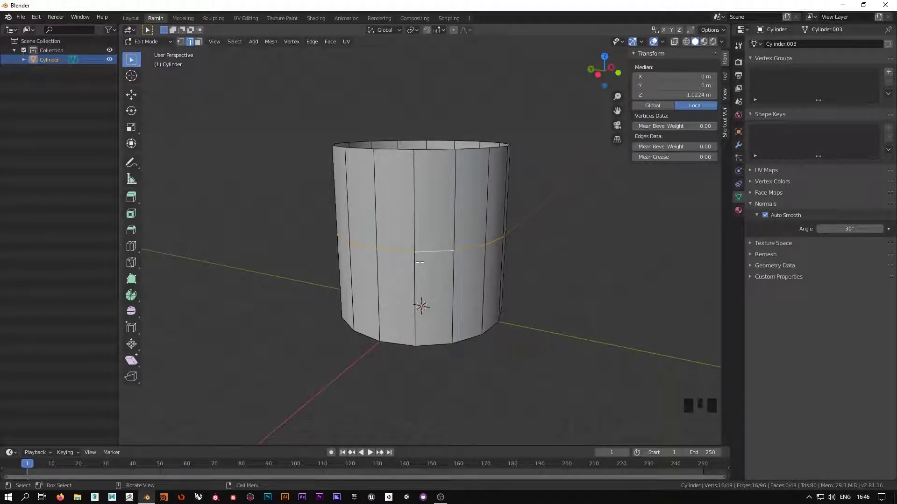
# - Bring up the delete choices for the selected middle edge loop
pyautogui.press('x')
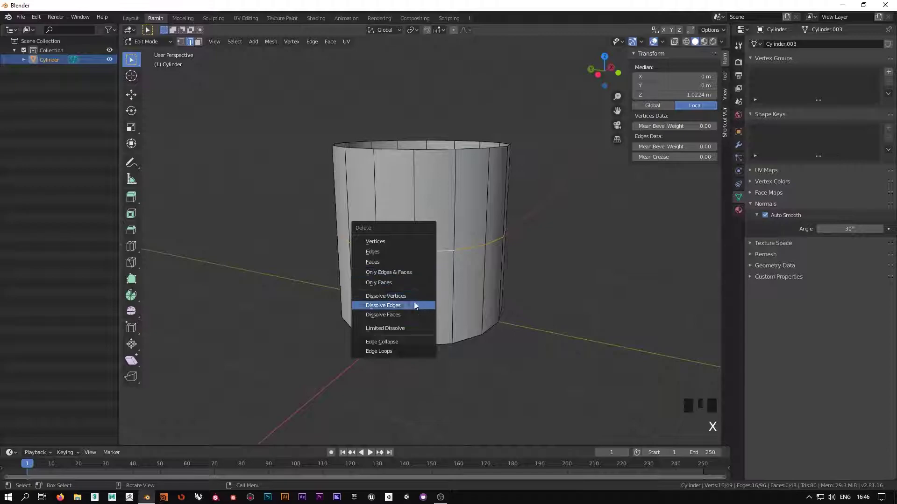
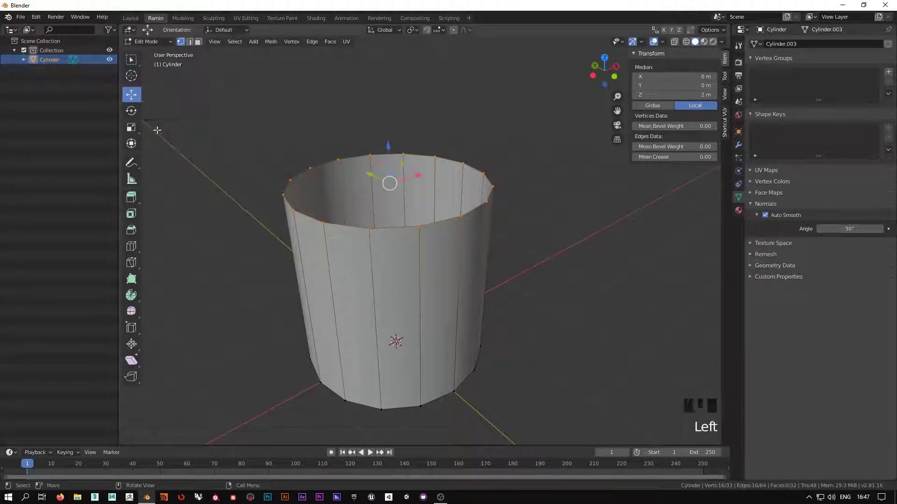
# - Rotate and adjust the top rim vertices to start flaring the tube's sides
pyautogui.click(129, 113)
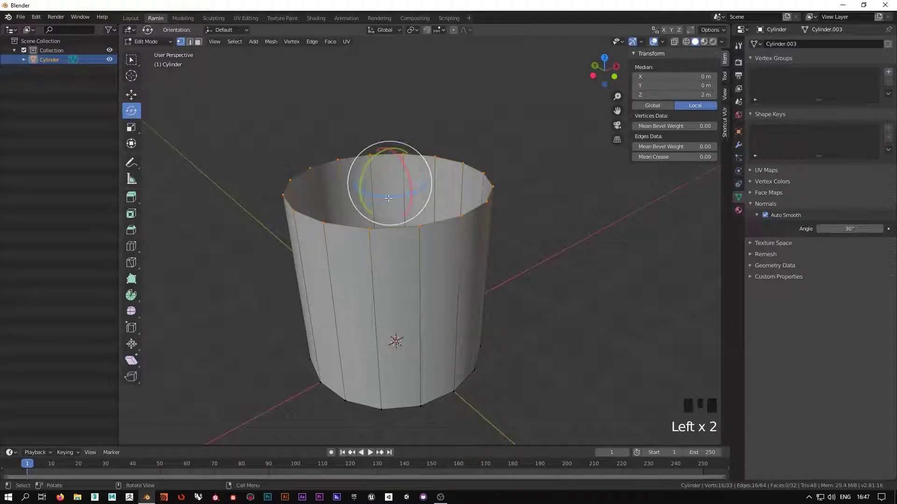
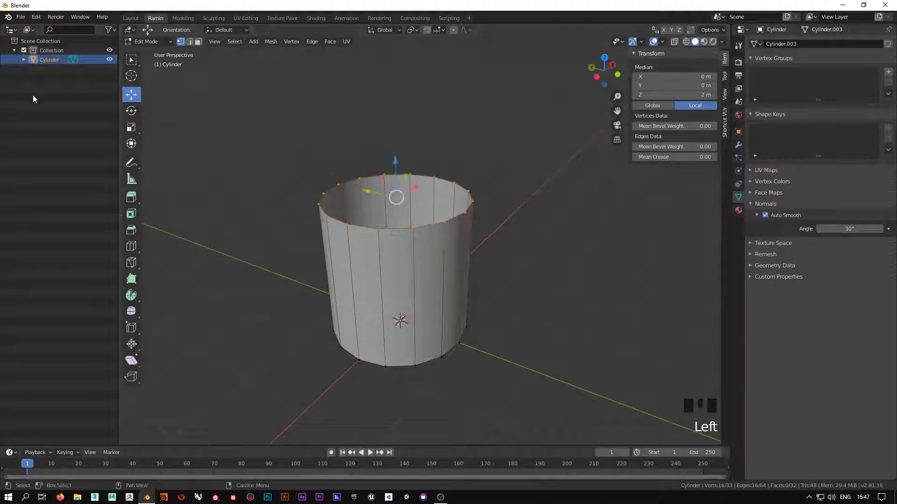
pyautogui.click(139, 118)
pyautogui.click(138, 131)
pyautogui.click(133, 102)
pyautogui.click(137, 115)
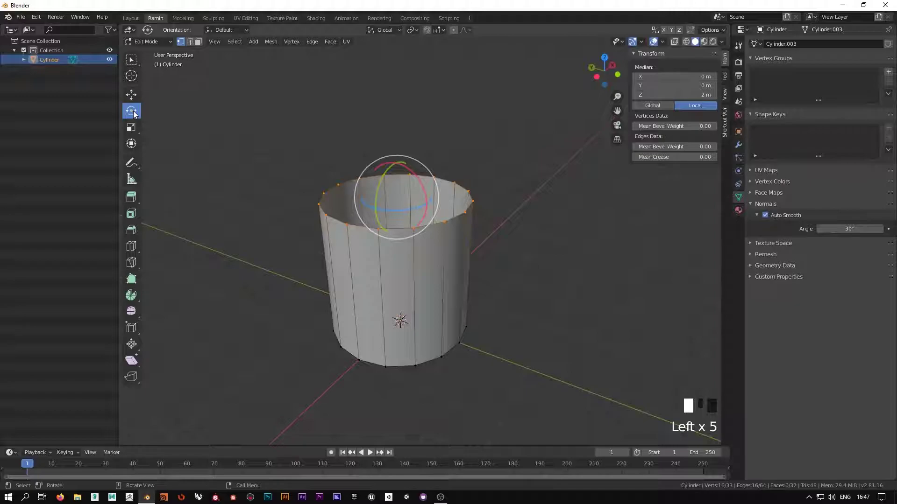
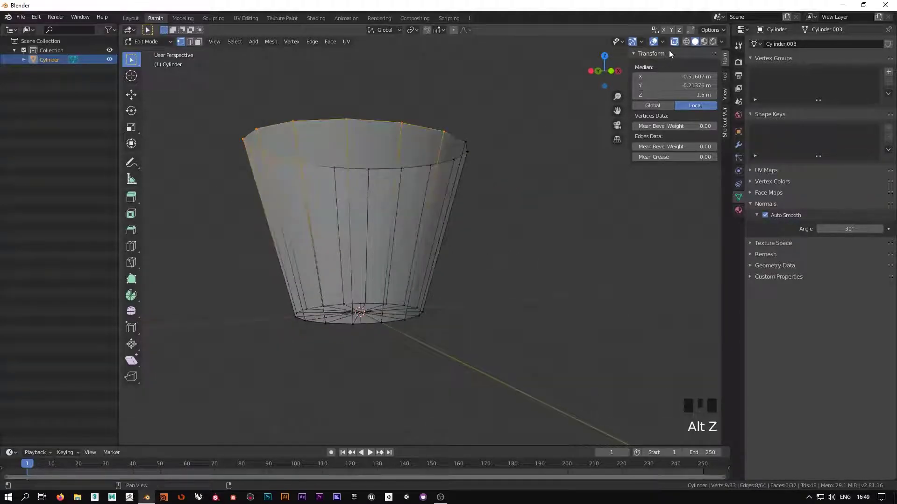
# - Reselect the top rim vertices and reposition them outward into a wide flared rim
pyautogui.moveTo(449, 249); pyautogui.dragTo(539, 247)
pyautogui.click(538, 248)
pyautogui.click(271, 112)
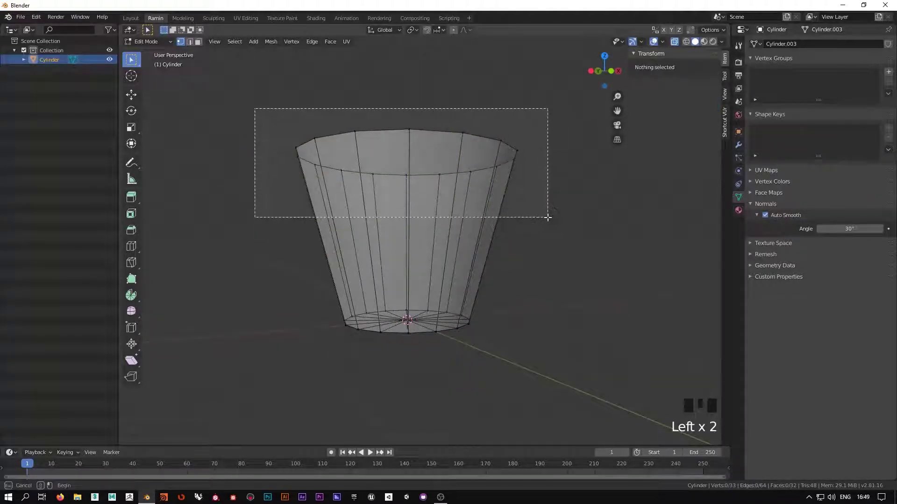
pyautogui.moveTo(551, 220); pyautogui.dragTo(560, 211)
pyautogui.press('g')
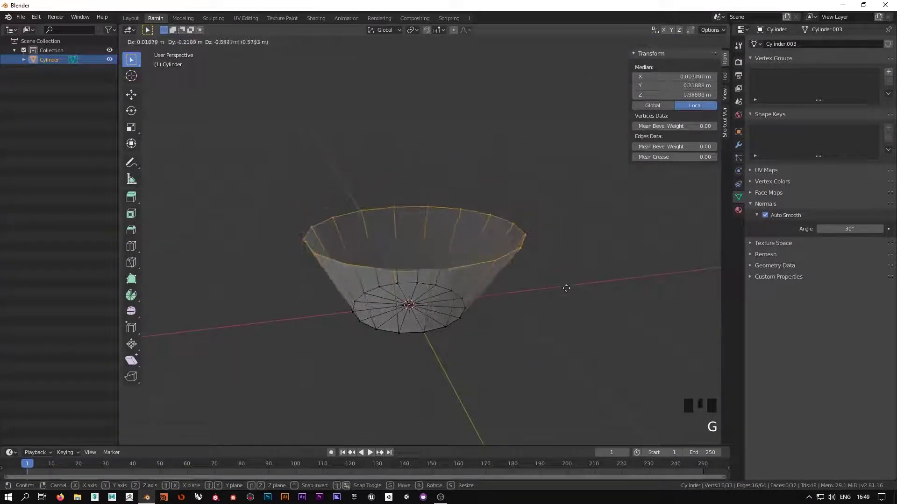
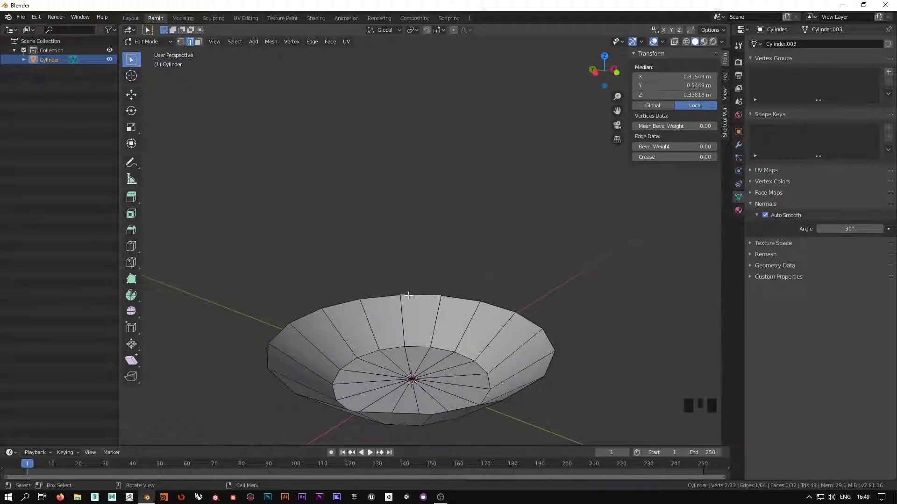
# - Inspect the shallow bowl from several angles and select its whole top rim loop
pyautogui.click(414, 277)
pyautogui.click(392, 260)
pyautogui.scroll(-3)
pyautogui.middleClick(411, 318)
pyautogui.scroll(3)
pyautogui.moveTo(485, 334); pyautogui.dragTo(454, 332)
pyautogui.scroll(3)
pyautogui.scroll(-3)
pyautogui.moveTo(467, 358); pyautogui.dragTo(450, 336)
pyautogui.scroll(3)
pyautogui.moveTo(441, 356); pyautogui.dragTo(416, 240)
pyautogui.click(416, 240)
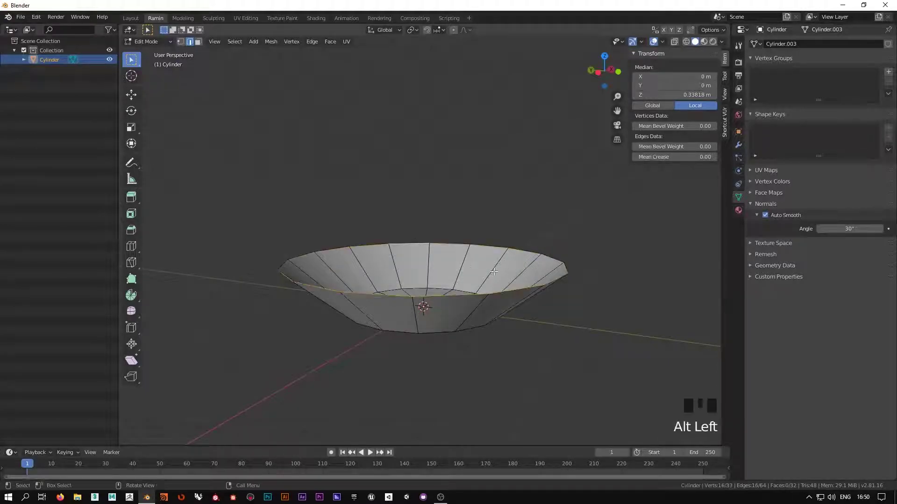
# - Trial-raise the bowl's rim loop upward, then orbit around the bowl to review it
pyautogui.press('g')
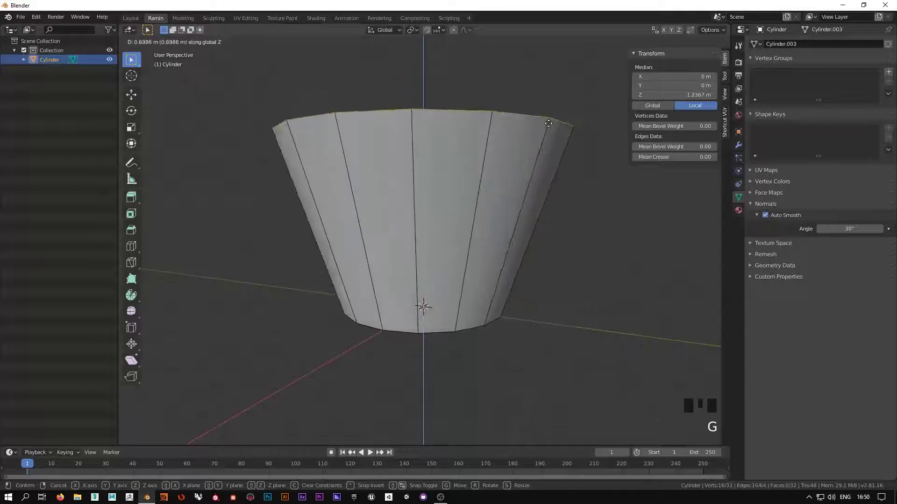
pyautogui.moveTo(560, 338); pyautogui.dragTo(558, 321)
pyautogui.scroll(-3)
pyautogui.moveTo(560, 329); pyautogui.dragTo(135, 204)
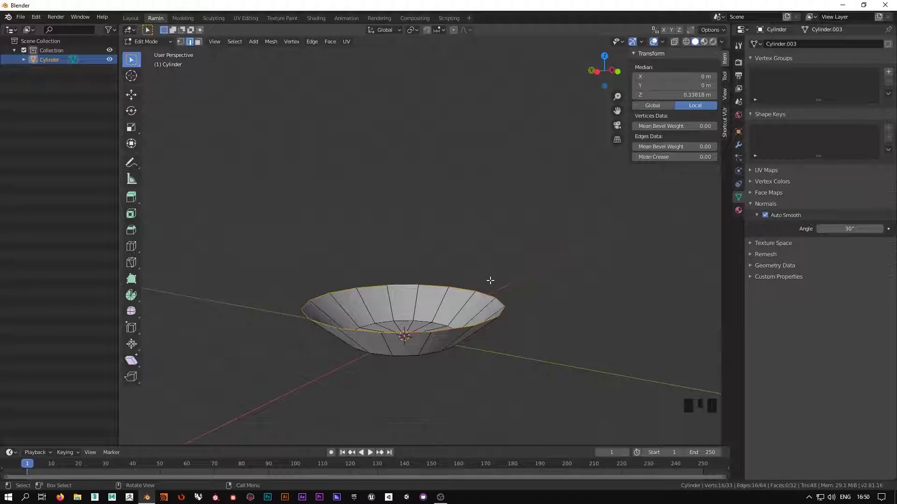
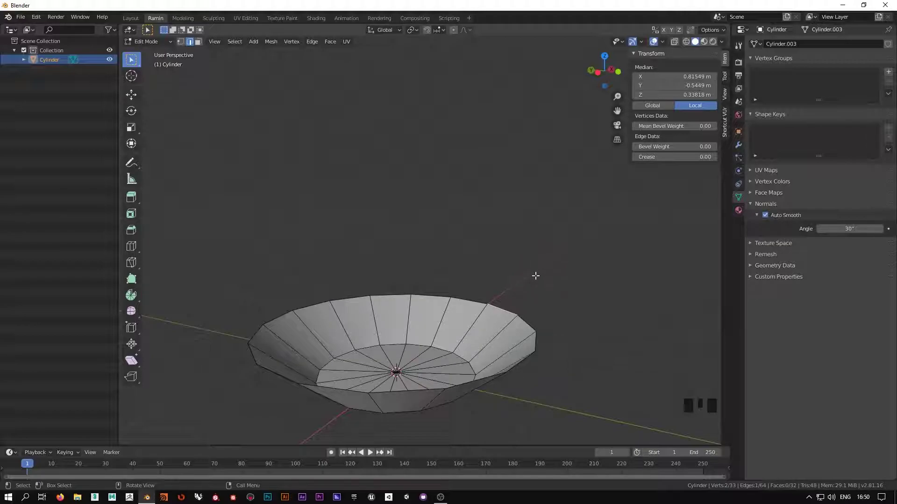
# - Pull a strip of faces up from one rim edge, then undo the stray extrusion
pyautogui.press('e')
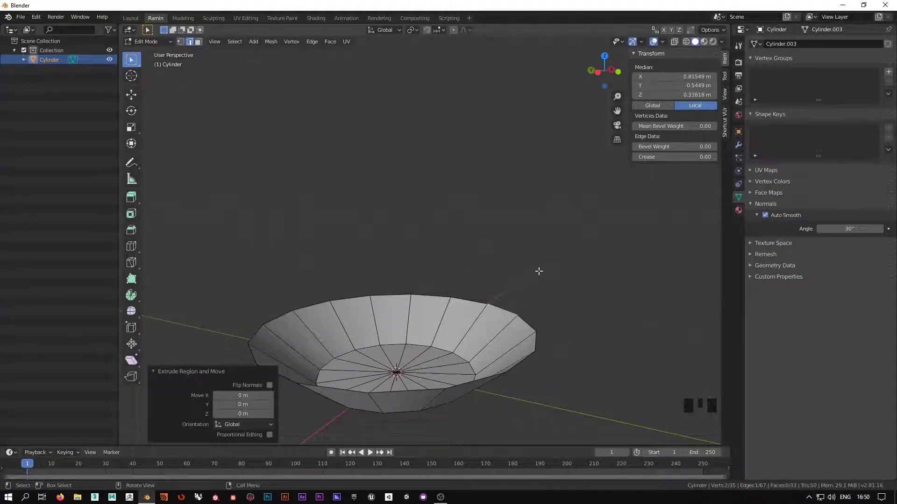
pyautogui.press('g')
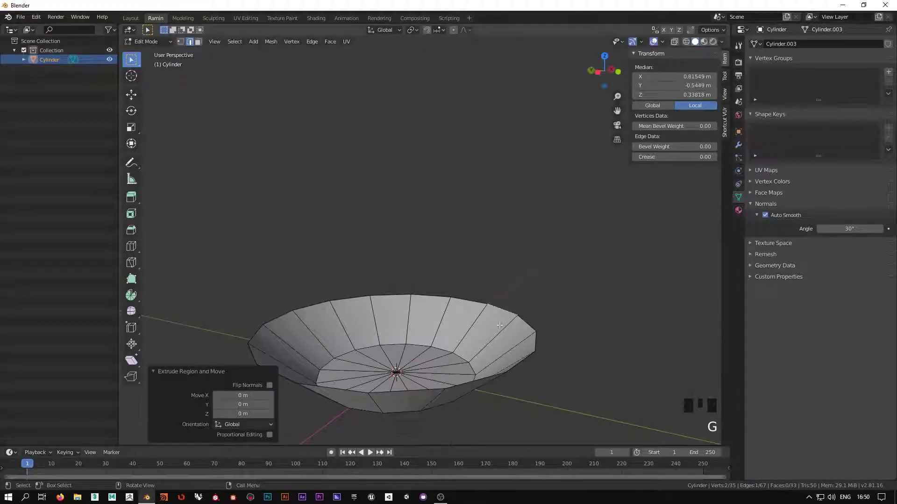
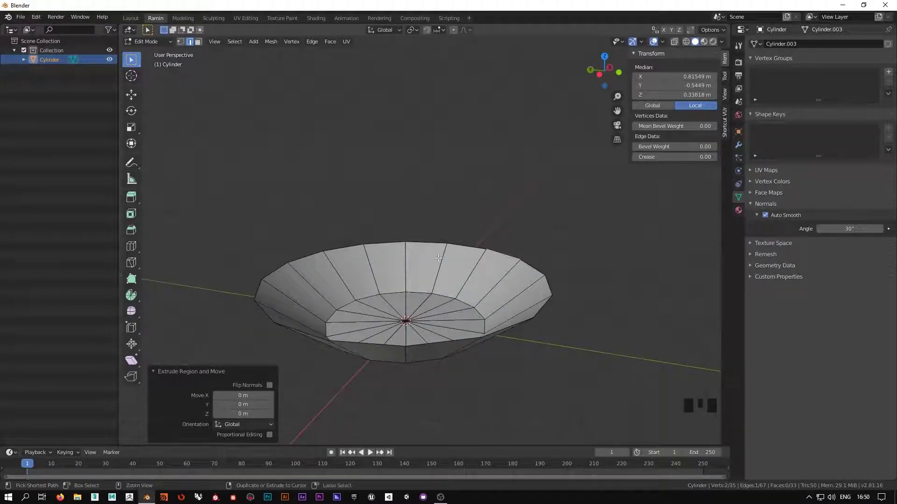
pyautogui.press('ctrl+z')
pyautogui.press('ctrl+z')
# - Reselect the bowl's rim edge loop while checking the view
pyautogui.middleClick(510, 248)
pyautogui.click(526, 234)
pyautogui.middleClick(534, 241)
pyautogui.click(526, 238)
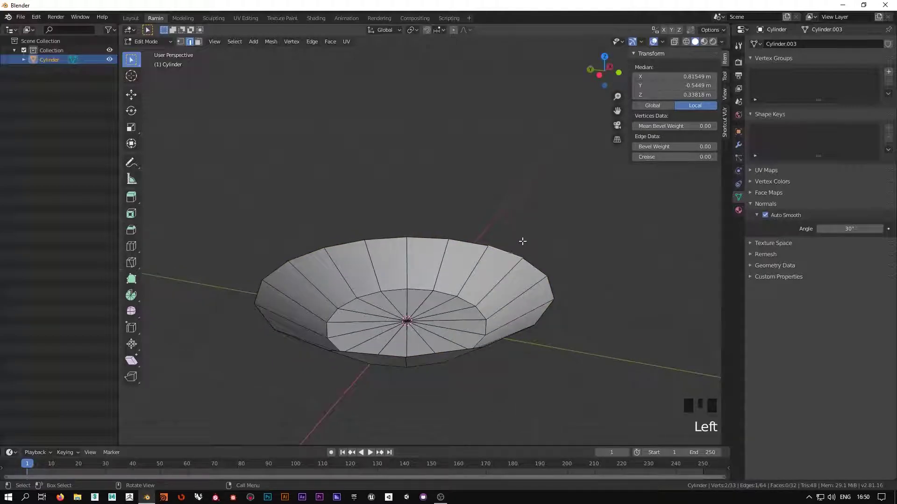
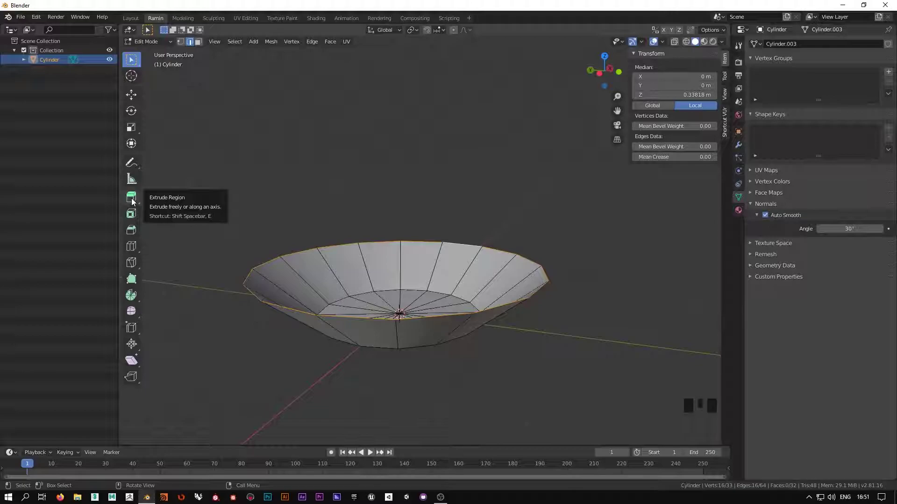
# - Switch to the Extrude Region tool and undo a trial wall raised from the rim
pyautogui.click(134, 203)
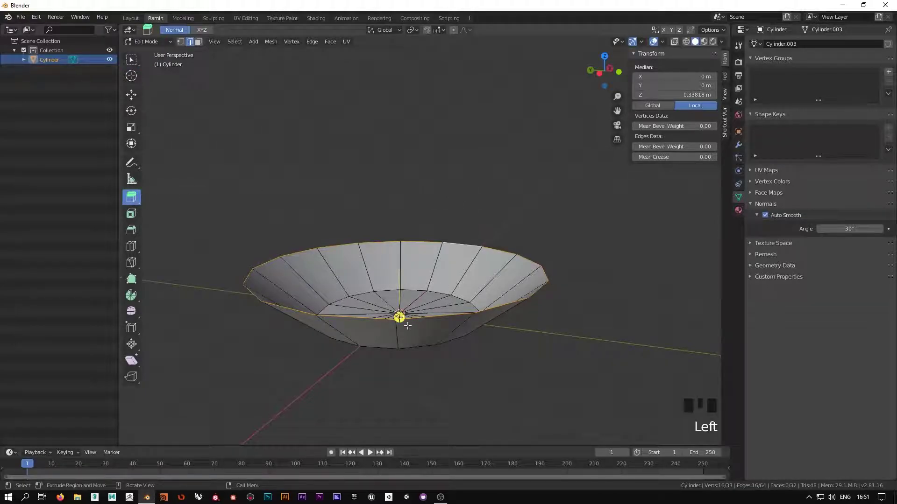
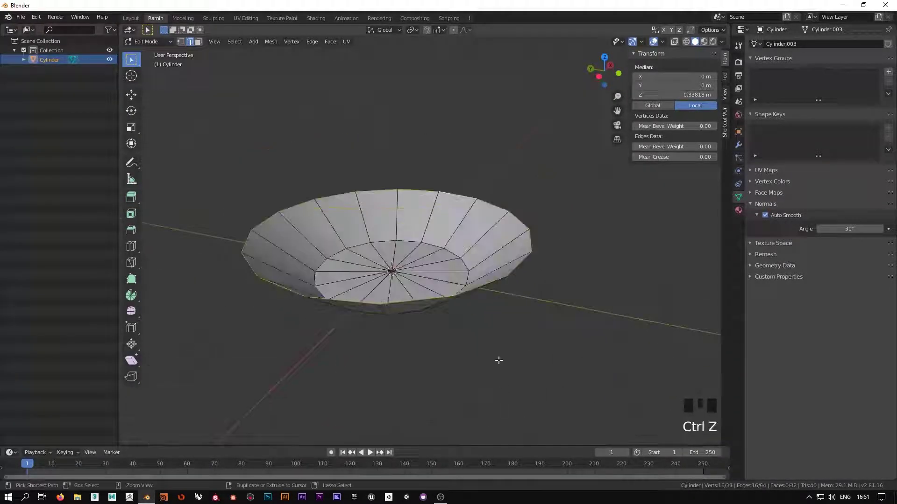
pyautogui.press('ctrl+z')
pyautogui.middleClick(499, 364)
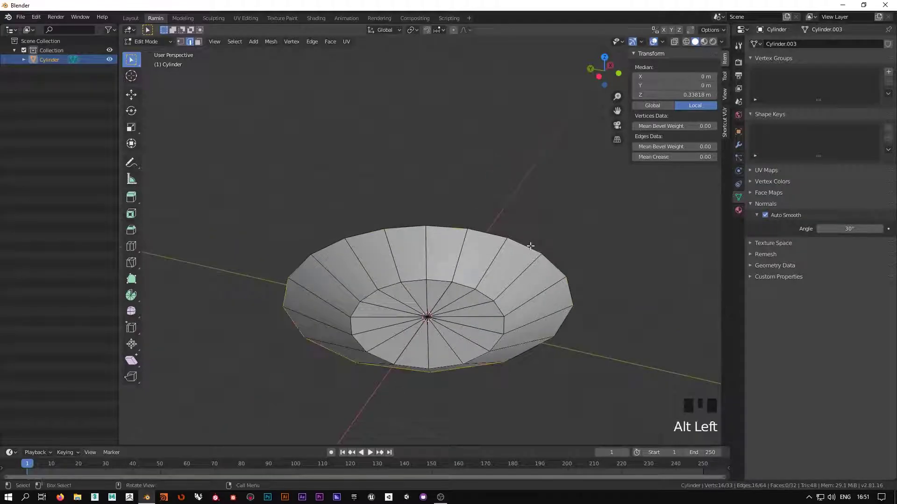
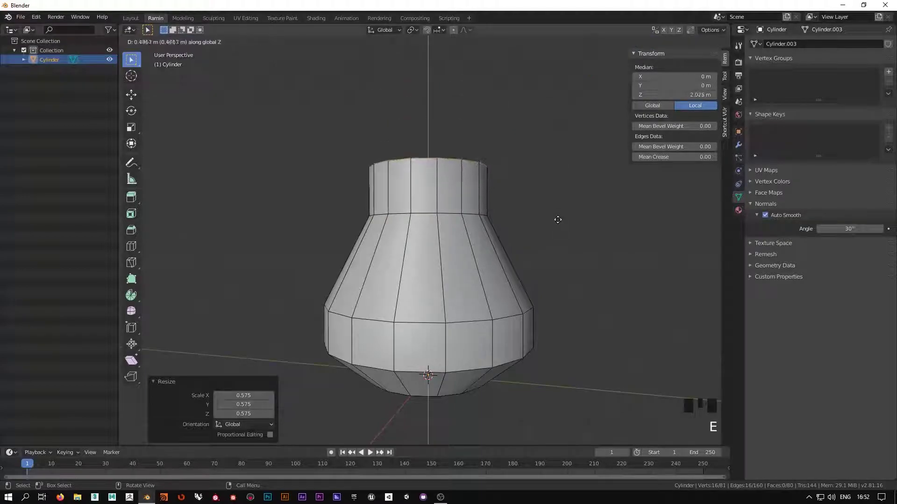
# - Taper the newly extruded top ring of the neck inward
pyautogui.press('s')
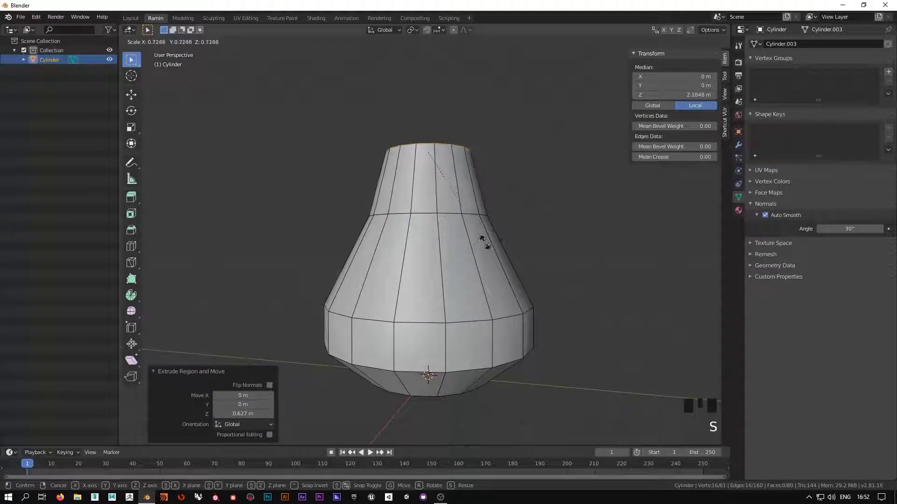
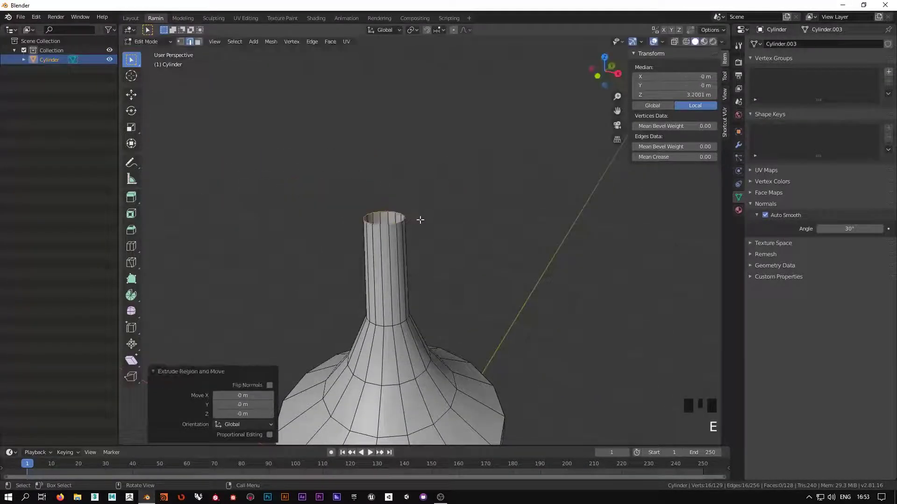
# - Zoom in on the narrow neck's open top
pyautogui.scroll(3)
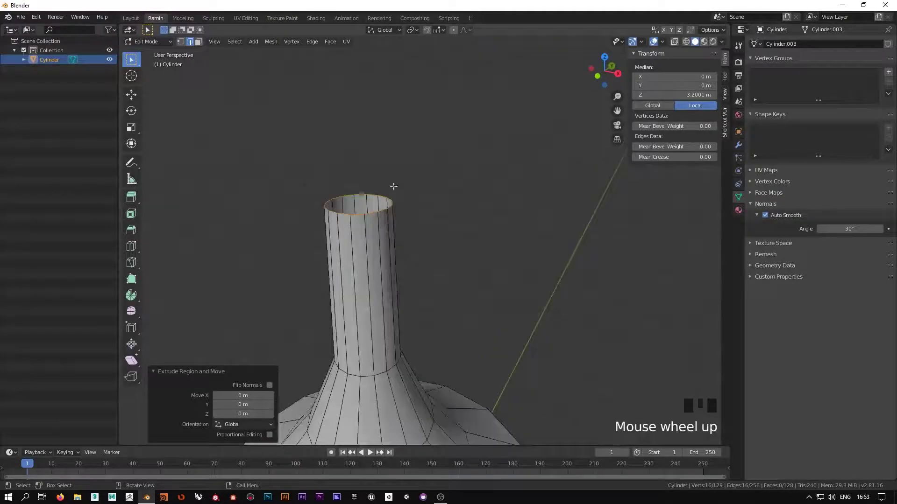
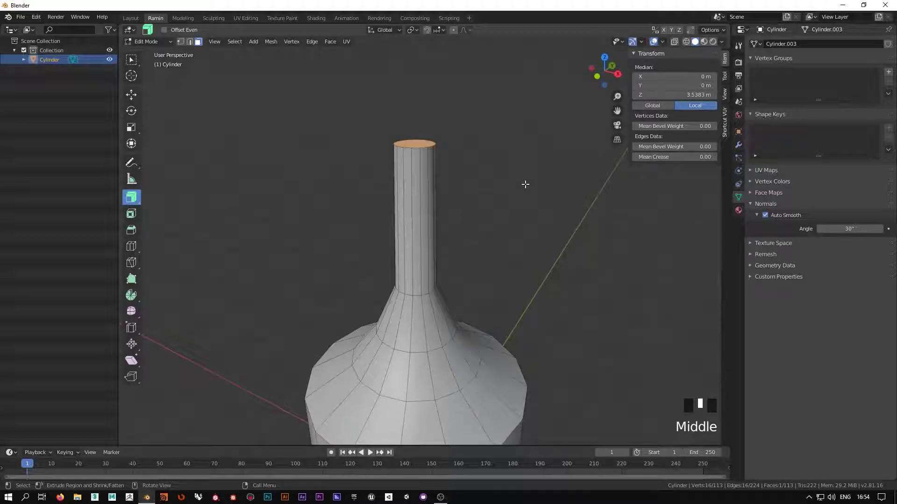
# - Raise the capped neck top, extrude its rim ring outward along normals into a lip, and pick a face below it
pyautogui.press('g')
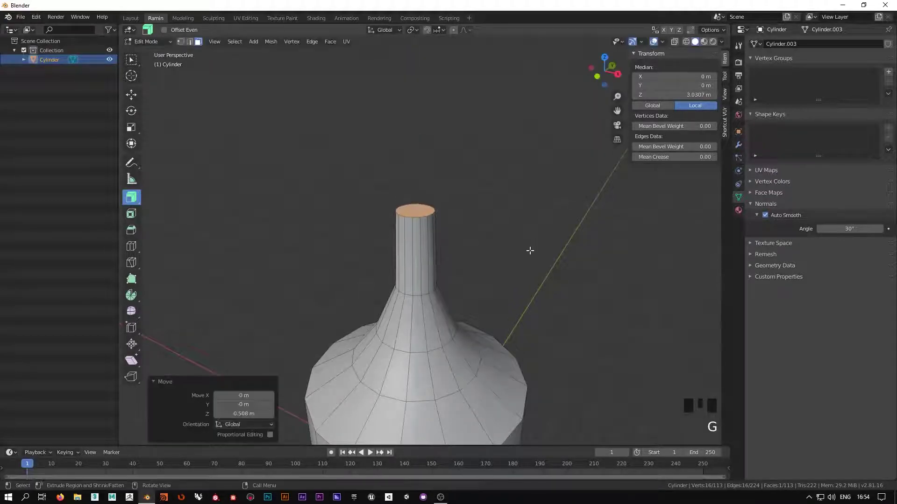
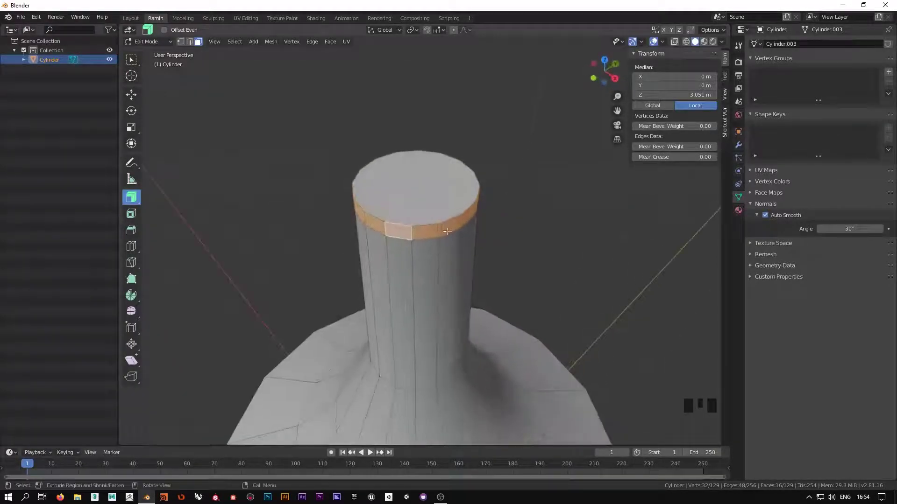
pyautogui.press('e')
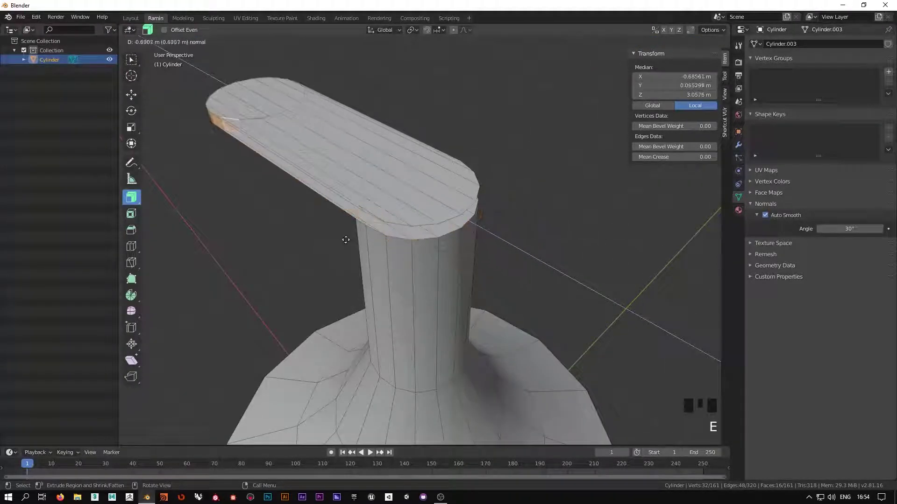
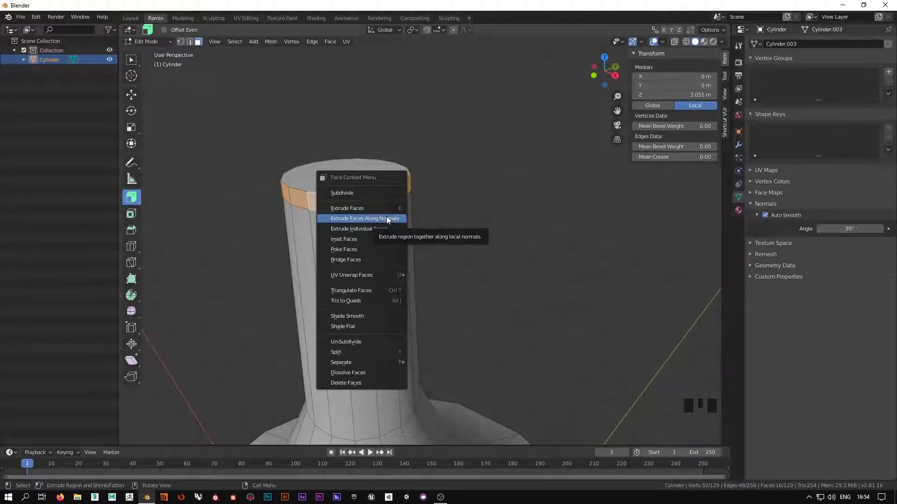
pyautogui.click(484, 193)
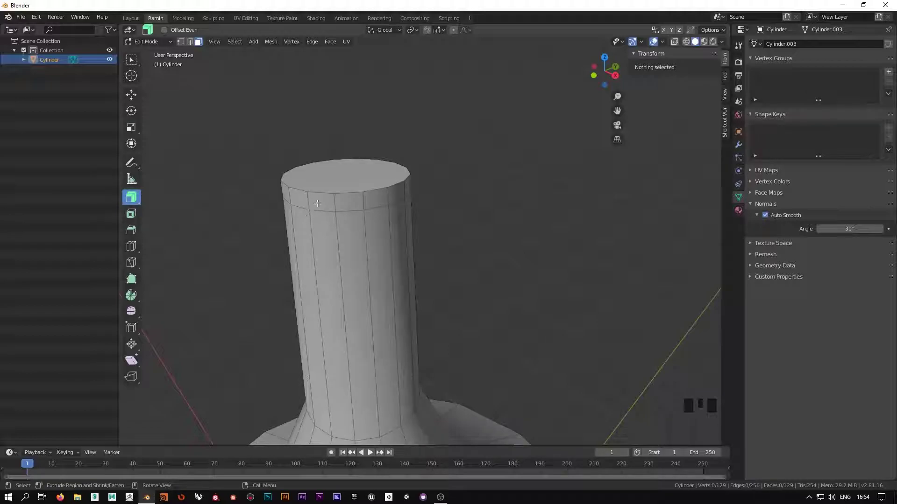
pyautogui.click(324, 199)
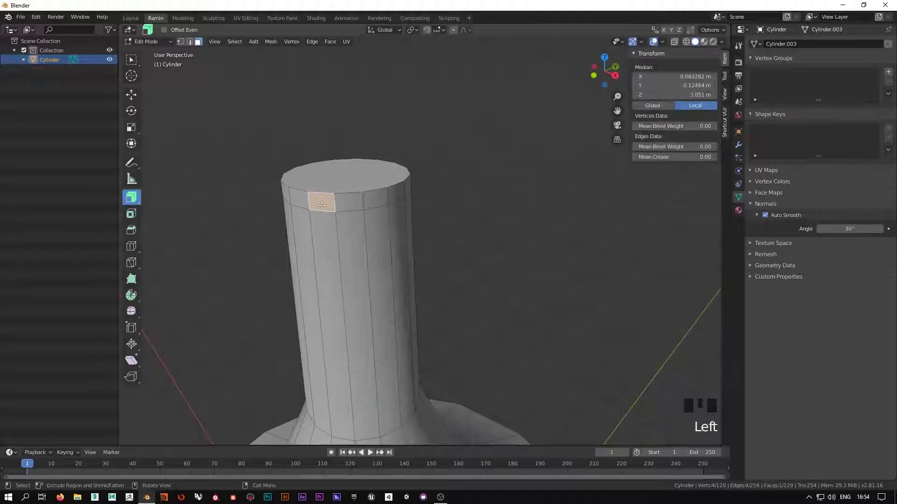
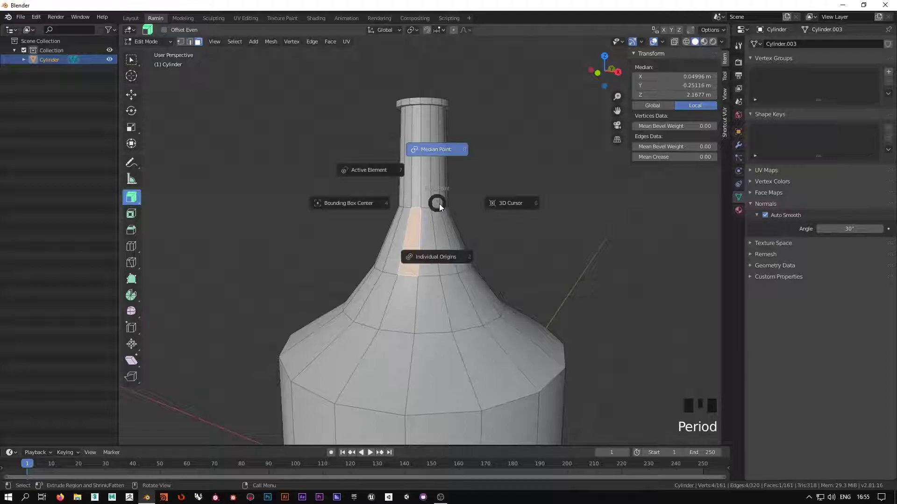
pyautogui.press('KP_Decimal')
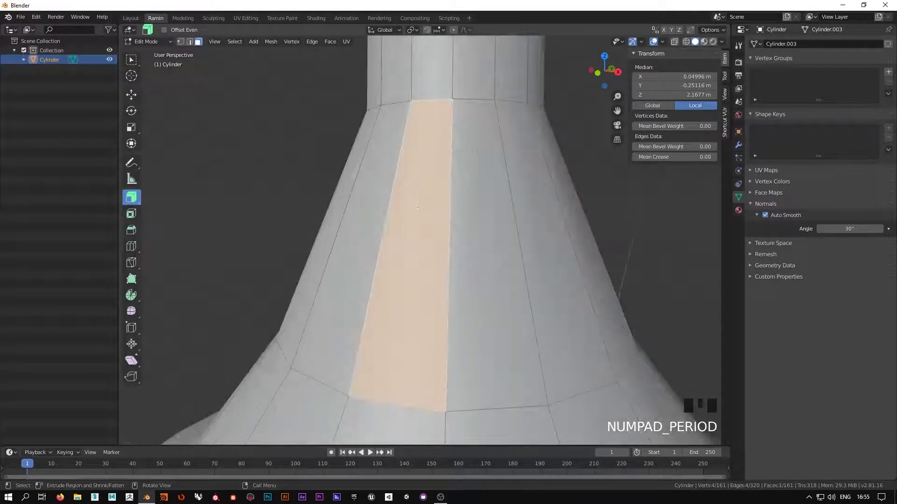
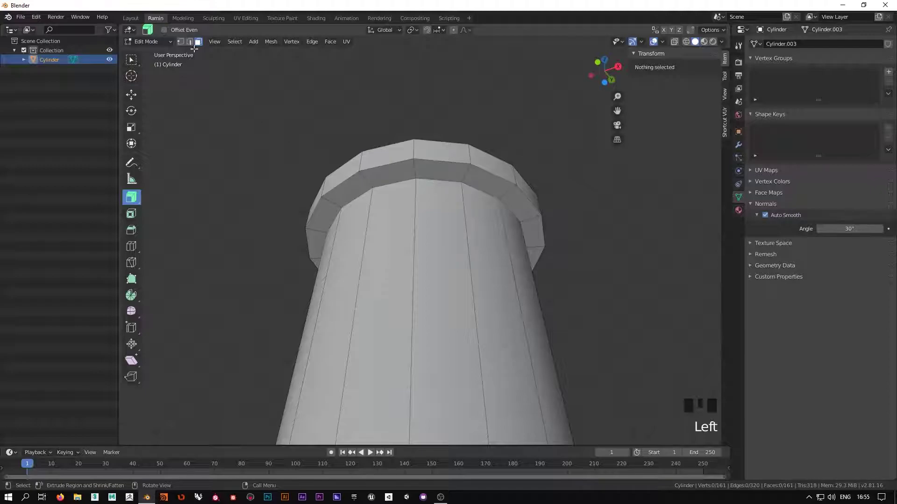
# - Cycle between vertex, edge and face select modes while picking out the neck's top cap faces
pyautogui.click(192, 46)
pyautogui.press('1')
pyautogui.press('2')
pyautogui.press('3')
pyautogui.press('1')
pyautogui.press('2')
pyautogui.press('1')
pyautogui.press('2')
pyautogui.press('3')
pyautogui.press('1')
pyautogui.press('2')
pyautogui.press('3')
pyautogui.press('1')
pyautogui.press('2')
pyautogui.press('1')
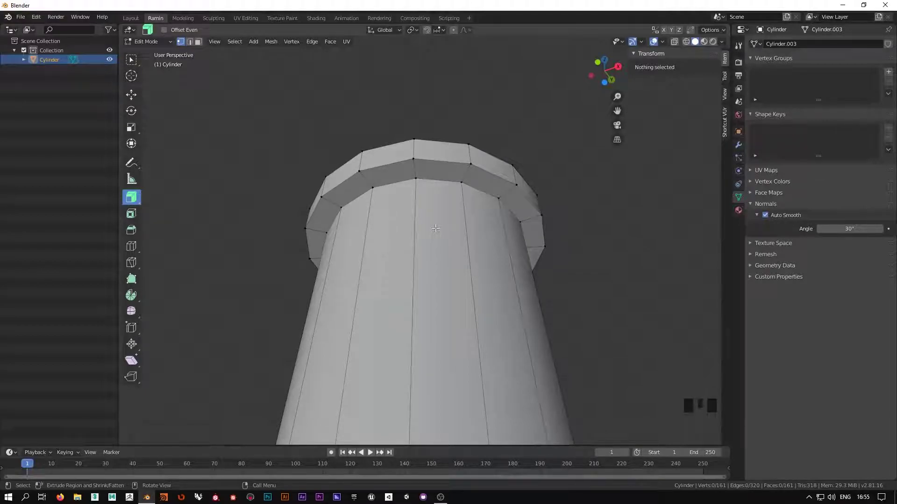
pyautogui.press('2')
pyautogui.press('1')
pyautogui.press('2')
pyautogui.press('1')
pyautogui.press('2')
pyautogui.press('3')
pyautogui.press('1')
pyautogui.press('2')
pyautogui.press('3')
pyautogui.press('1')
pyautogui.press('2')
pyautogui.press('3')
pyautogui.press('1')
pyautogui.press('3')
pyautogui.press('Tab')
pyautogui.press('Tab')
pyautogui.press('1')
pyautogui.press('2')
pyautogui.press('4')
pyautogui.press('1')
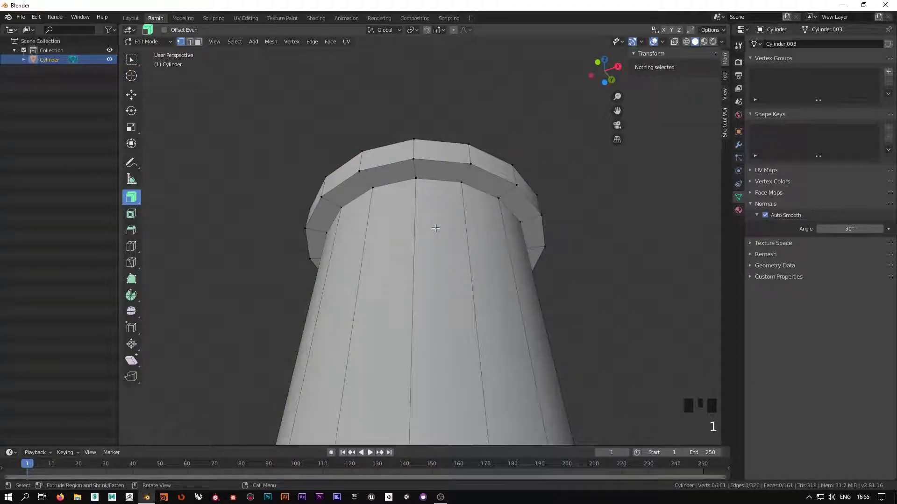
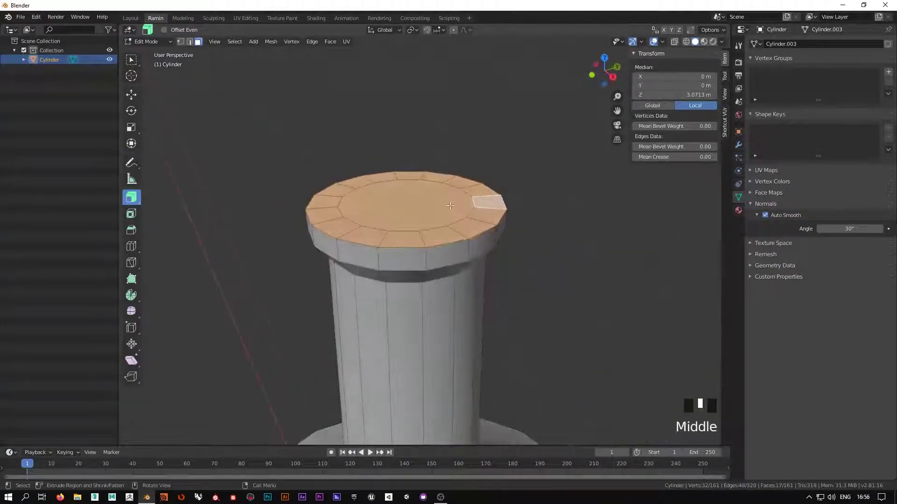
# - Delete the cap faces to open the bottle's mouth and adjust the viewport shading to check it
pyautogui.press('x')
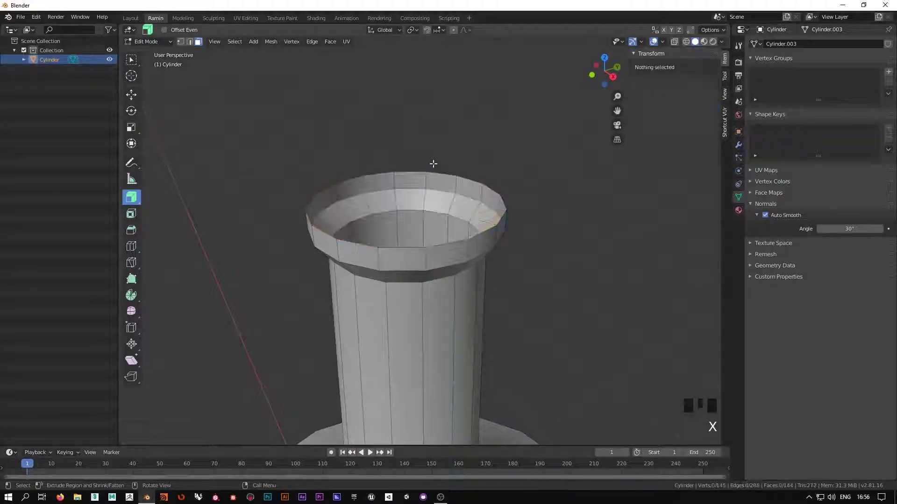
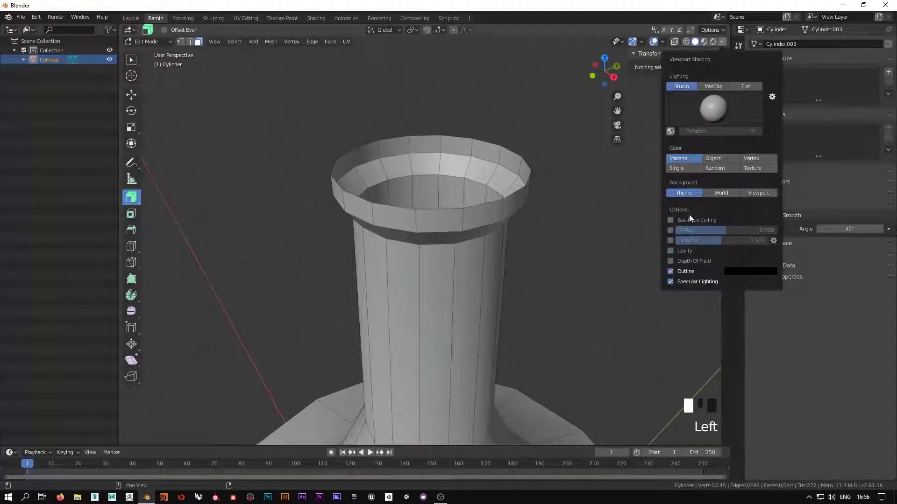
pyautogui.moveTo(520, 199); pyautogui.dragTo(510, 177)
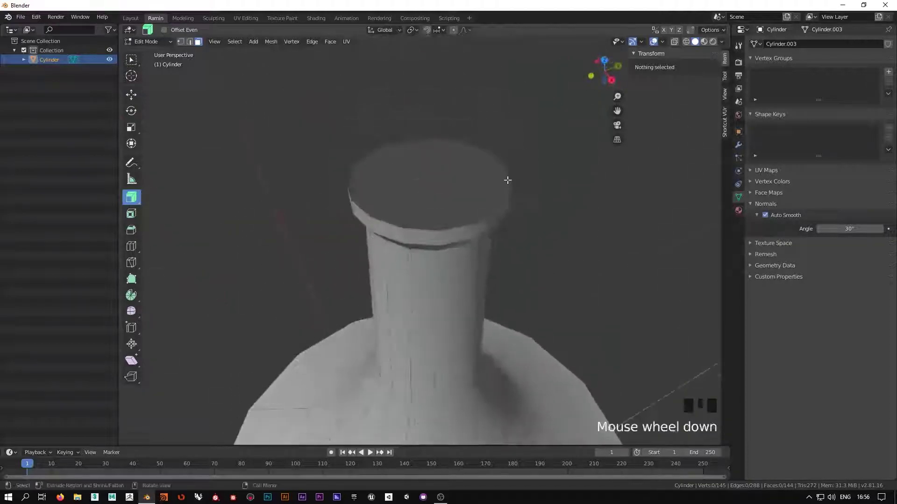
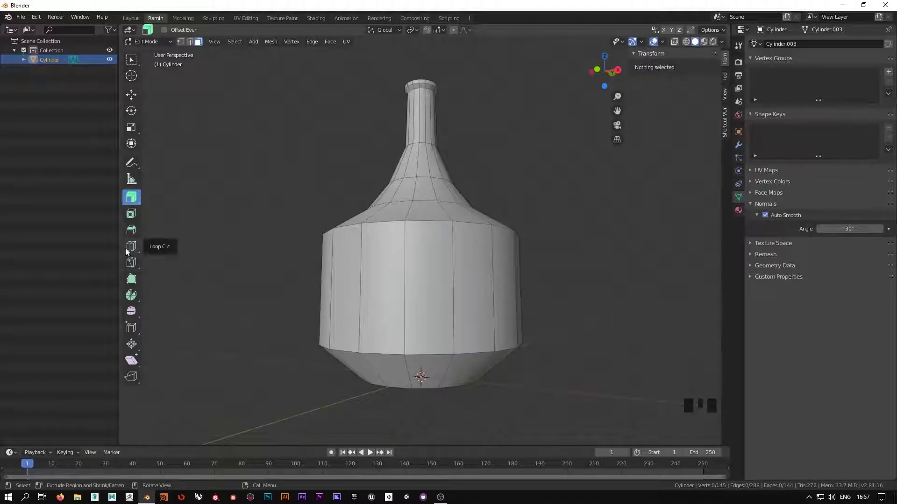
# - Try a Loop Cut through the bottle body and undo it, leaving 145 vertices
pyautogui.click(133, 251)
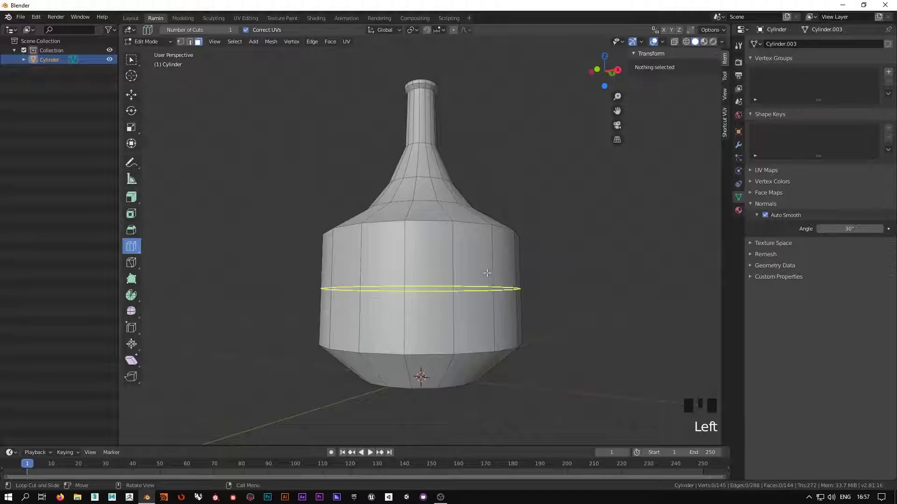
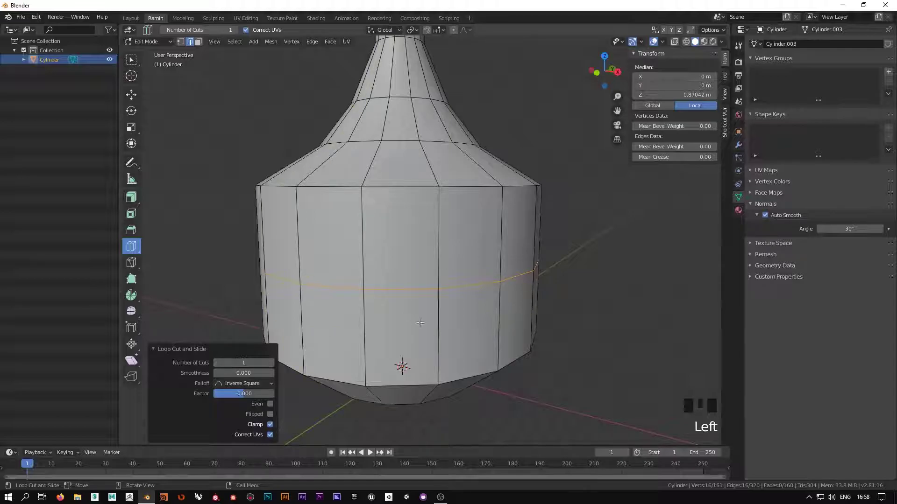
pyautogui.press('Escape')
pyautogui.press('ctrl+z')
pyautogui.scroll(-3)
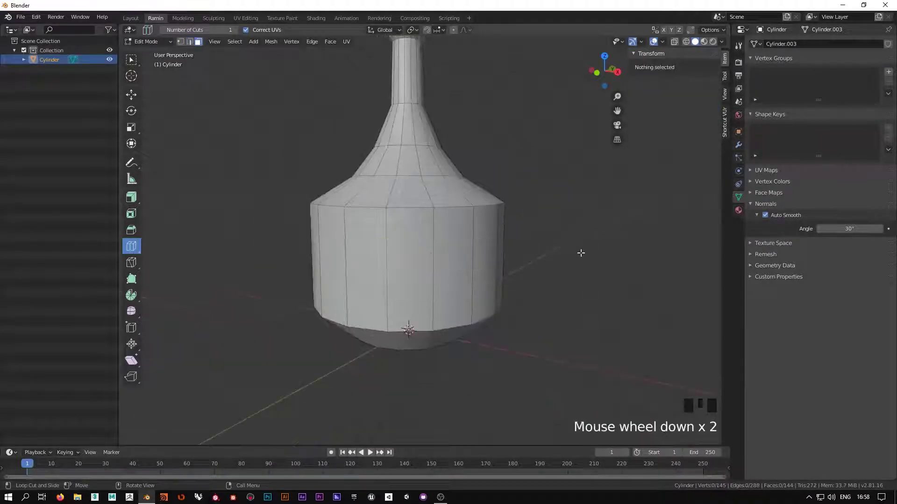
# - Start a Ctrl+R loop cut around the middle of the body after undoing a trial
pyautogui.click(135, 63)
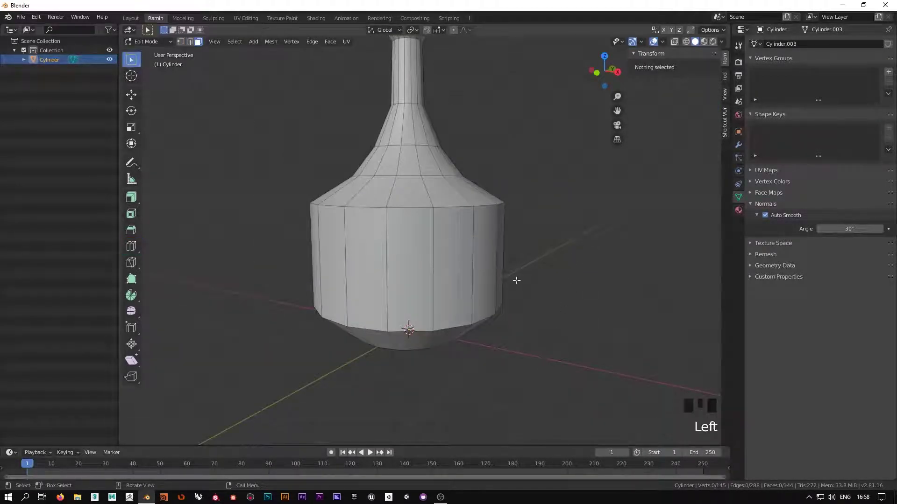
pyautogui.press('ctrl+r')
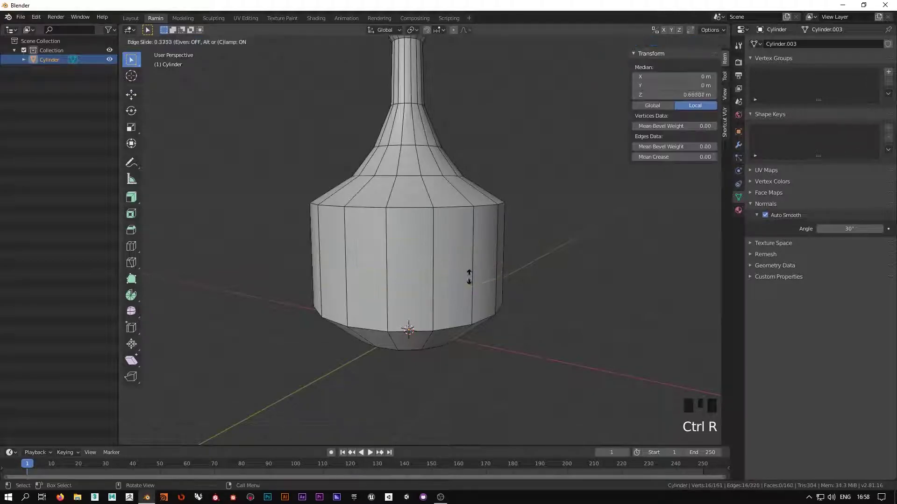
pyautogui.press('ctrl+z')
pyautogui.press('ctrl+r')
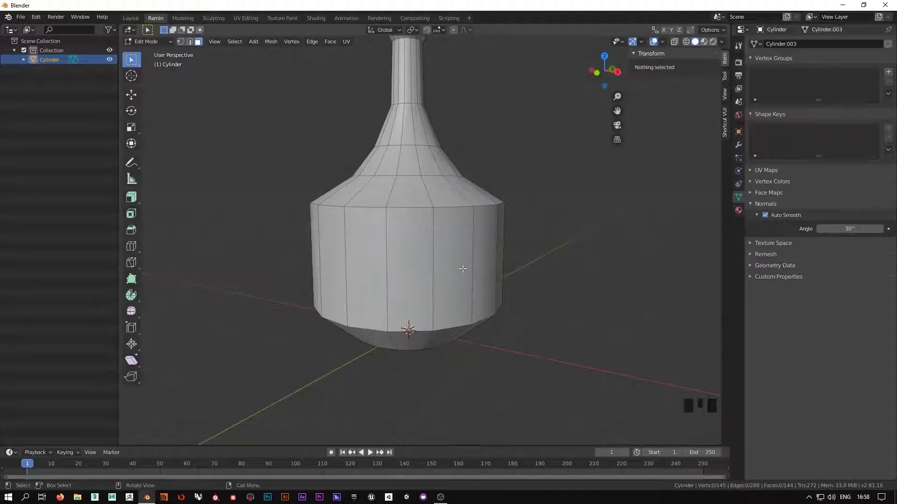
pyautogui.press('ctrl+r')
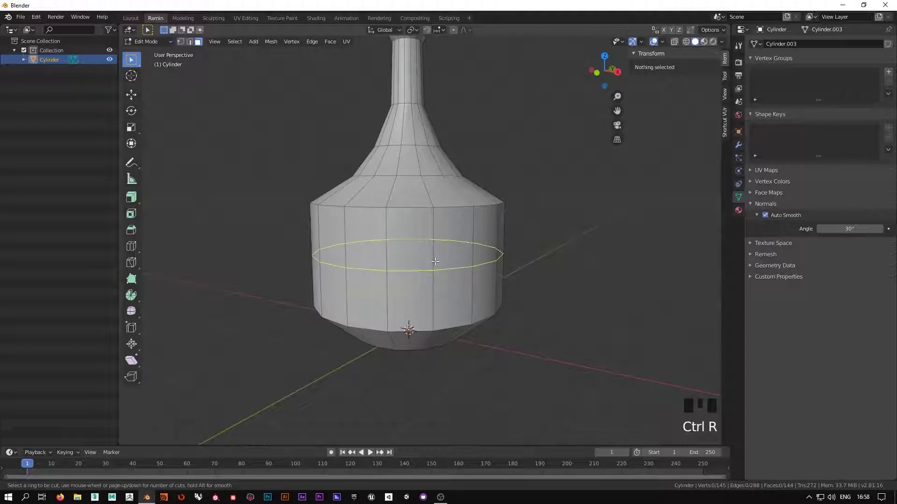
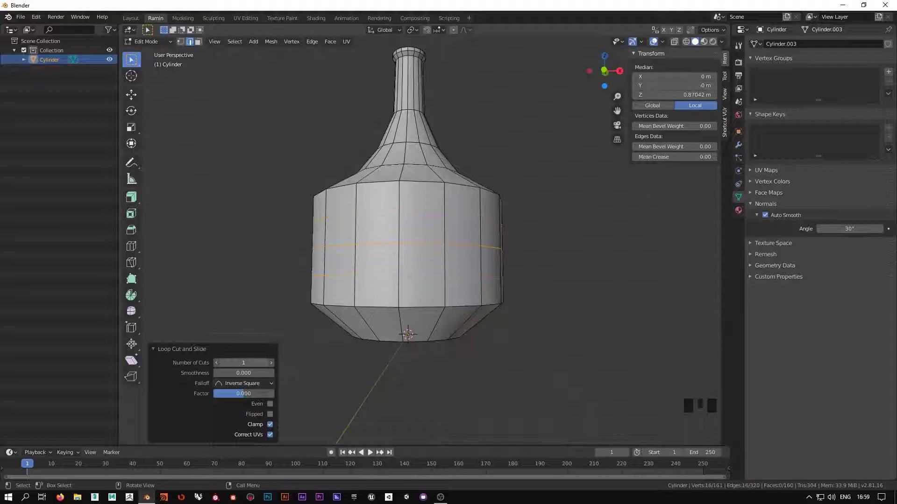
# - Cut two loops around the body and scale them outward into a rounded bulge
pyautogui.moveTo(492, 265); pyautogui.dragTo(555, 253)
pyautogui.press('s')
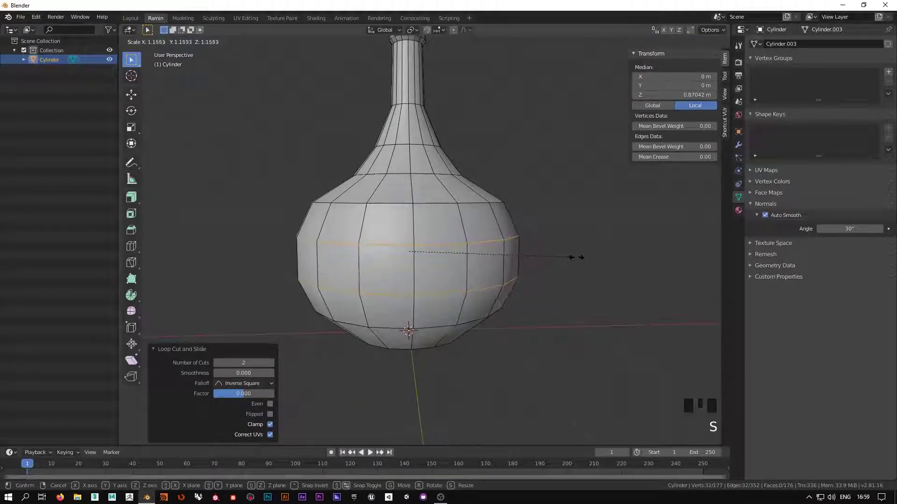
pyautogui.moveTo(587, 290); pyautogui.dragTo(575, 283)
pyautogui.click(575, 283)
# - Return to Object Mode and shade the bulged bottle smooth
pyautogui.press('Tab')
pyautogui.click(590, 322)
pyautogui.moveTo(550, 327); pyautogui.dragTo(574, 281)
pyautogui.moveTo(562, 300); pyautogui.dragTo(432, 144)
pyautogui.scroll(3)
pyautogui.middleClick(432, 166)
pyautogui.scroll(-3)
# - Toggle in and out of Edit Mode while orbiting to check the rounded body
pyautogui.middleClick(439, 235)
pyautogui.press('Tab')
pyautogui.press('Tab')
pyautogui.moveTo(516, 314); pyautogui.dragTo(411, 138)
pyautogui.scroll(3)
pyautogui.scroll(-3)
pyautogui.moveTo(479, 220); pyautogui.dragTo(449, 268)
pyautogui.press('Tab')
pyautogui.press('Tab')
pyautogui.click(421, 255)
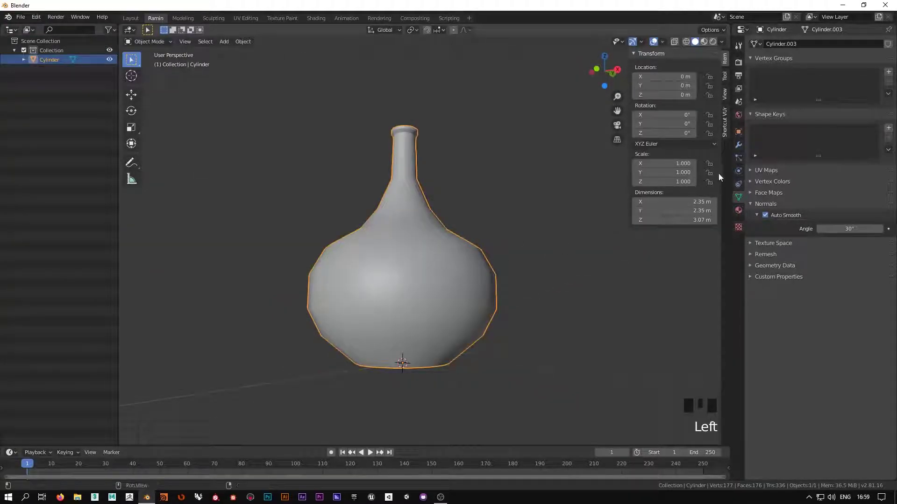
# - Show the Modifier properties and enable the Wireframe overlay over the shaded bottle
pyautogui.click(740, 150)
pyautogui.moveTo(486, 237); pyautogui.dragTo(487, 160)
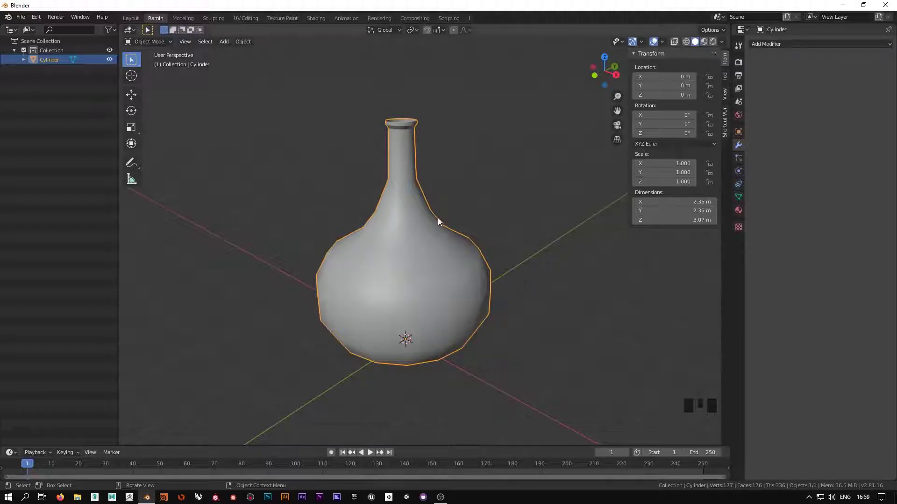
pyautogui.scroll(3)
pyautogui.moveTo(506, 217); pyautogui.dragTo(498, 212)
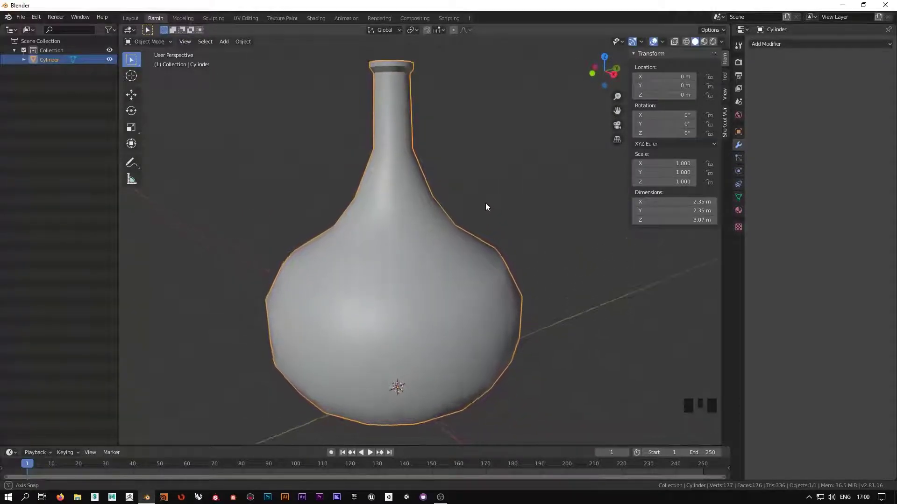
pyautogui.moveTo(499, 206); pyautogui.dragTo(664, 44)
pyautogui.moveTo(665, 45); pyautogui.dragTo(532, 219)
# - Orbit under the bottle to inspect its base, then back to a side view
pyautogui.click(483, 291)
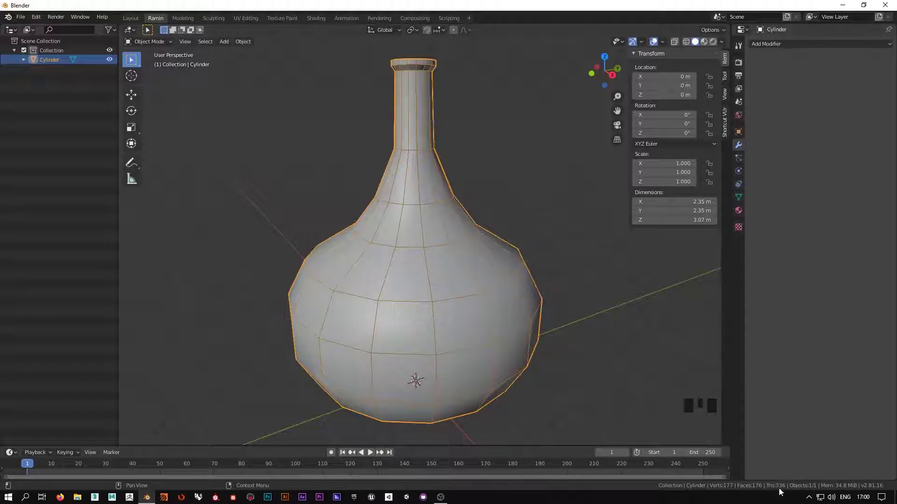
pyautogui.moveTo(491, 334); pyautogui.dragTo(771, 490)
pyautogui.moveTo(585, 369); pyautogui.dragTo(371, 258)
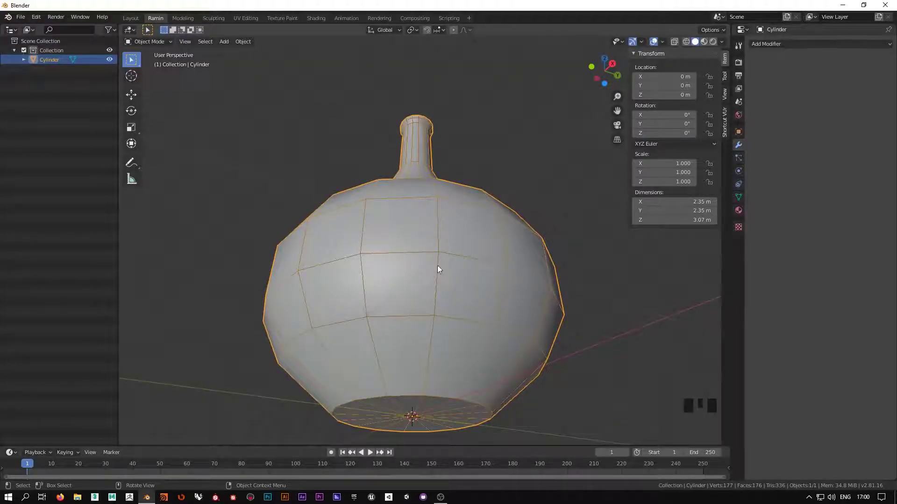
pyautogui.moveTo(435, 364); pyautogui.dragTo(630, 273)
pyautogui.click(630, 273)
pyautogui.click(423, 257)
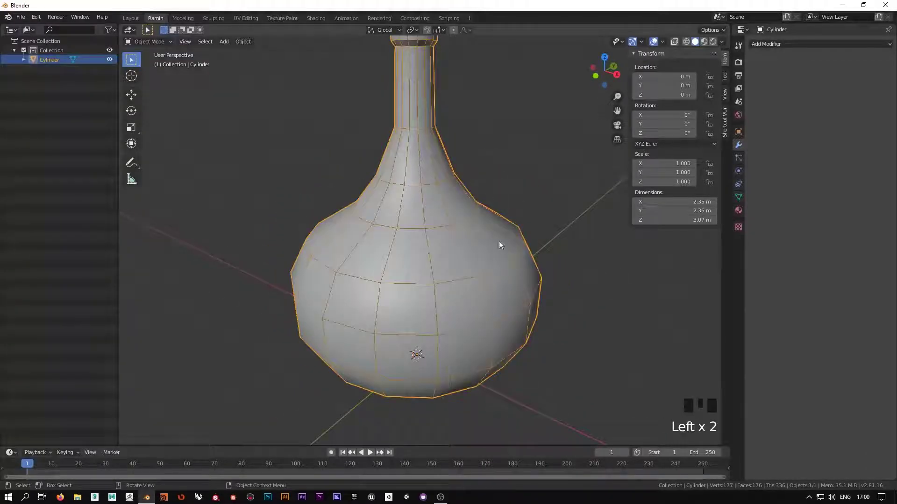
pyautogui.moveTo(567, 277); pyautogui.dragTo(511, 215)
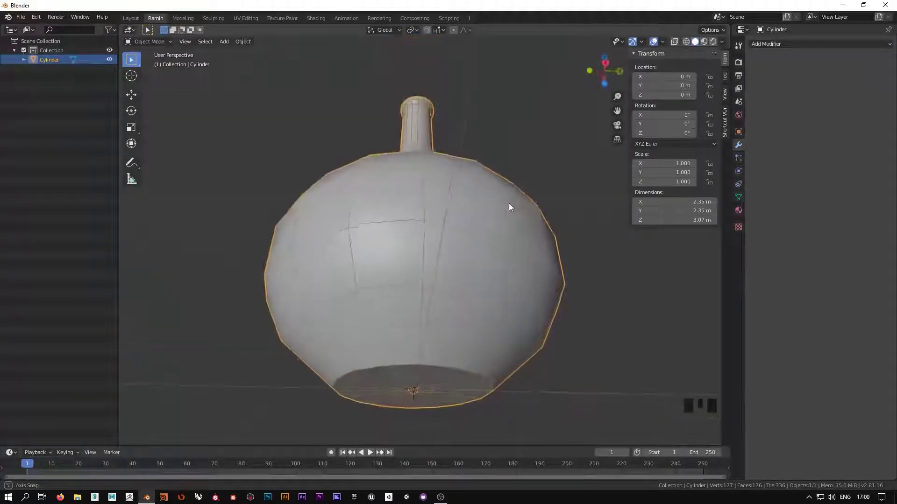
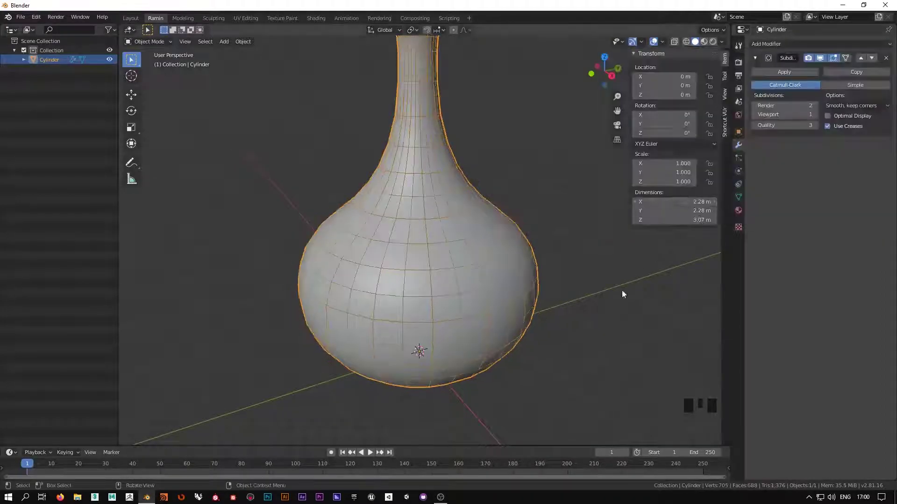
pyautogui.moveTo(602, 315); pyautogui.dragTo(810, 64)
pyautogui.click(810, 64)
pyautogui.click(810, 64)
pyautogui.click(817, 63)
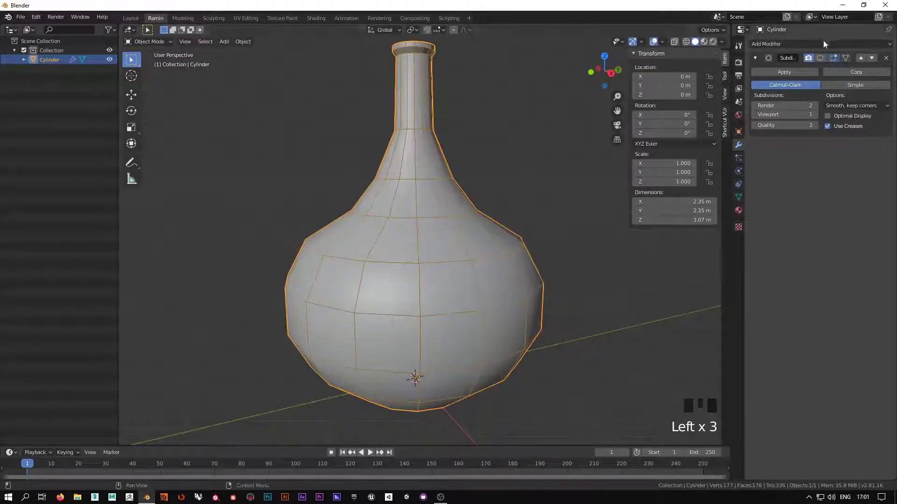
pyautogui.click(822, 63)
pyautogui.moveTo(533, 253); pyautogui.dragTo(524, 220)
pyautogui.scroll(3)
pyautogui.moveTo(533, 206); pyautogui.dragTo(824, 64)
pyautogui.click(824, 63)
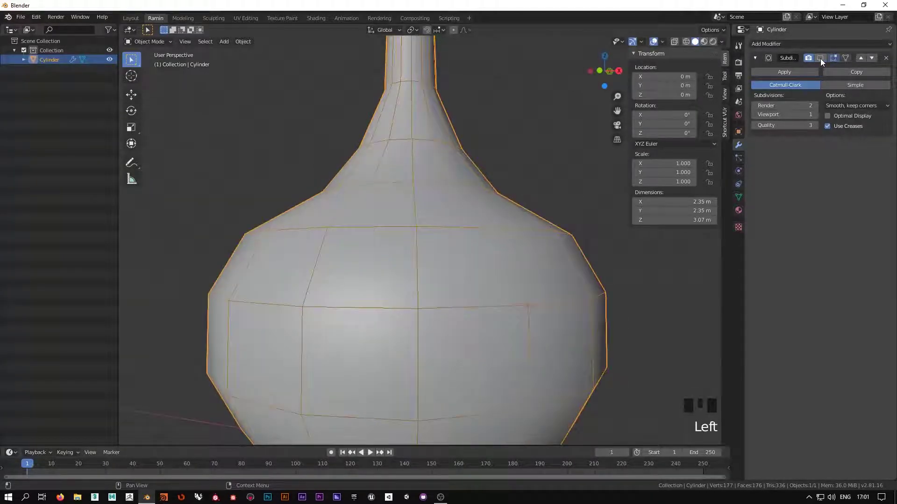
pyautogui.click(823, 63)
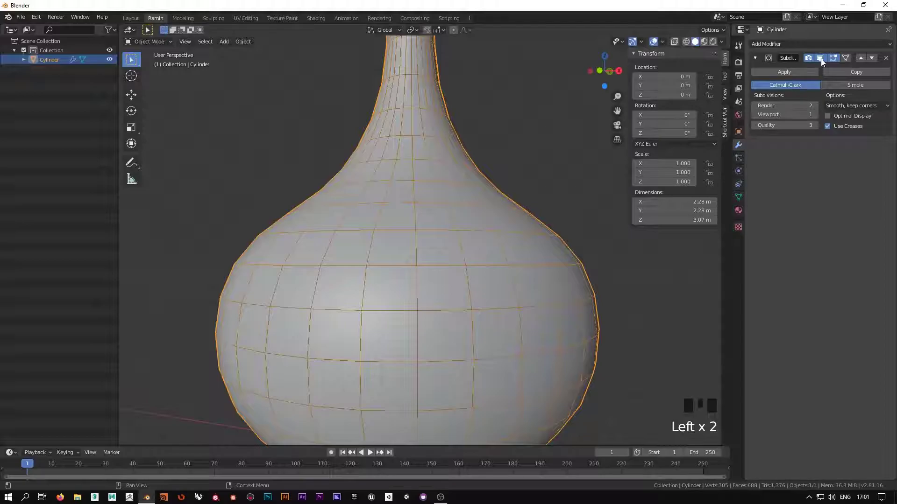
pyautogui.moveTo(470, 213); pyautogui.dragTo(520, 179)
pyautogui.scroll(-3)
pyautogui.moveTo(537, 185); pyautogui.dragTo(478, 101)
pyautogui.scroll(3)
pyautogui.moveTo(540, 164); pyautogui.dragTo(540, 208)
pyautogui.scroll(-3)
pyautogui.moveTo(538, 194); pyautogui.dragTo(733, 98)
pyautogui.moveTo(526, 194); pyautogui.dragTo(518, 165)
pyautogui.scroll(3)
pyautogui.moveTo(523, 170); pyautogui.dragTo(540, 189)
pyautogui.scroll(-3)
pyautogui.scroll(3)
pyautogui.middleClick(538, 192)
pyautogui.scroll(-3)
pyautogui.moveTo(527, 199); pyautogui.dragTo(528, 215)
pyautogui.moveTo(517, 153); pyautogui.dragTo(518, 151)
pyautogui.scroll(3)
pyautogui.moveTo(522, 157); pyautogui.dragTo(495, 165)
pyautogui.moveTo(489, 265); pyautogui.dragTo(784, 101)
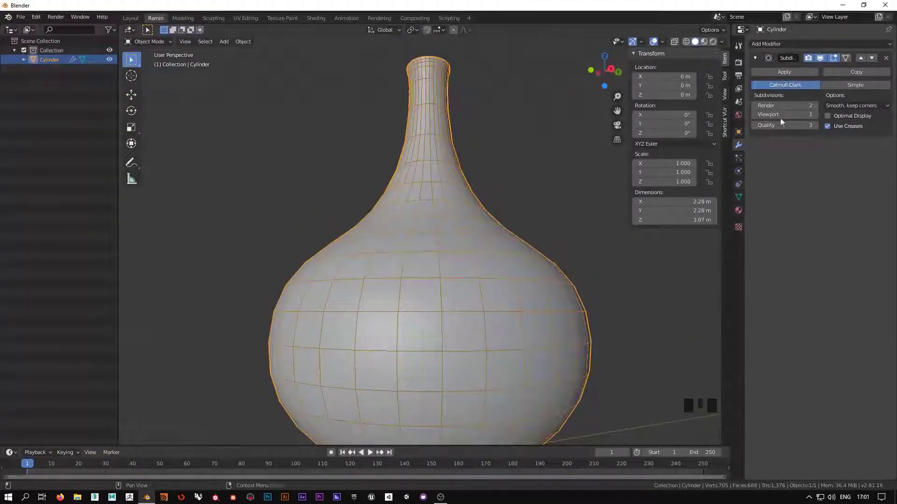
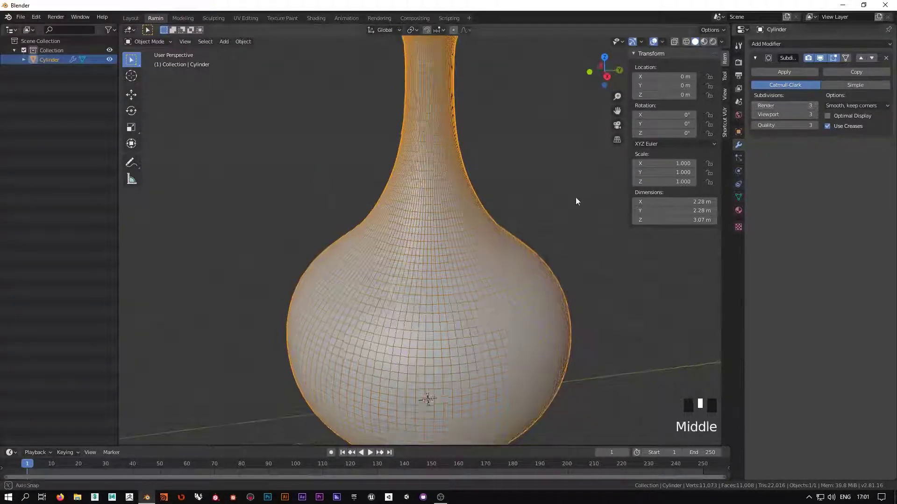
# - Raise the Subdivision viewport level and bring up the viewport overlay options
pyautogui.click(555, 208)
pyautogui.press('Tab')
pyautogui.press('Tab')
pyautogui.click(557, 195)
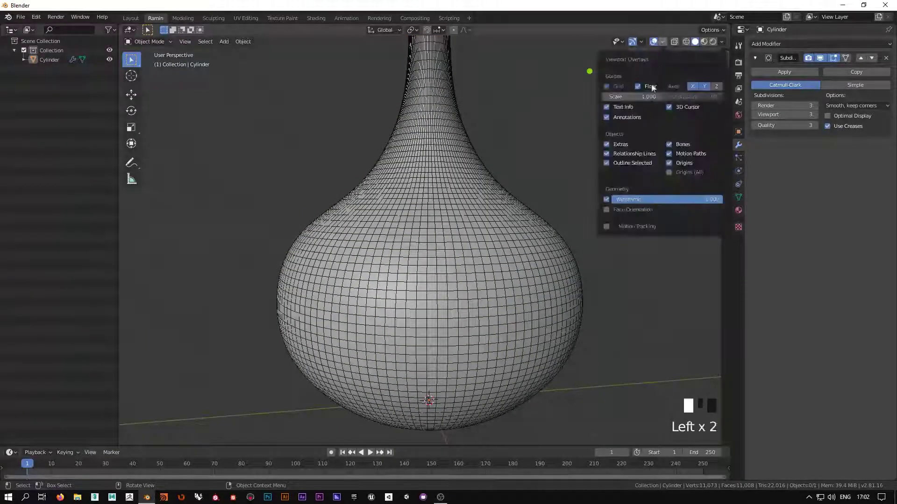
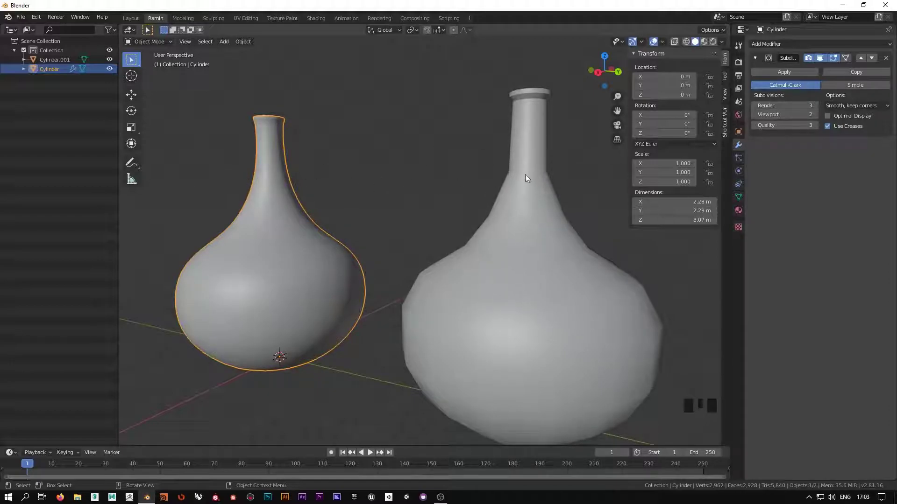
# - Enable the Wireframe overlay and frame both bottle necks side by side
pyautogui.click(501, 166)
pyautogui.click(521, 159)
pyautogui.click(282, 173)
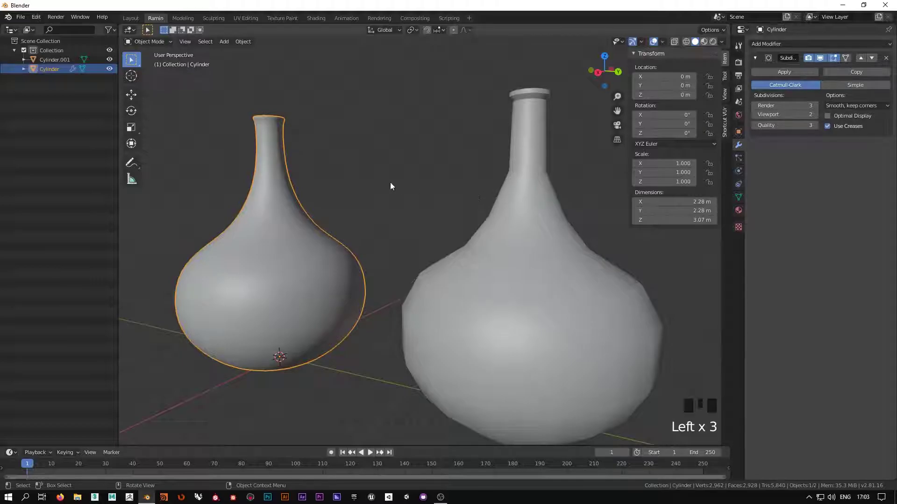
pyautogui.click(390, 188)
pyautogui.click(535, 166)
pyautogui.middleClick(539, 175)
pyautogui.moveTo(471, 175); pyautogui.dragTo(462, 158)
pyautogui.scroll(3)
pyautogui.moveTo(447, 170); pyautogui.dragTo(497, 117)
pyautogui.scroll(3)
pyautogui.moveTo(486, 134); pyautogui.dragTo(480, 124)
pyautogui.scroll(-3)
pyautogui.moveTo(478, 154); pyautogui.dragTo(666, 45)
pyautogui.moveTo(666, 45); pyautogui.dragTo(561, 184)
pyautogui.scroll(3)
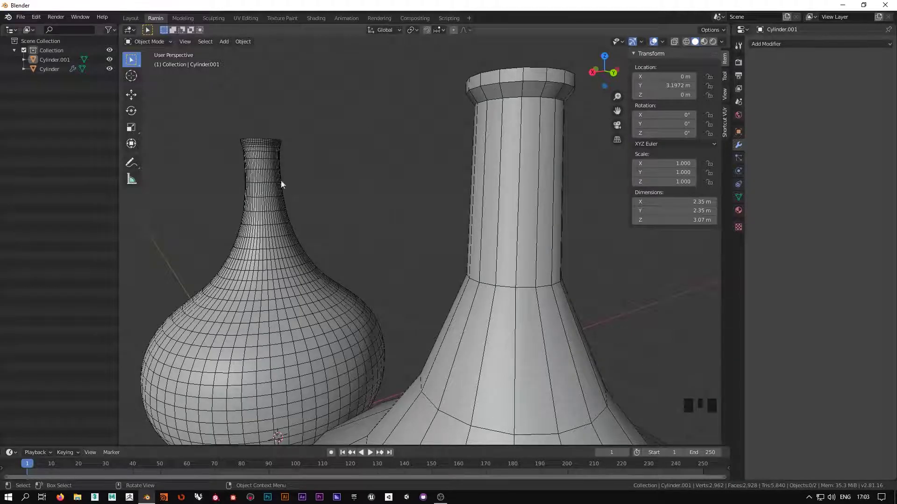
# - Compare the smoothed neck with the copy's lip and select the unsmoothed Cylinder.001
pyautogui.click(325, 171)
pyautogui.scroll(-3)
pyautogui.scroll(3)
pyautogui.middleClick(348, 246)
pyautogui.scroll(-3)
pyautogui.scroll(3)
pyautogui.middleClick(354, 246)
pyautogui.scroll(3)
pyautogui.moveTo(456, 176); pyautogui.dragTo(488, 120)
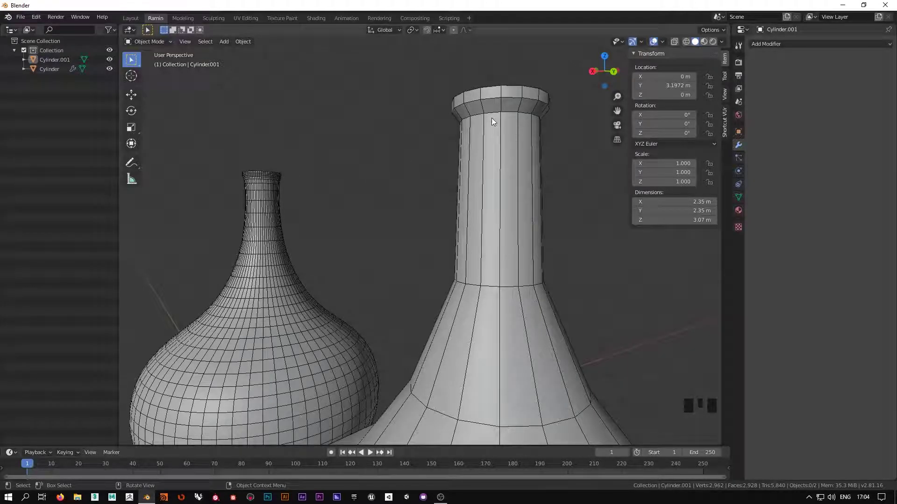
pyautogui.click(493, 121)
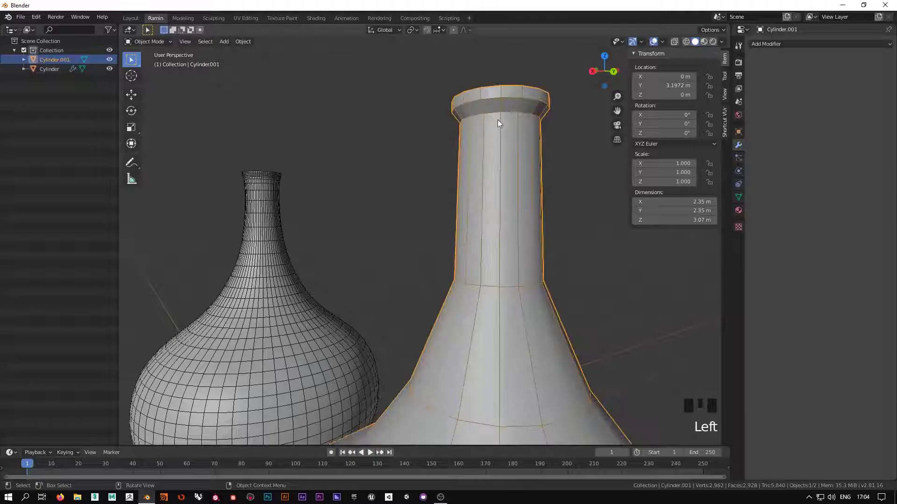
pyautogui.click(261, 278)
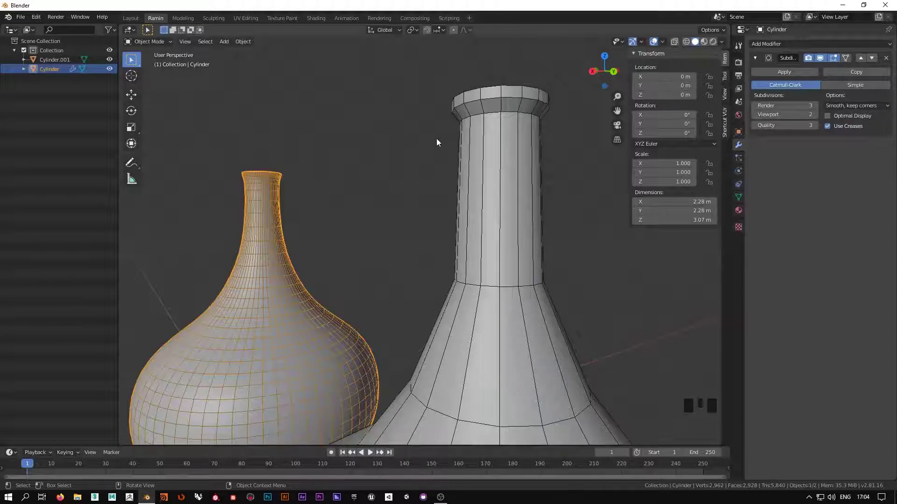
pyautogui.moveTo(445, 167); pyautogui.dragTo(428, 144)
pyautogui.click(428, 145)
pyautogui.click(488, 145)
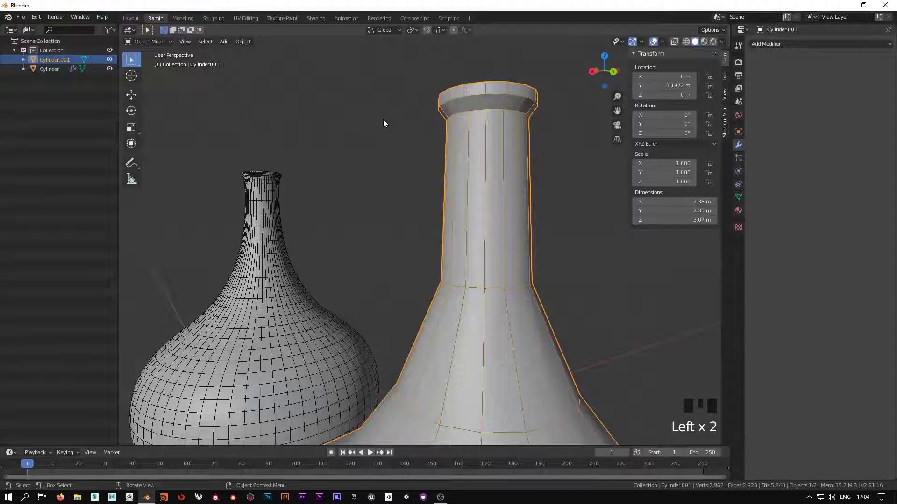
# - In Edit Mode cut loops just below and on the copy's lip rim to keep it crisp
pyautogui.press('Tab')
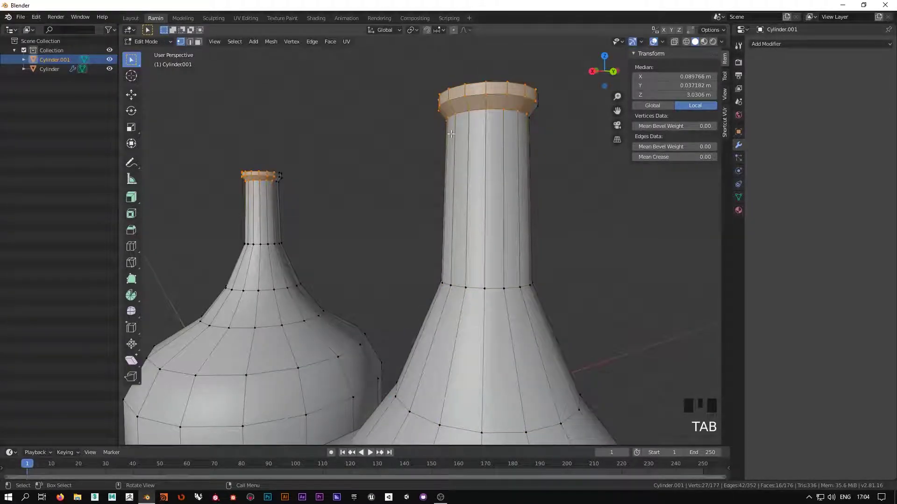
pyautogui.click(426, 131)
pyautogui.press('ctrl+r')
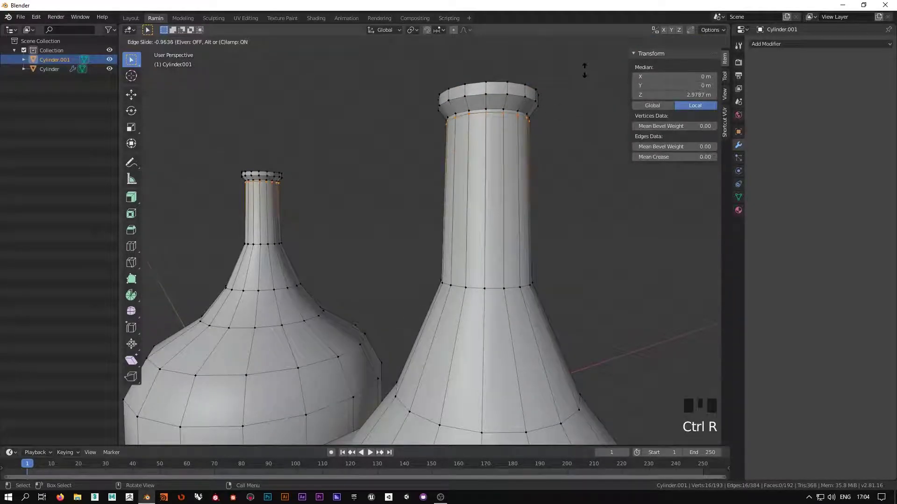
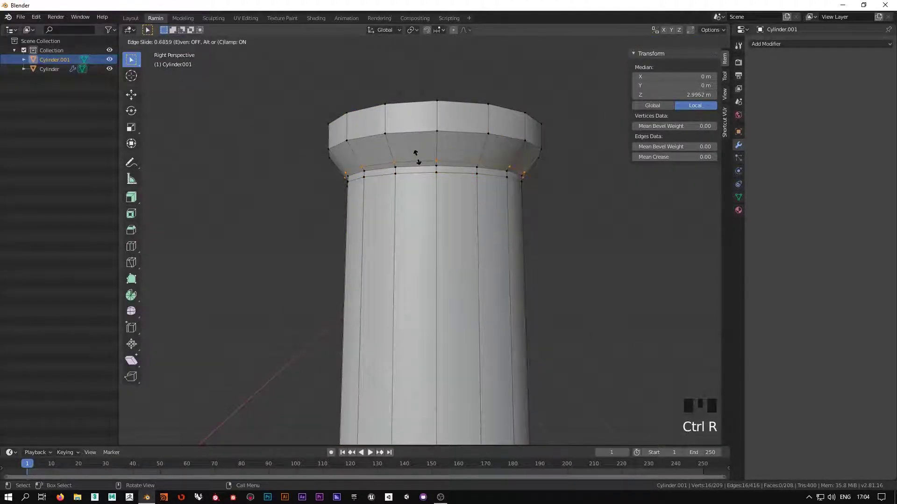
pyautogui.press('ctrl+r')
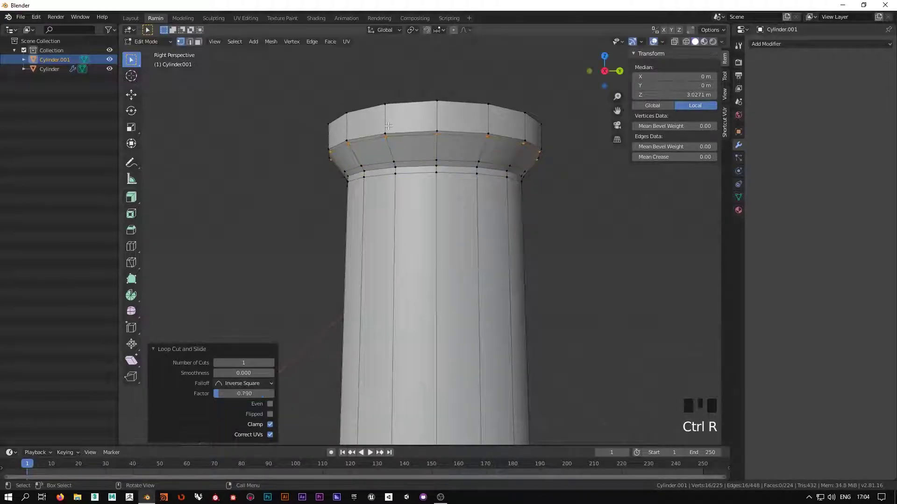
pyautogui.press('ctrl+r')
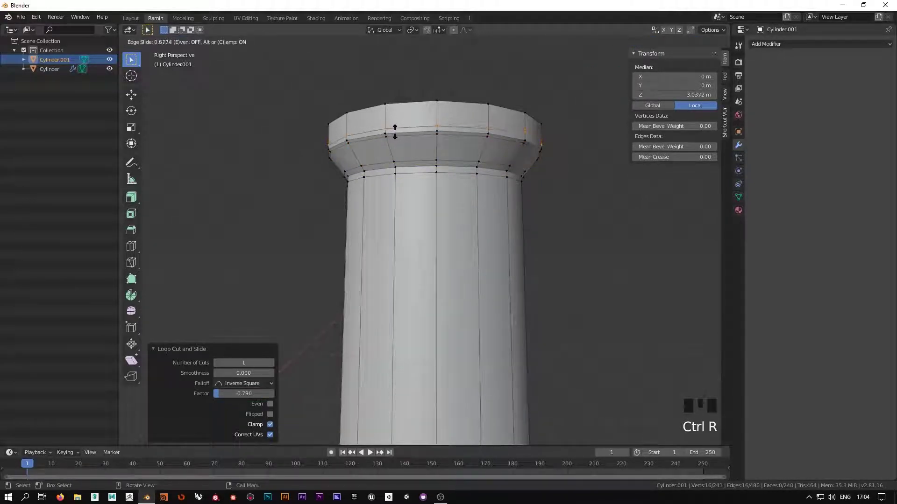
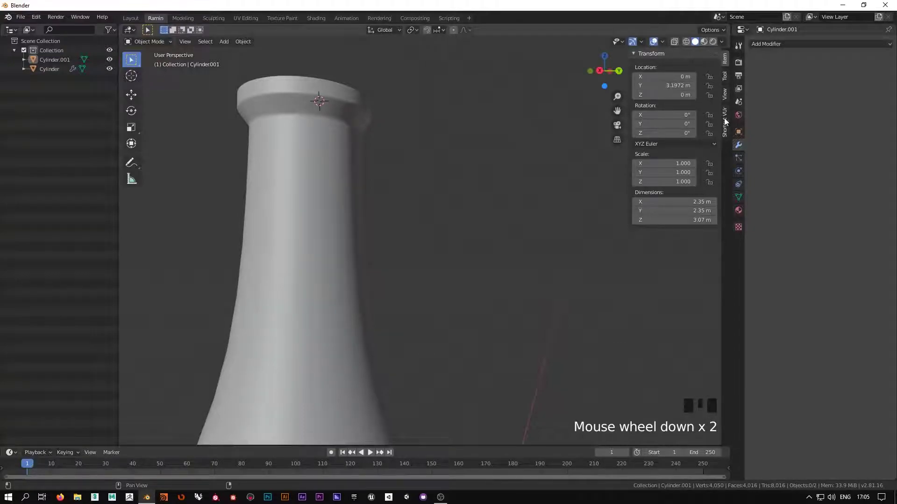
# - Show the sidebar View tab with the 3D cursor settings
pyautogui.click(727, 101)
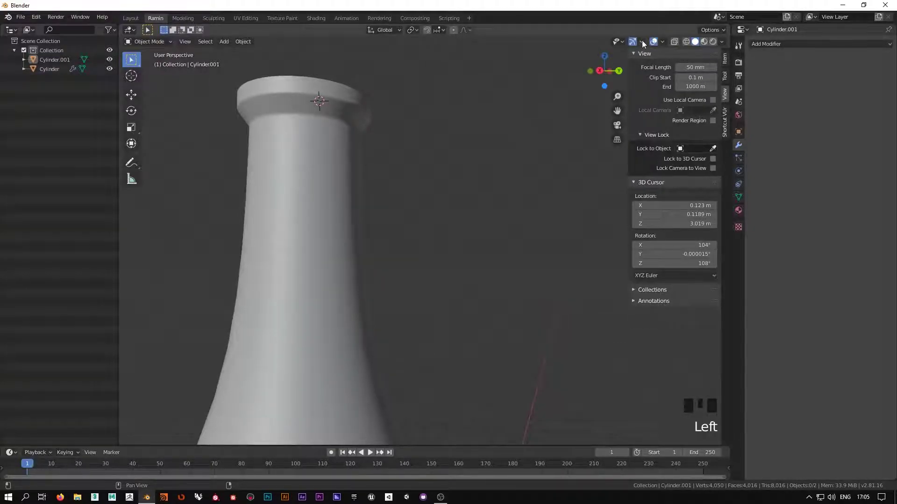
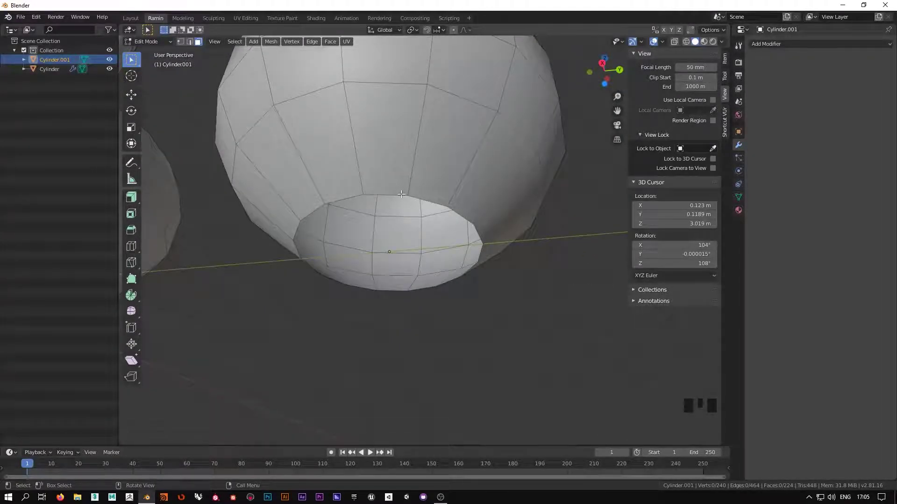
# - In edge select, pick the loop around the flat base and orbit around it
pyautogui.press('2')
pyautogui.click(397, 192)
pyautogui.click(397, 191)
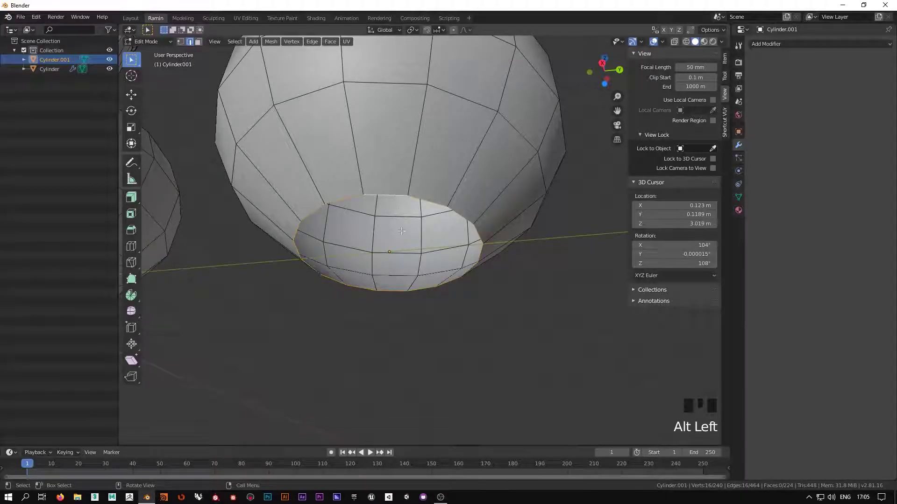
pyautogui.press('f')
pyautogui.scroll(-3)
pyautogui.middleClick(317, 299)
# - Return to Object Mode and orbit to view both bottles from underneath
pyautogui.press('Tab')
pyautogui.click(338, 335)
pyautogui.moveTo(293, 320); pyautogui.dragTo(645, 45)
pyautogui.moveTo(645, 45); pyautogui.dragTo(655, 59)
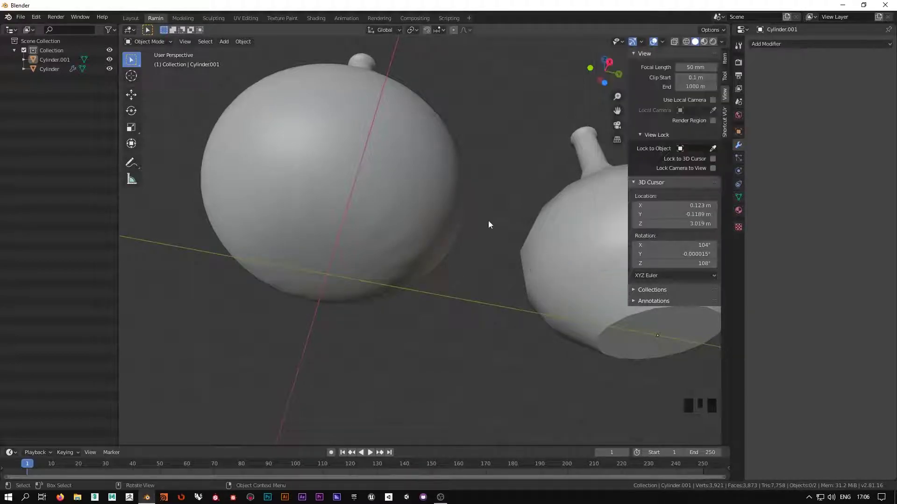
# - Orbit under the bottles and toggle the wireframe overlay over the solid surfaces
pyautogui.moveTo(487, 233); pyautogui.dragTo(472, 246)
pyautogui.press('F5')
pyautogui.press('F5')
pyautogui.press('F5')
pyautogui.press('F5')
pyautogui.press('F5')
pyautogui.press('F5')
pyautogui.press('F5')
pyautogui.press('F5')
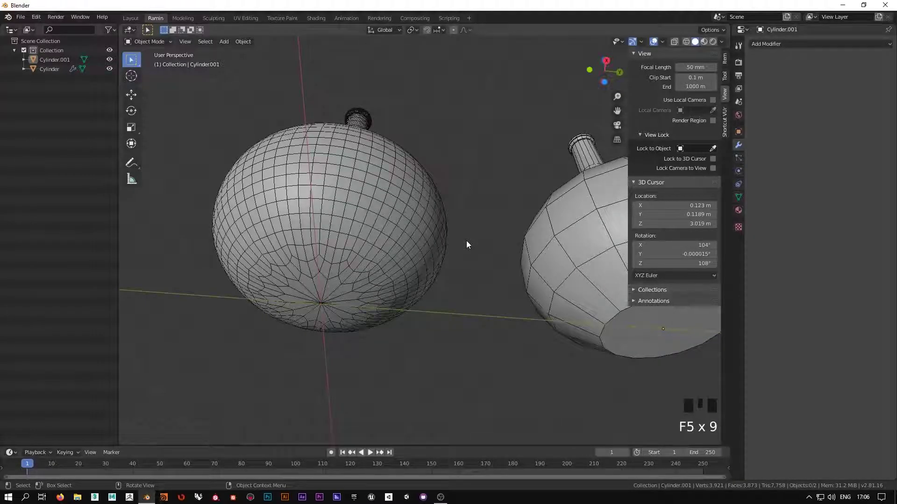
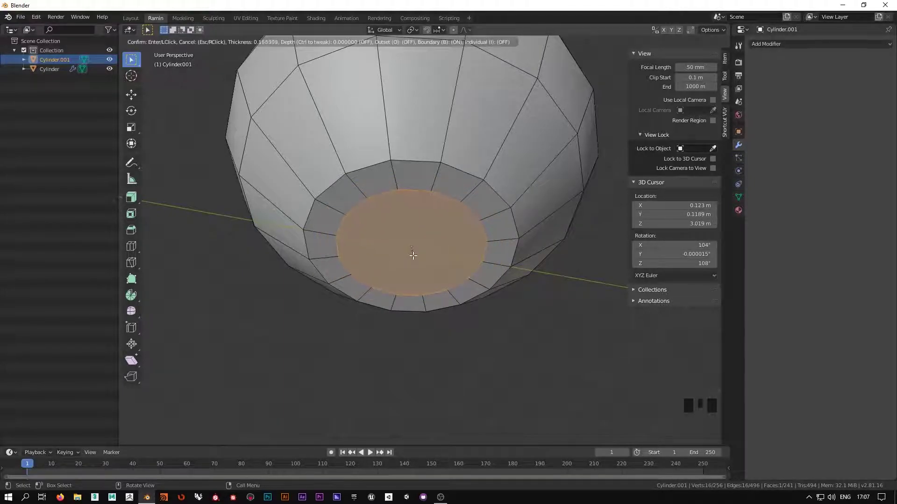
# - Confirm the bottom-face inset and leave Edit Mode to check the base
pyautogui.middleClick(472, 327)
pyautogui.scroll(-3)
pyautogui.press('Tab')
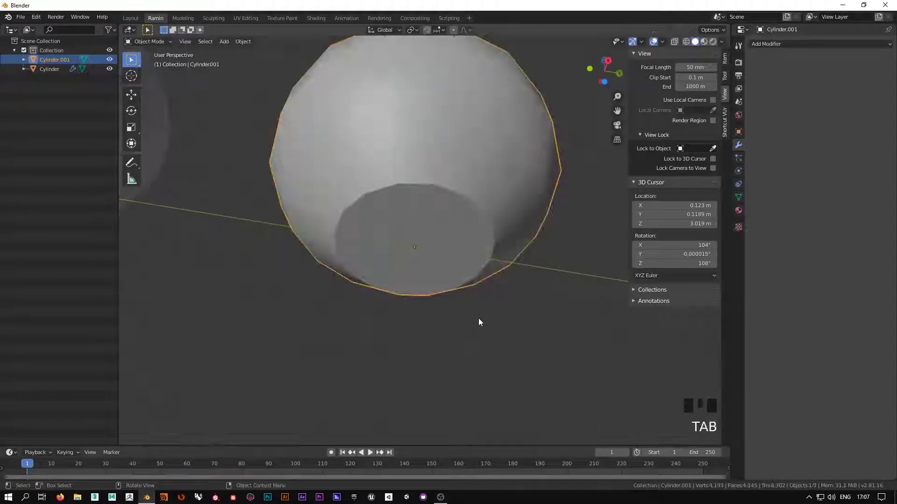
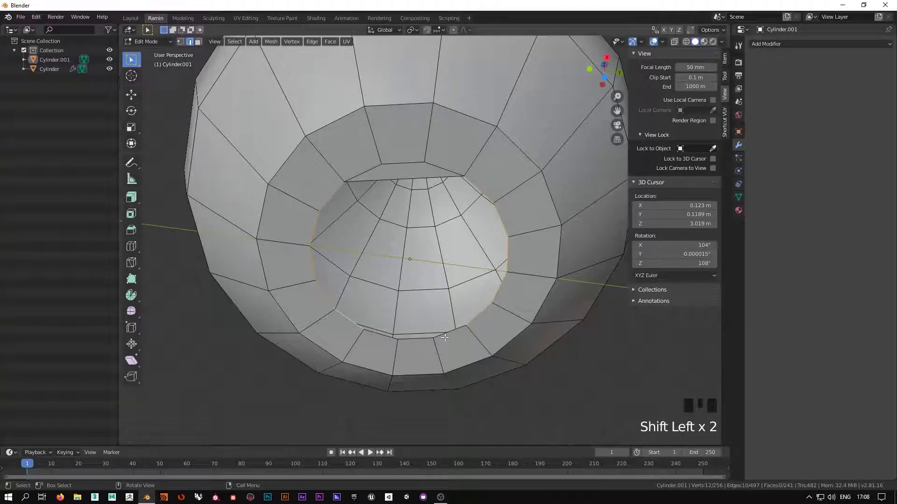
# - Select the inner ring loops of the base recess
pyautogui.click(448, 332)
pyautogui.click(378, 333)
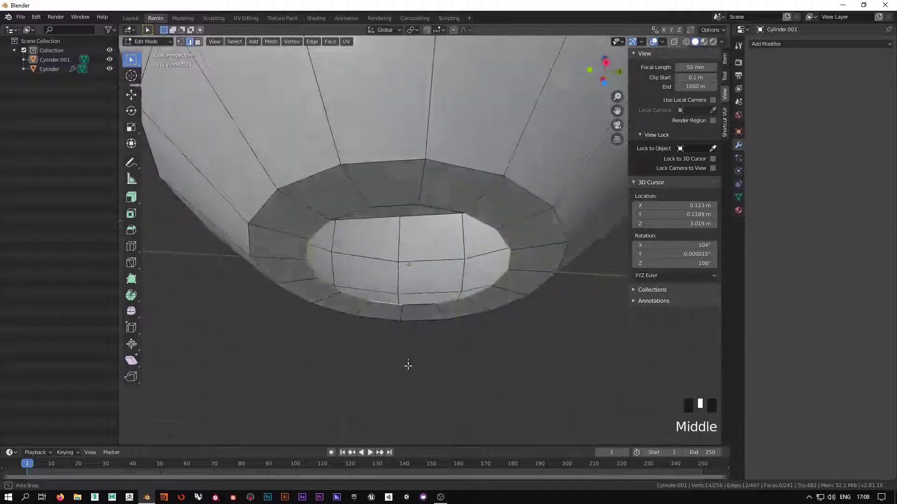
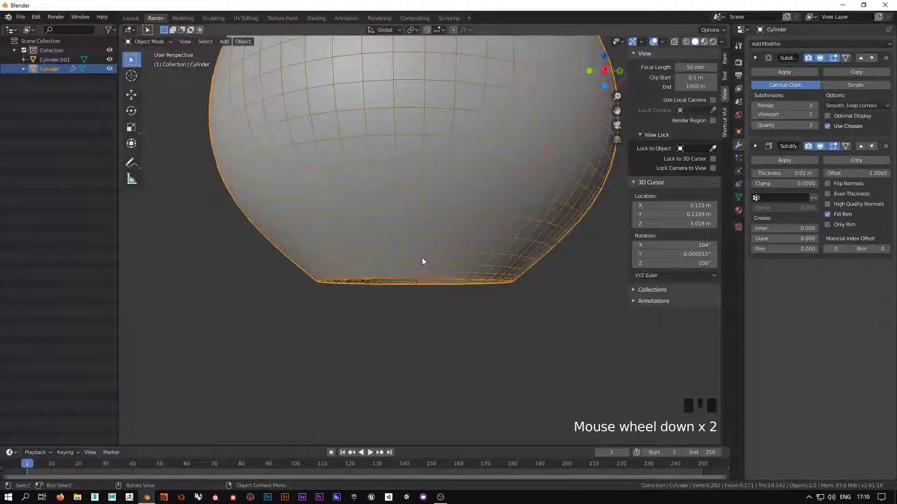
# - Enable see-through shading and shift the view toward the bottle's base wall
pyautogui.press('z')
pyautogui.middleClick(419, 273)
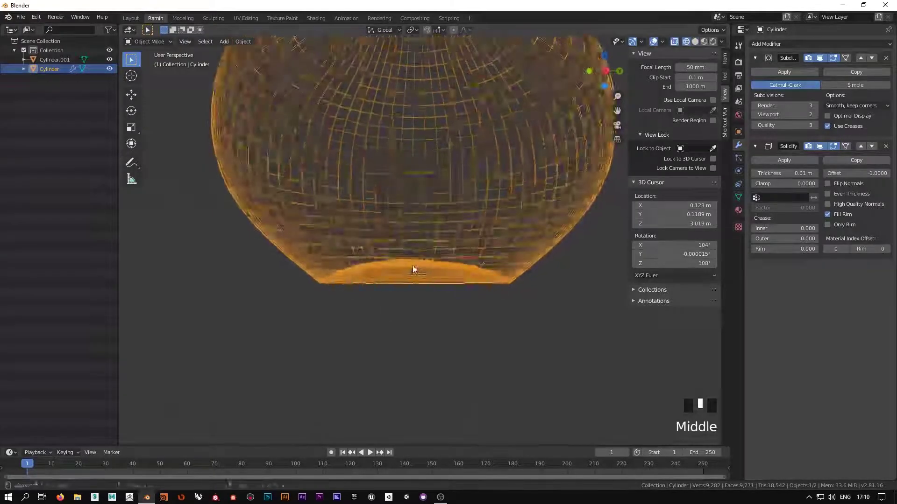
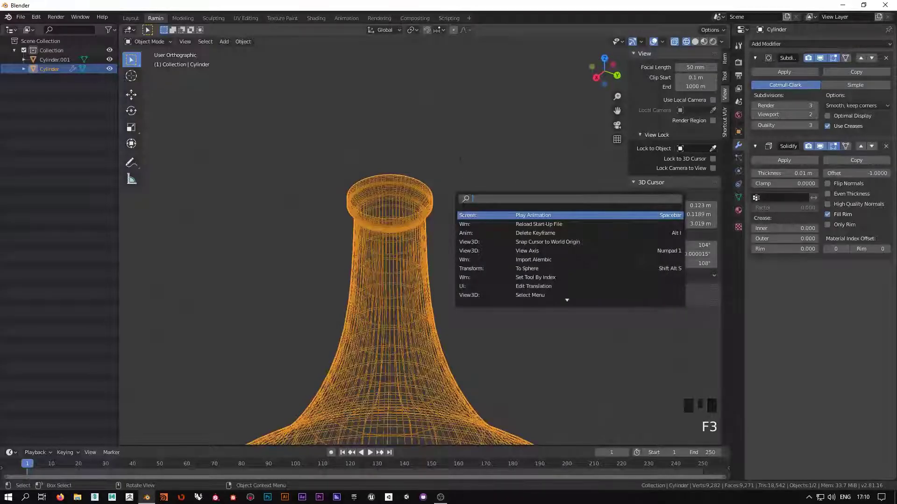
# - Switch the viewport back to solid shading on the bottle
pyautogui.press('z')
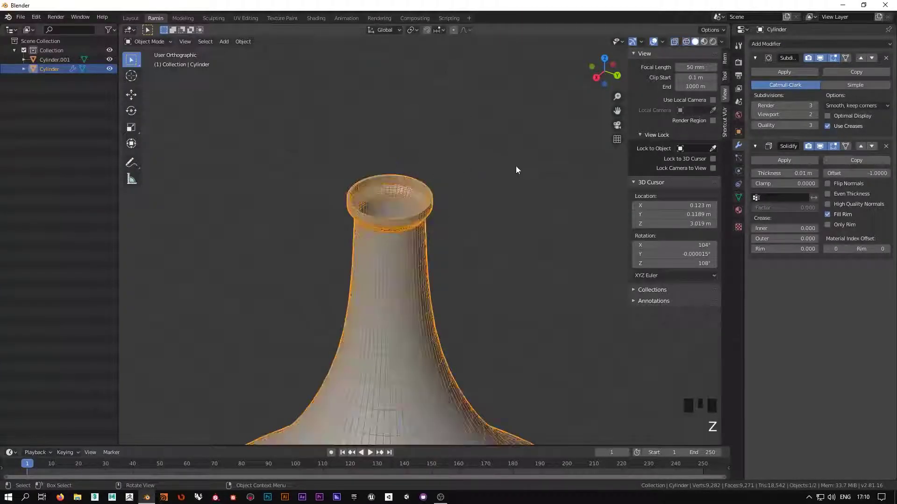